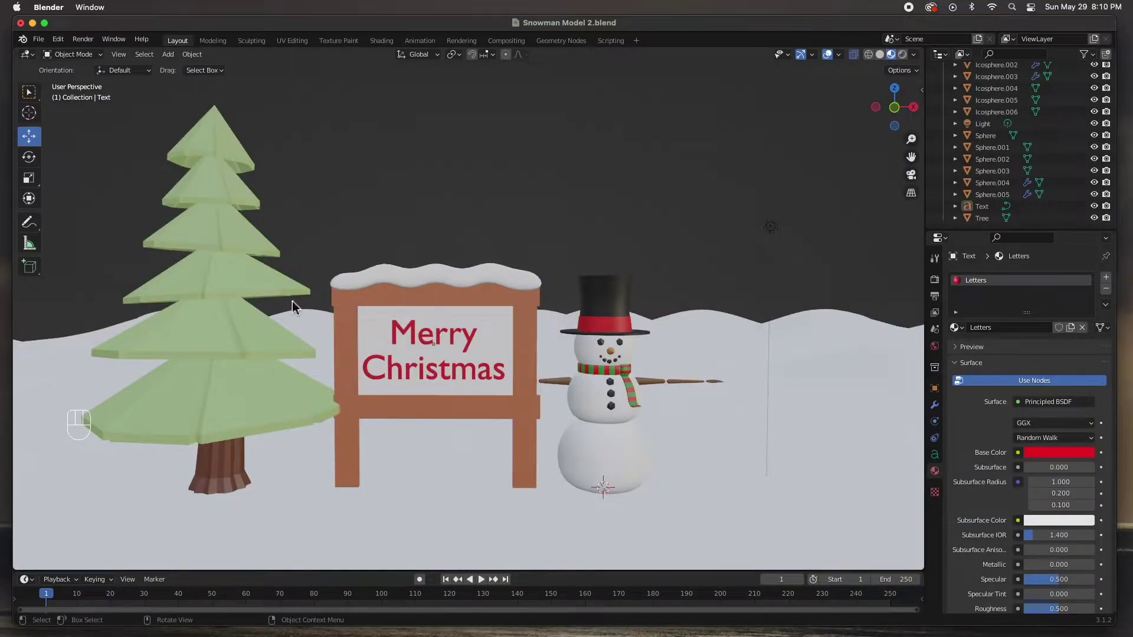
Step: Inspect the snowman's button and hat, try lifting the signboard and undo those moves
{"action": "left_click_drag", "start_coordinate": [232, 411], "coordinate": [217, 470]}
{"action": "left_click", "coordinate": [613, 412]}
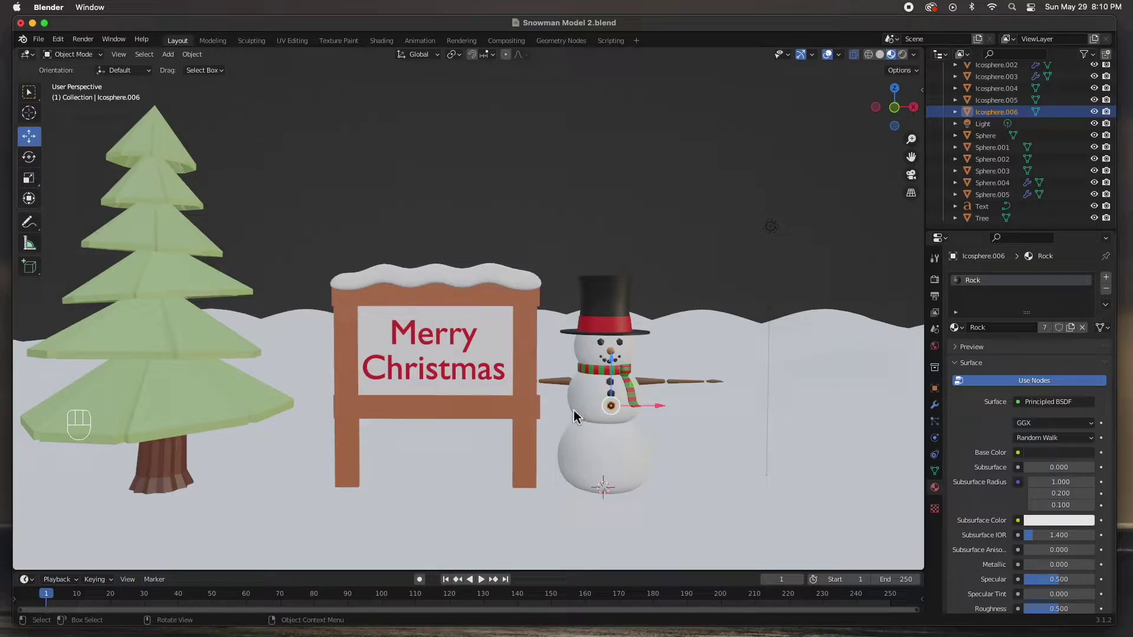
{"action": "left_click", "coordinate": [604, 293]}
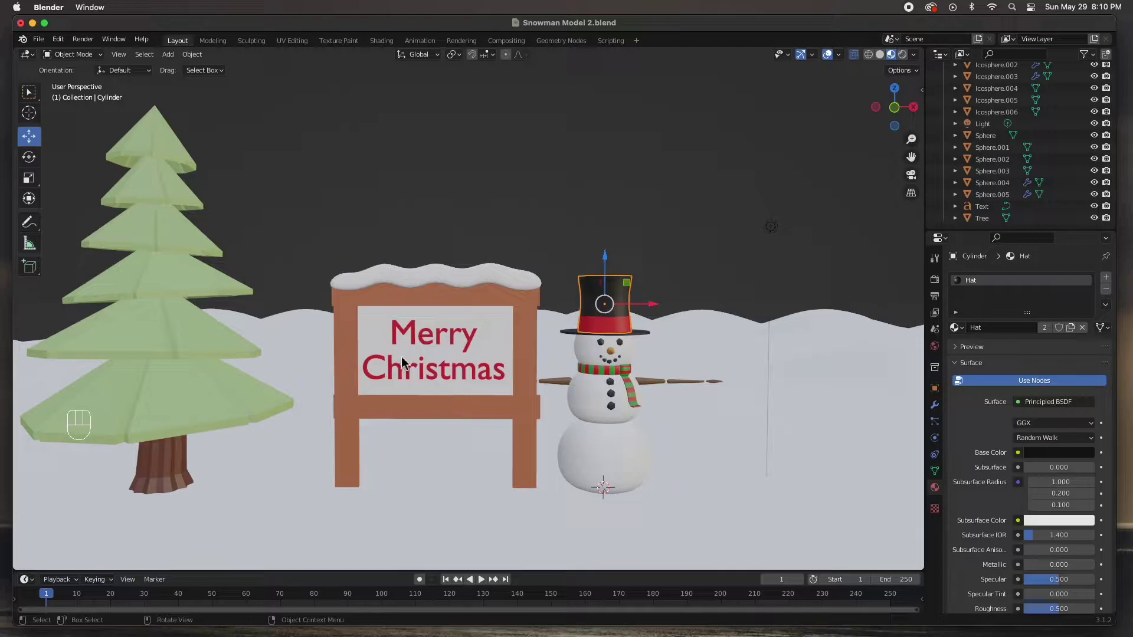
{"action": "left_click", "coordinate": [348, 318]}
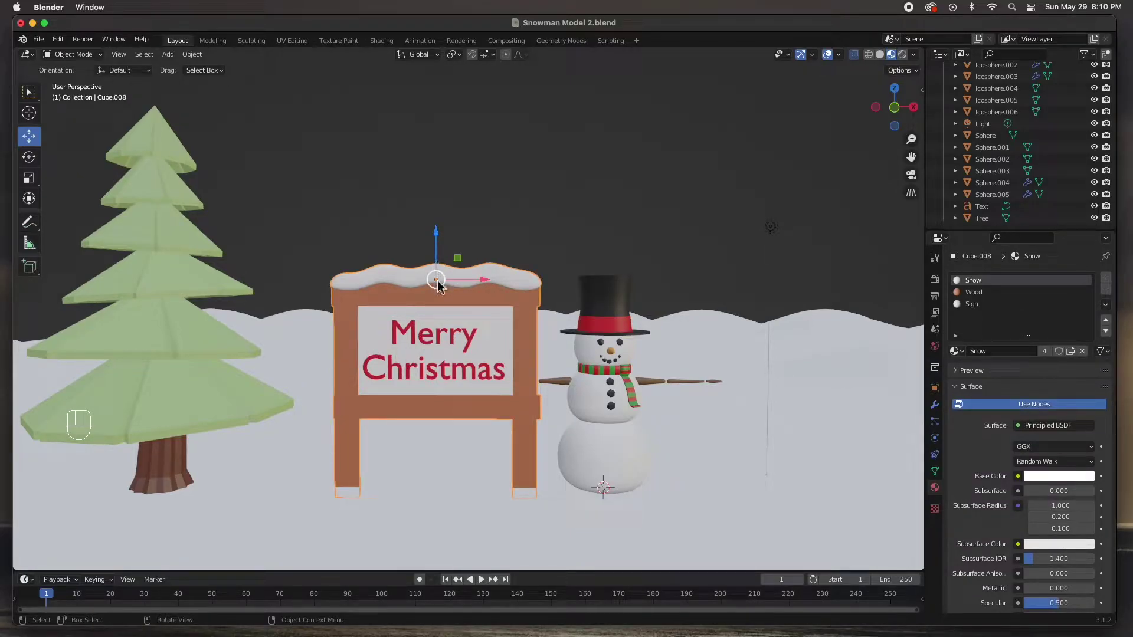
{"action": "left_click_drag", "start_coordinate": [440, 284], "coordinate": [452, 107]}
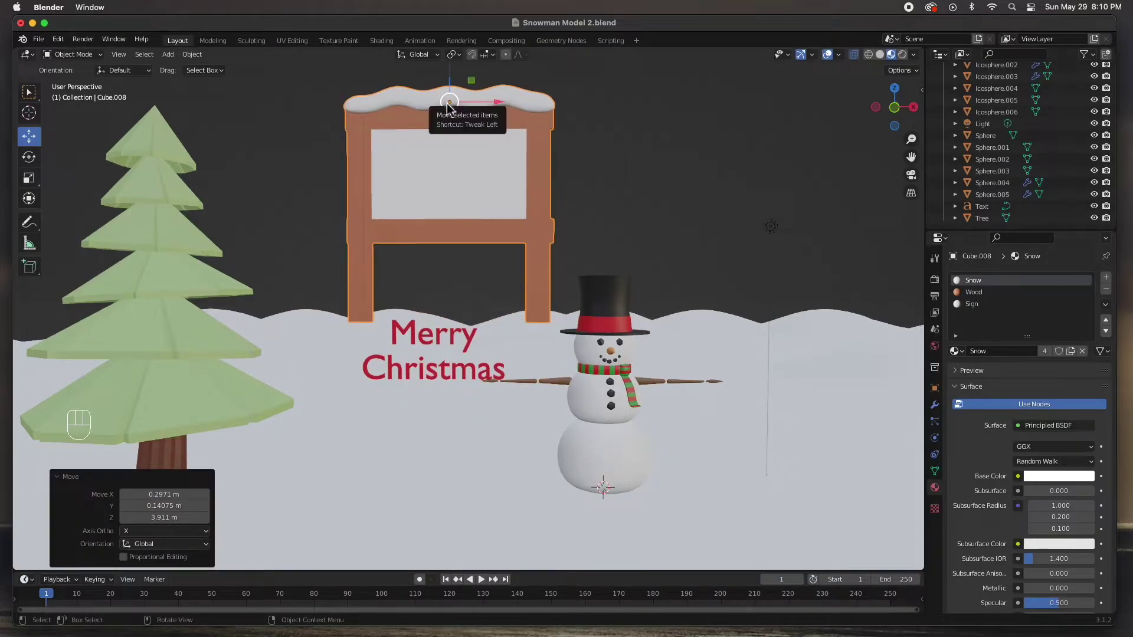
{"action": "key", "text": "super+z"}
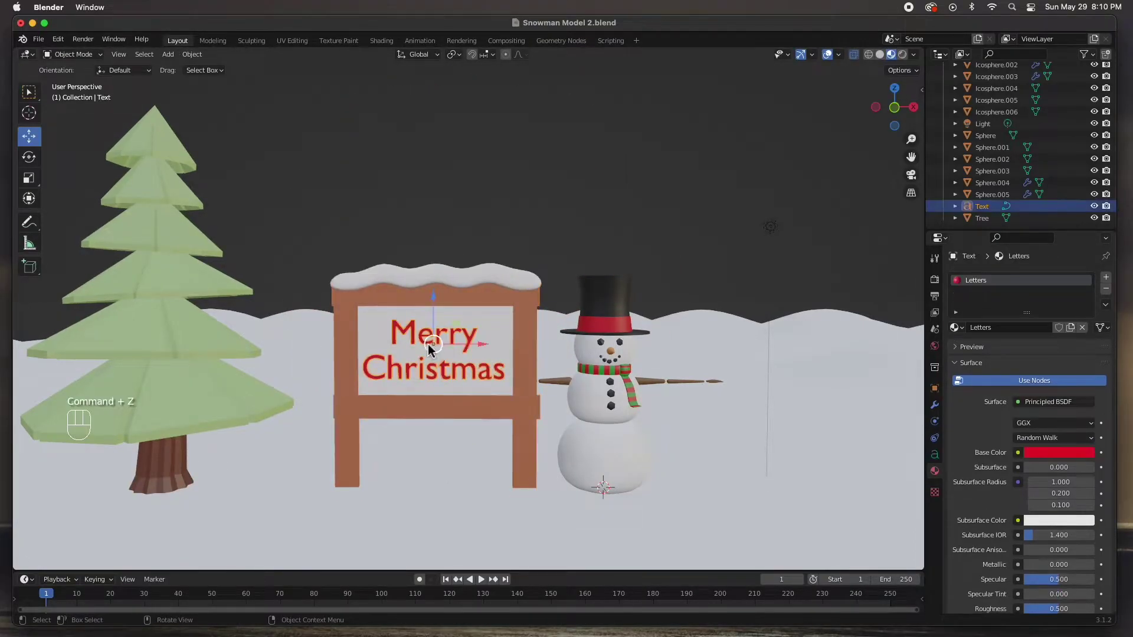
{"action": "left_click_drag", "start_coordinate": [437, 351], "coordinate": [486, 236]}
{"action": "key", "text": "super+z"}
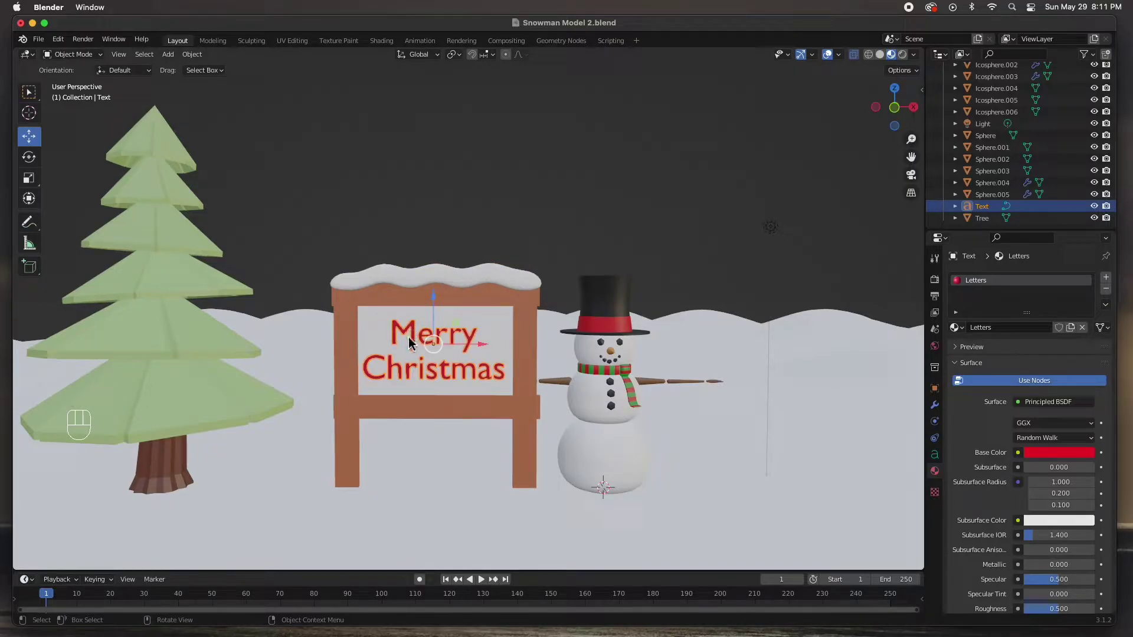
Step: Join the Merry Christmas text into the signboard with Ctrl+J and pull back to see the whole scene
{"action": "left_click", "coordinate": [403, 302]}
{"action": "left_click", "coordinate": [411, 338]}
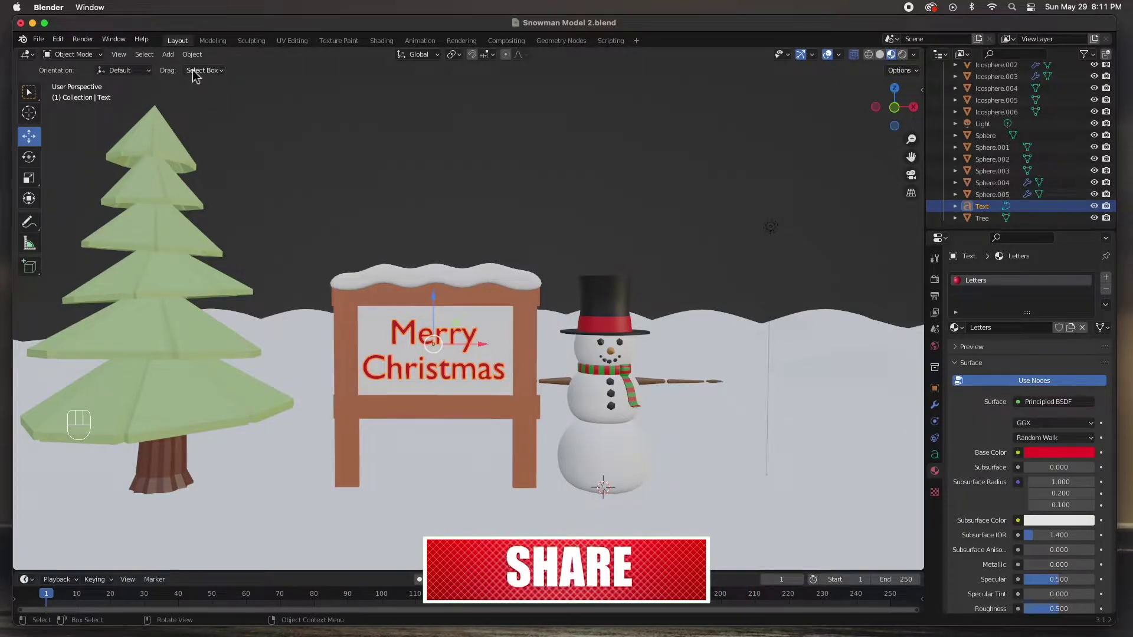
{"action": "left_click_drag", "start_coordinate": [193, 63], "coordinate": [313, 392]}
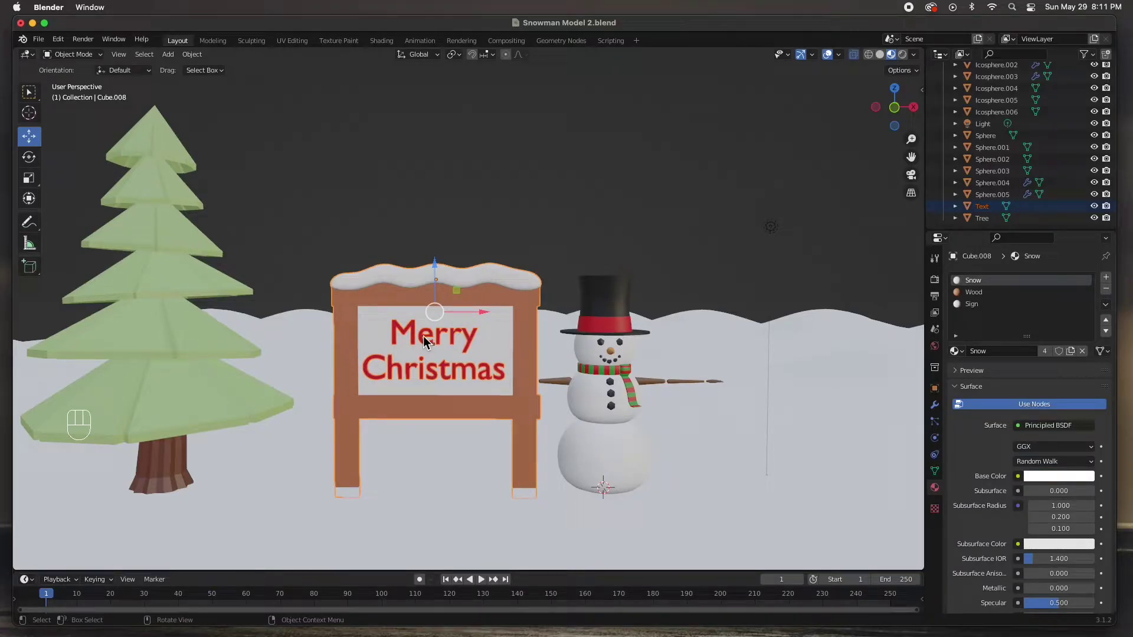
{"action": "key", "text": "super+j"}
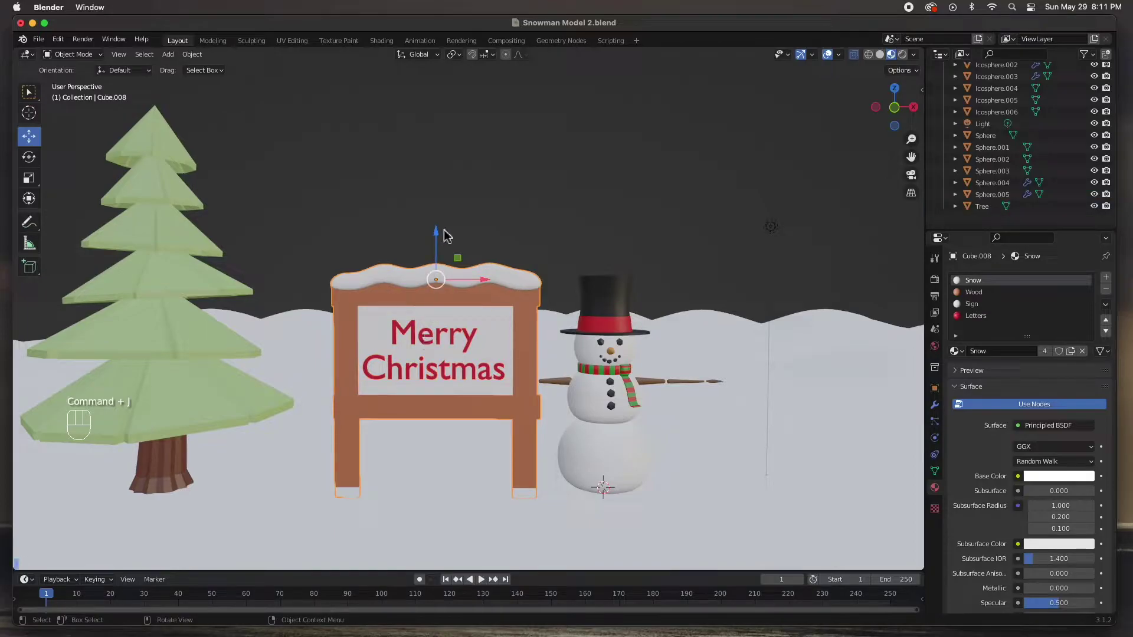
{"action": "left_click", "coordinate": [442, 283]}
{"action": "key", "text": "super+z"}
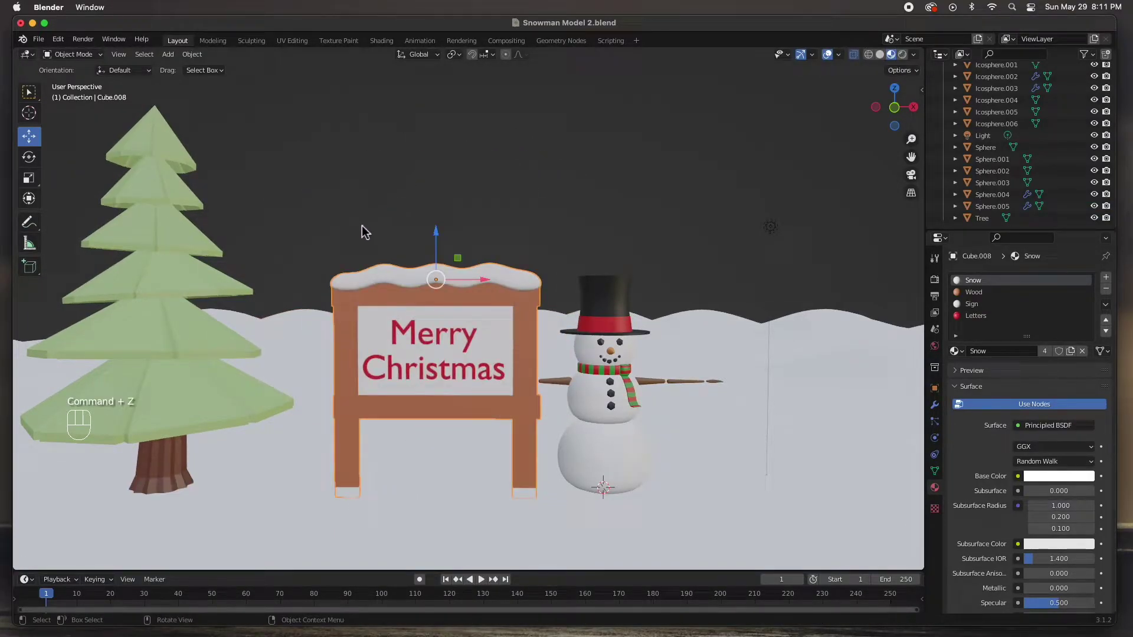
{"action": "left_click_drag", "start_coordinate": [438, 301], "coordinate": [442, 392]}
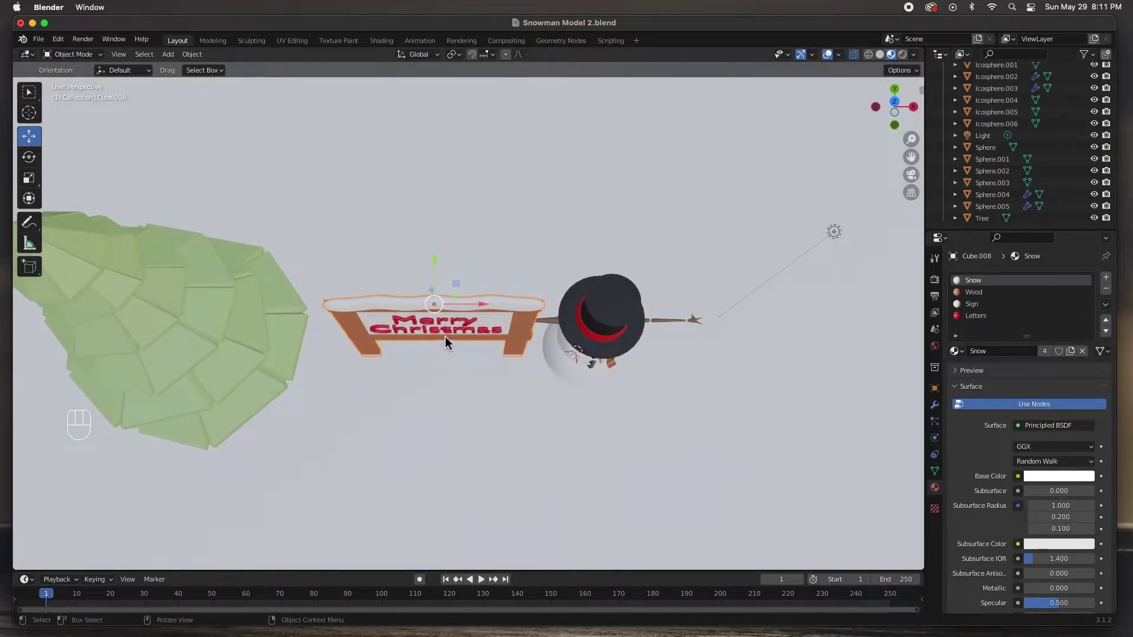
{"action": "left_click_drag", "start_coordinate": [439, 275], "coordinate": [478, 317]}
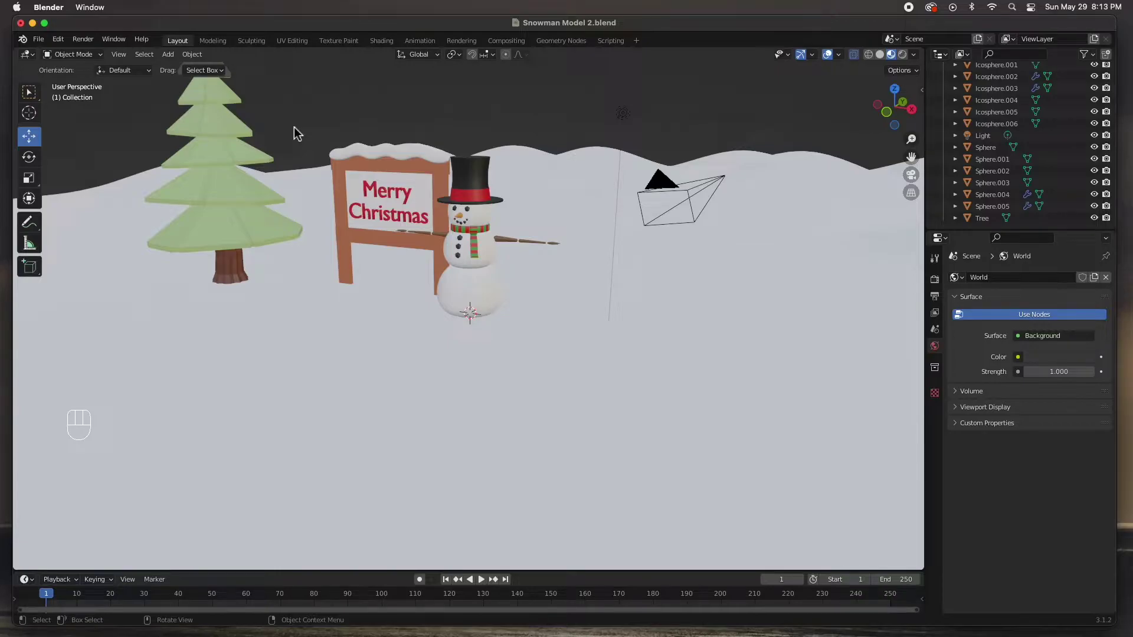
Step: Add a camera and place it in front of the snowman at about Y −8.07 m, Z 2.28 m
{"action": "key", "text": "shift+a"}
{"action": "left_click_drag", "start_coordinate": [174, 63], "coordinate": [197, 248]}
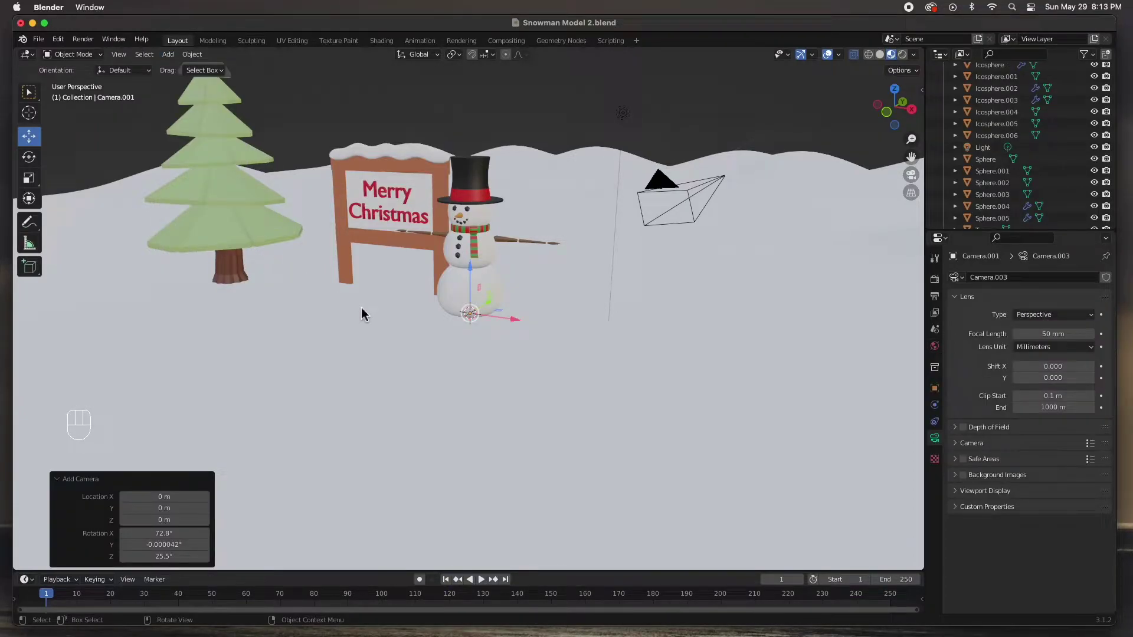
{"action": "left_click_drag", "start_coordinate": [383, 316], "coordinate": [279, 298]}
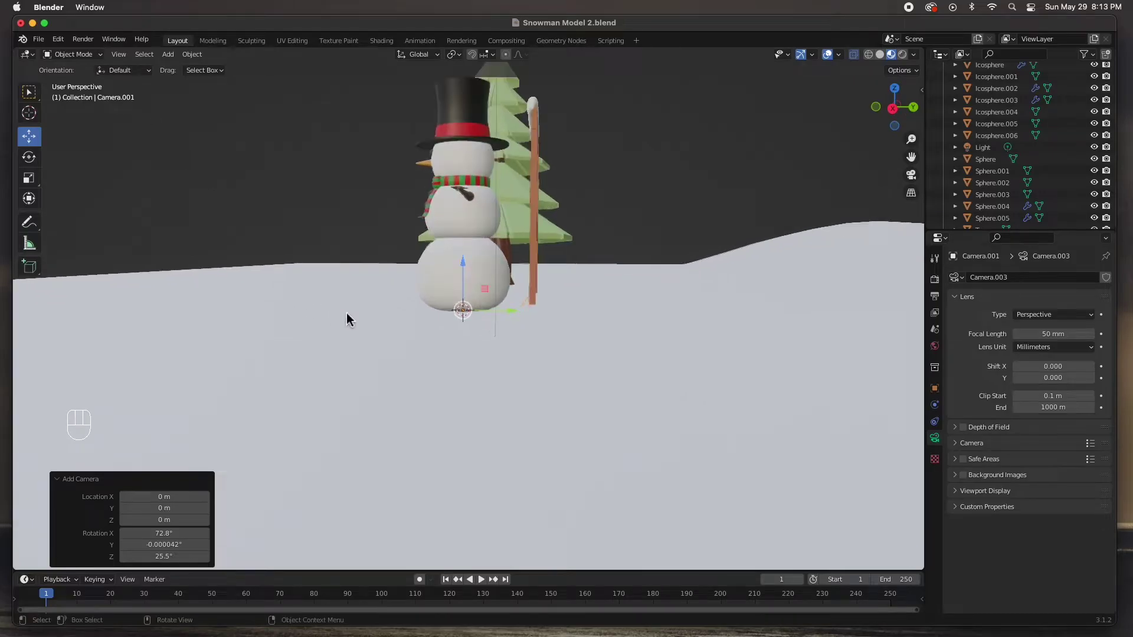
{"action": "left_click_drag", "start_coordinate": [467, 271], "coordinate": [482, 142]}
{"action": "left_click_drag", "start_coordinate": [509, 179], "coordinate": [87, 183]}
{"action": "left_click_drag", "start_coordinate": [207, 234], "coordinate": [291, 289]}
{"action": "left_click_drag", "start_coordinate": [291, 284], "coordinate": [339, 237]}
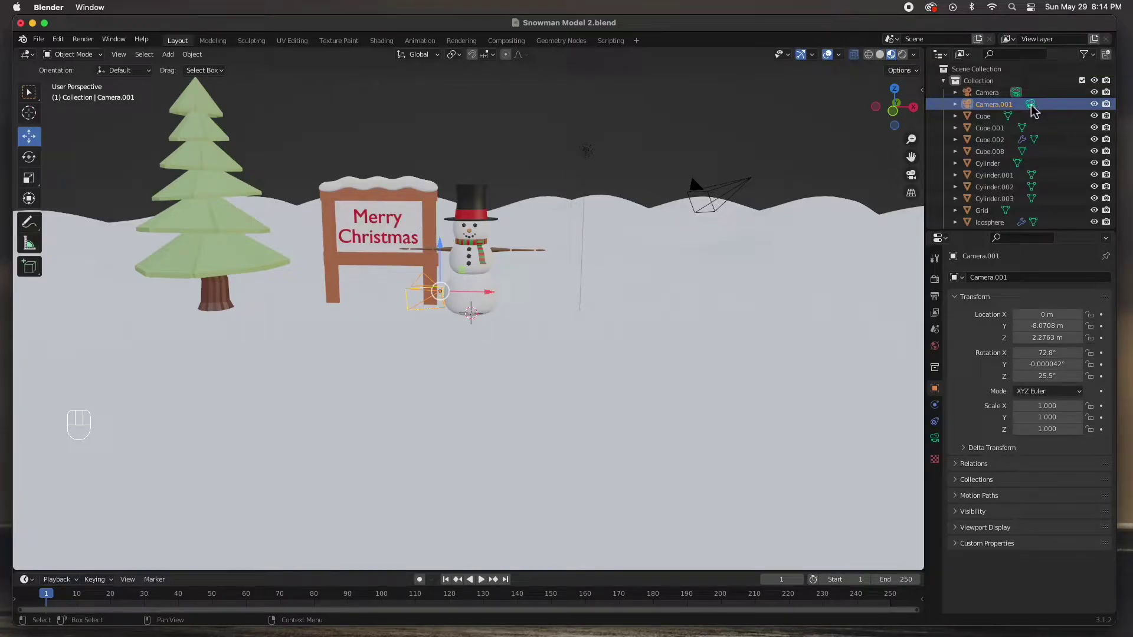
Step: Look through the new camera, review its lens settings, then orbit out to see it in the scene
{"action": "left_click", "coordinate": [1038, 109]}
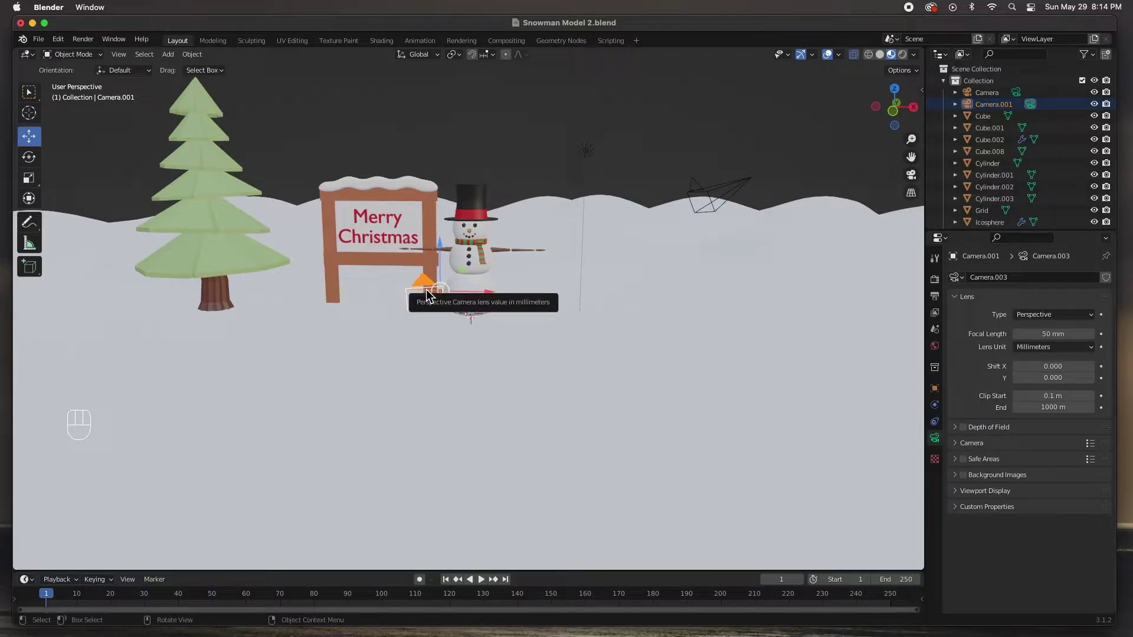
{"action": "key", "text": "KP_0"}
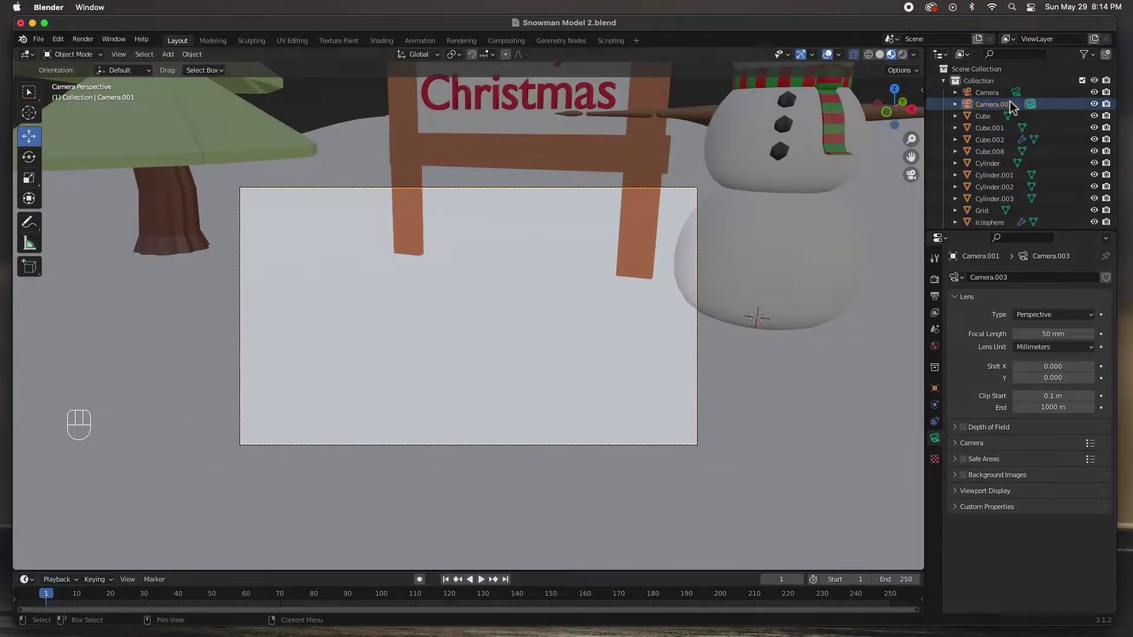
{"action": "left_click", "coordinate": [1024, 98]}
{"action": "left_click", "coordinate": [1035, 112]}
{"action": "left_click", "coordinate": [1019, 97]}
{"action": "left_click", "coordinate": [1035, 112]}
{"action": "left_click", "coordinate": [1022, 98]}
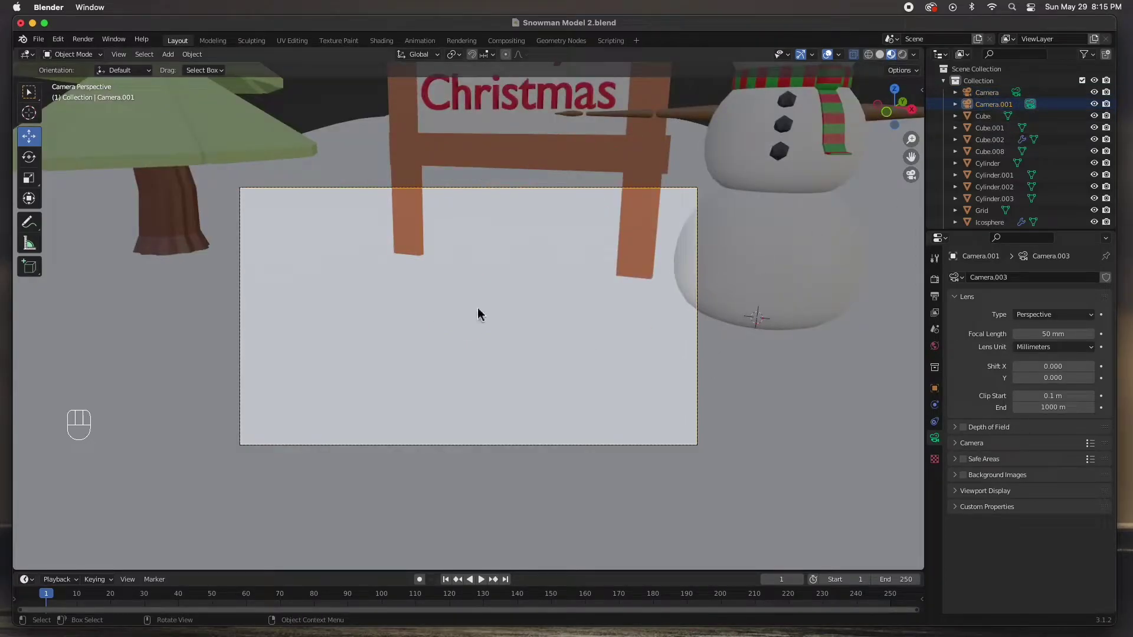
{"action": "left_click_drag", "start_coordinate": [434, 274], "coordinate": [505, 289]}
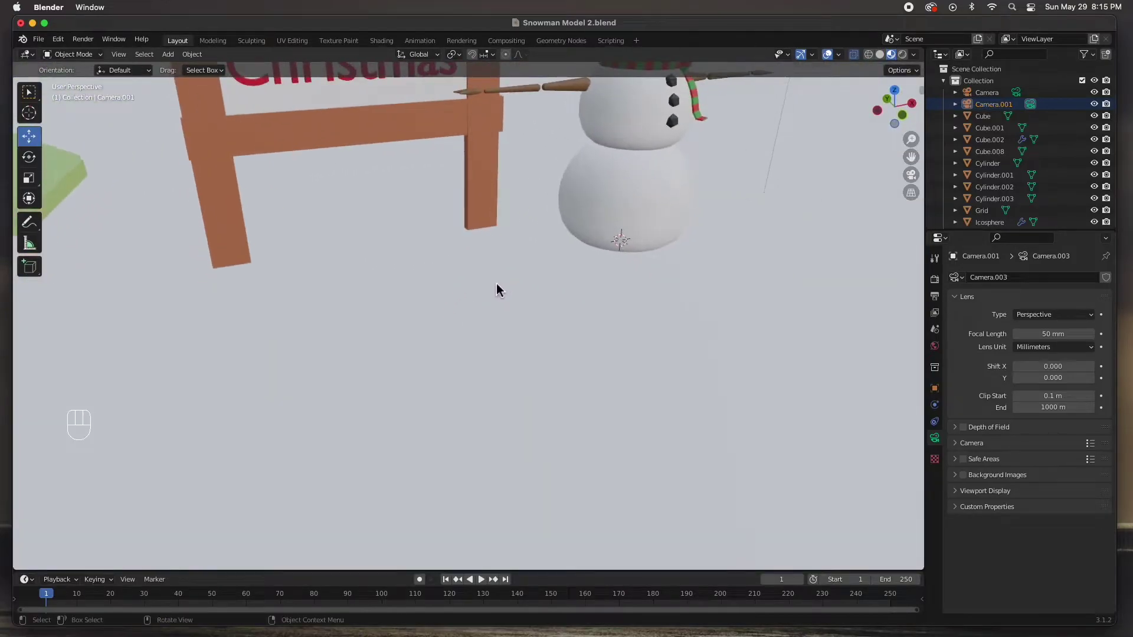
{"action": "left_click_drag", "start_coordinate": [538, 308], "coordinate": [463, 315]}
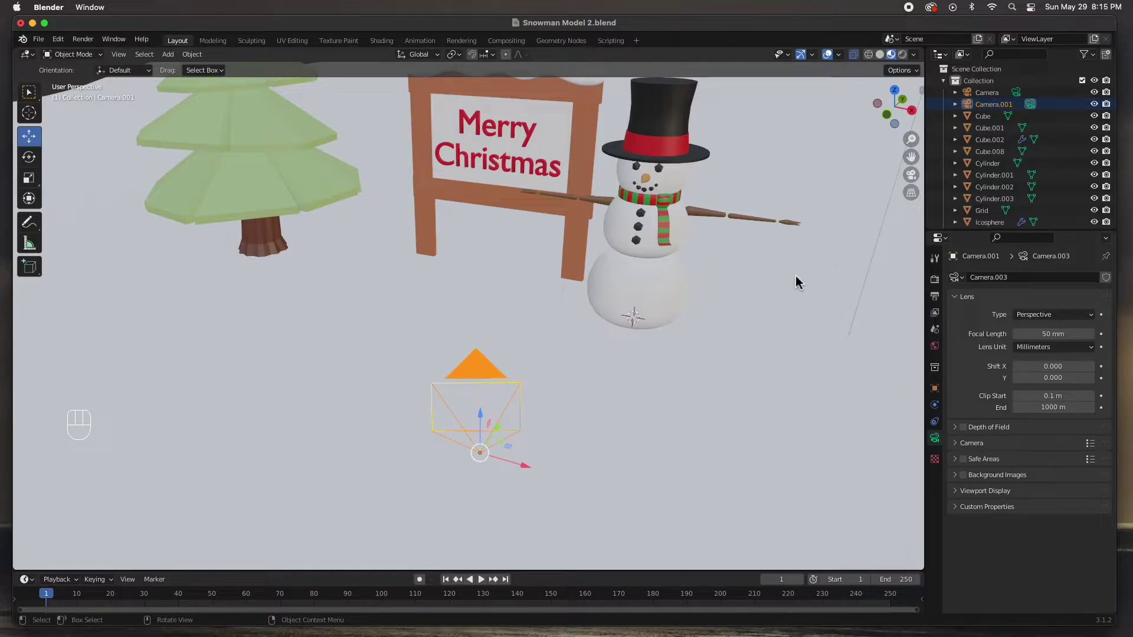
Step: With Camera to View locked, frame the sign and snowman against the snowy hills, then unlock it
{"action": "key", "text": "n"}
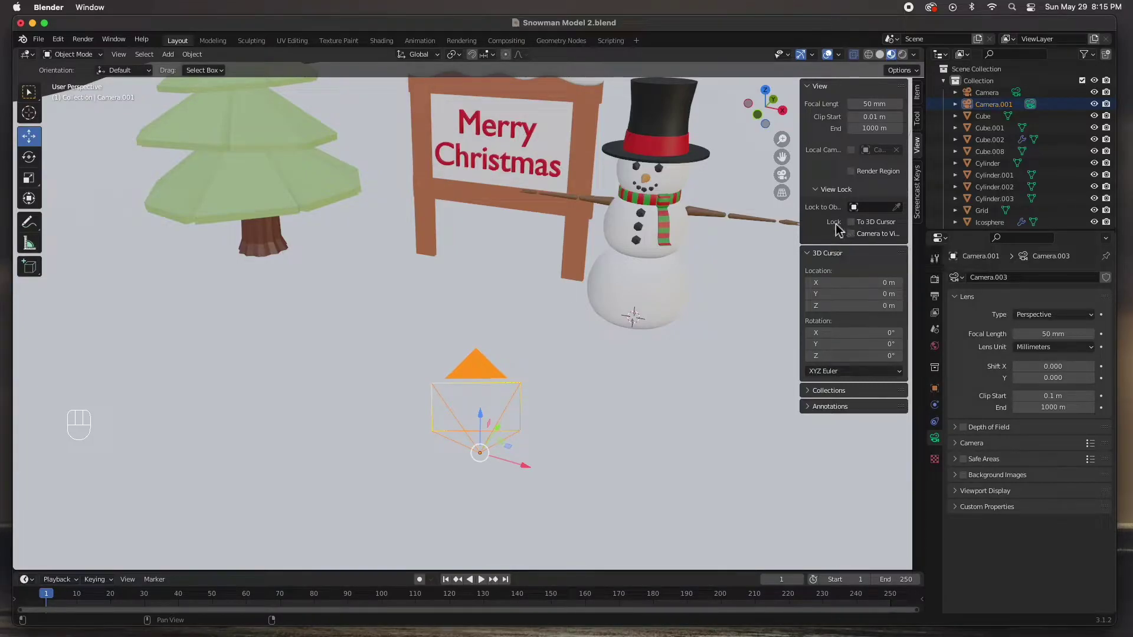
{"action": "left_click", "coordinate": [855, 239]}
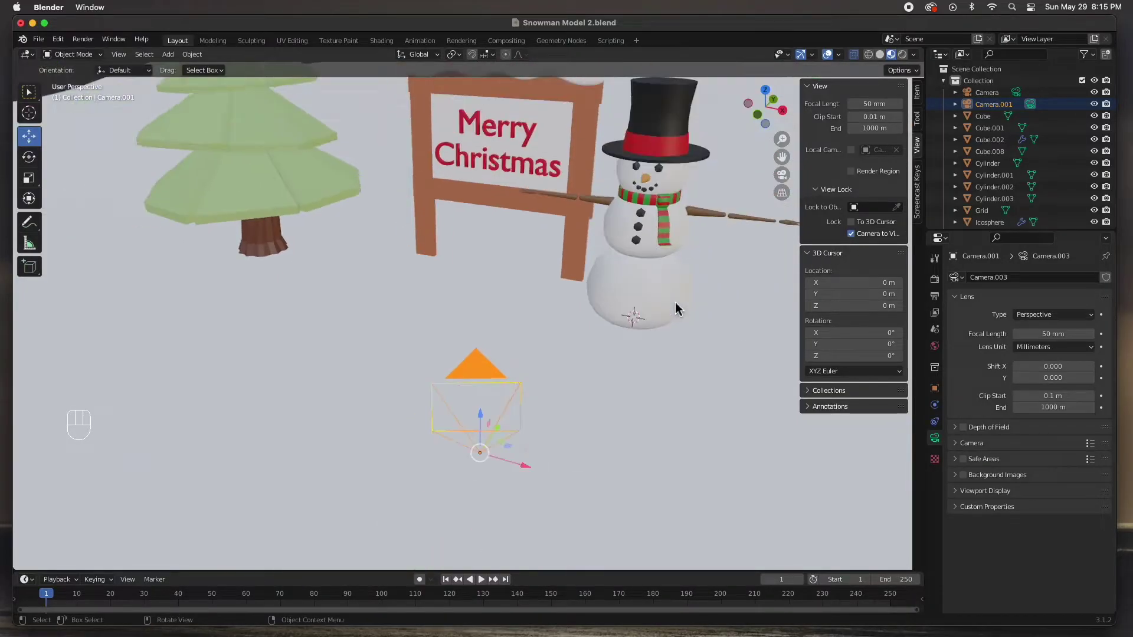
{"action": "key", "text": "KP_0"}
{"action": "left_click_drag", "start_coordinate": [627, 300], "coordinate": [648, 277]}
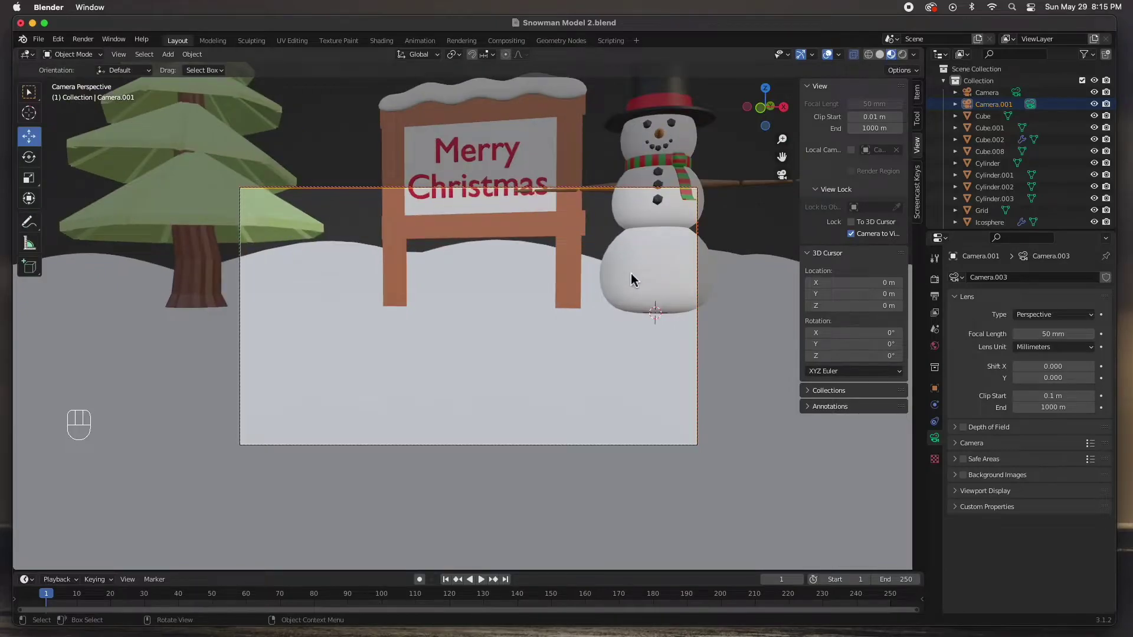
{"action": "left_click_drag", "start_coordinate": [622, 284], "coordinate": [622, 423]}
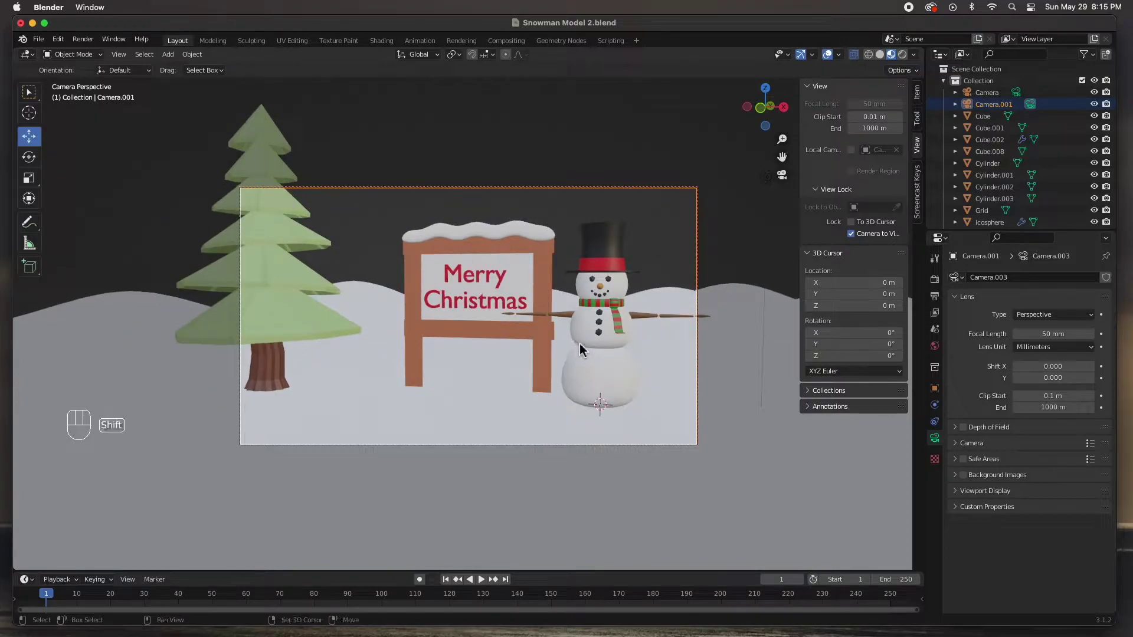
{"action": "left_click_drag", "start_coordinate": [580, 338], "coordinate": [546, 359]}
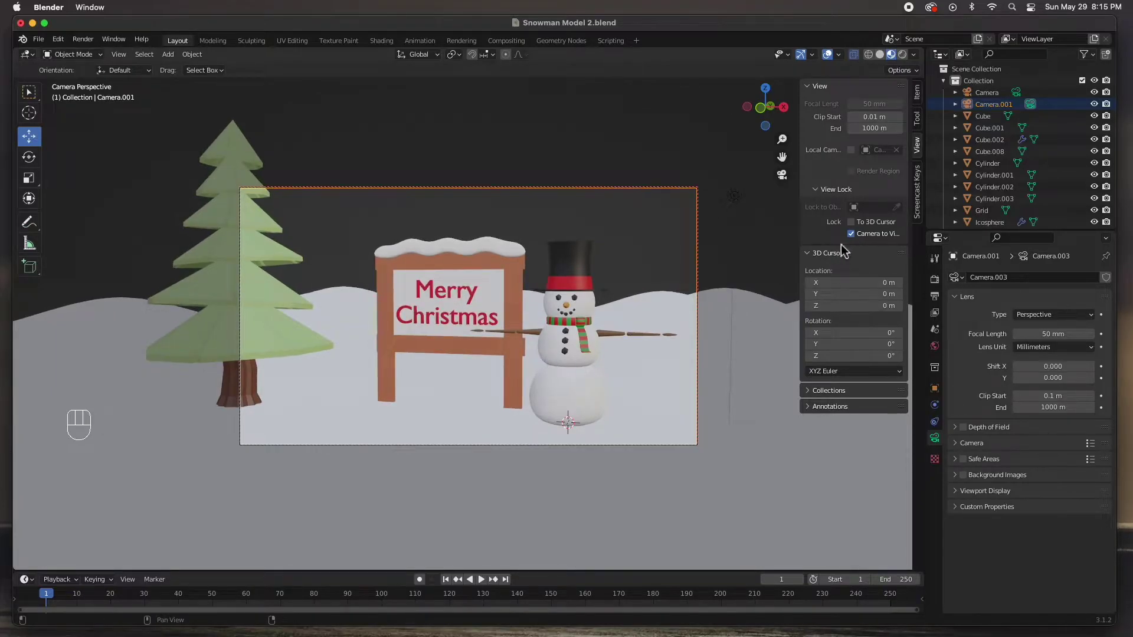
{"action": "left_click", "coordinate": [855, 240]}
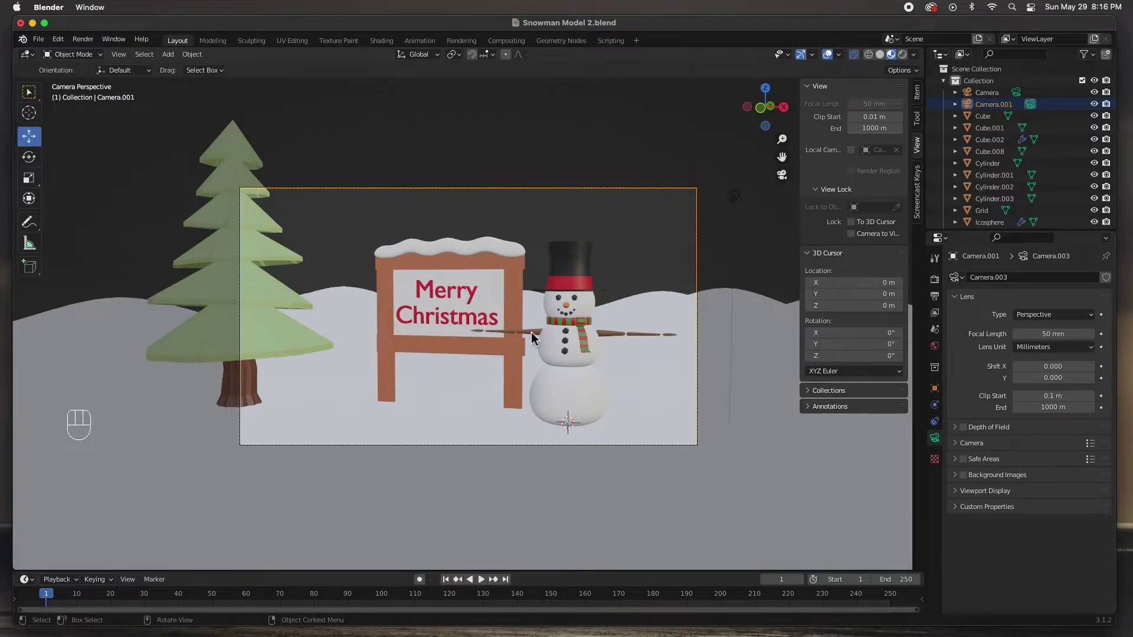
{"action": "left_click", "coordinate": [539, 210]}
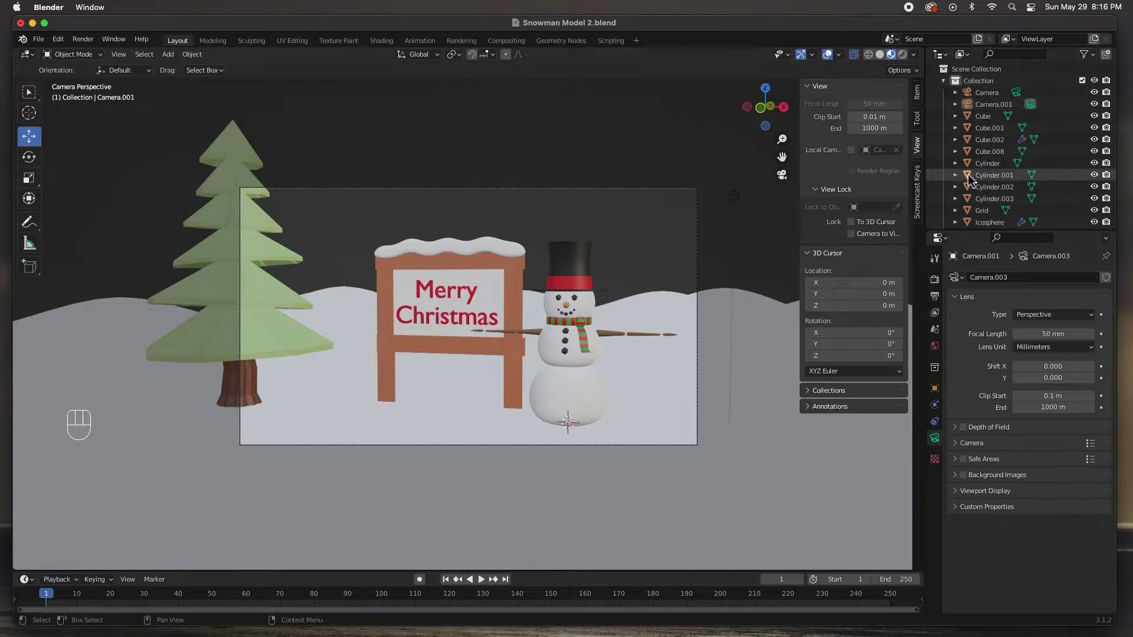
{"action": "left_click_drag", "start_coordinate": [1097, 59], "coordinate": [945, 216]}
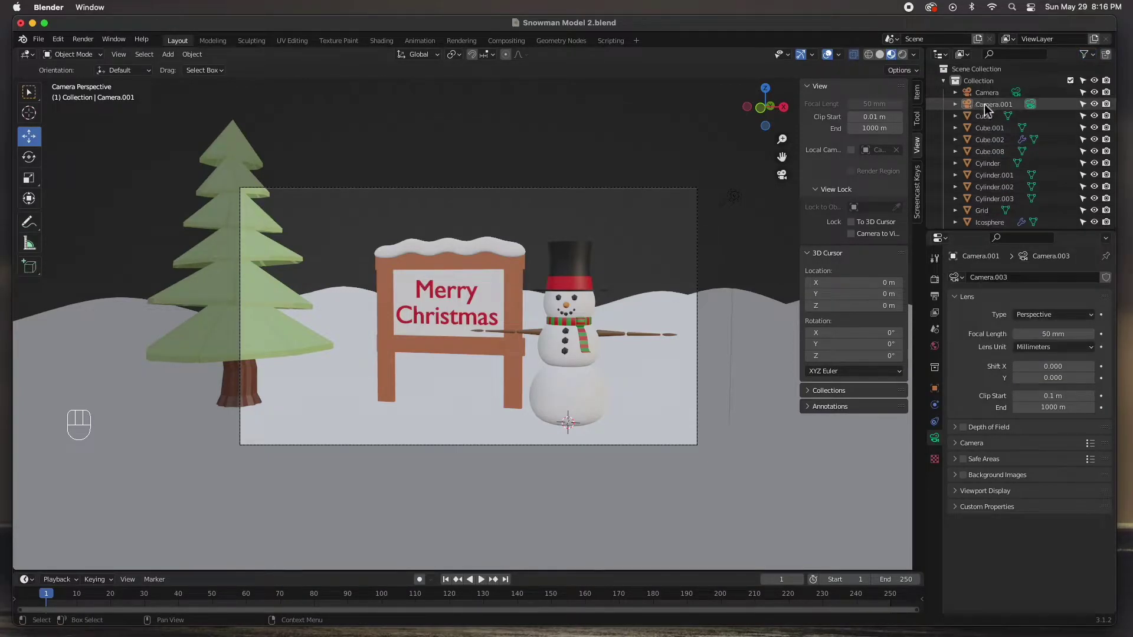
Step: Browse the Outliner entries and reframe the viewport to show the whole scene
{"action": "left_click", "coordinate": [1088, 109]}
{"action": "left_click", "coordinate": [408, 193]}
{"action": "double_click", "coordinate": [408, 194]}
{"action": "middle_click", "coordinate": [617, 328]}
{"action": "left_click", "coordinate": [611, 333]}
{"action": "left_click_drag", "start_coordinate": [608, 335], "coordinate": [541, 345]}
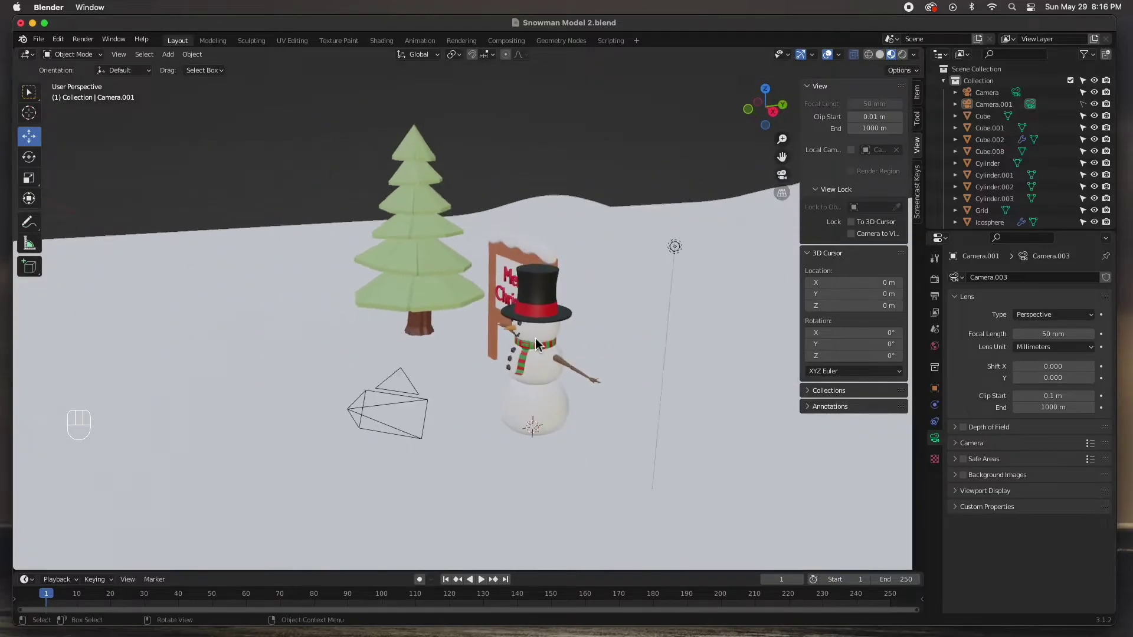
{"action": "left_click", "coordinate": [174, 356]}
{"action": "left_click", "coordinate": [171, 362]}
{"action": "double_click", "coordinate": [171, 369]}
{"action": "left_click", "coordinate": [193, 233]}
{"action": "left_click_drag", "start_coordinate": [223, 342], "coordinate": [341, 348]}
Step: Delete the spare camera and the point light, then look through the remaining camera
{"action": "left_click", "coordinate": [662, 318]}
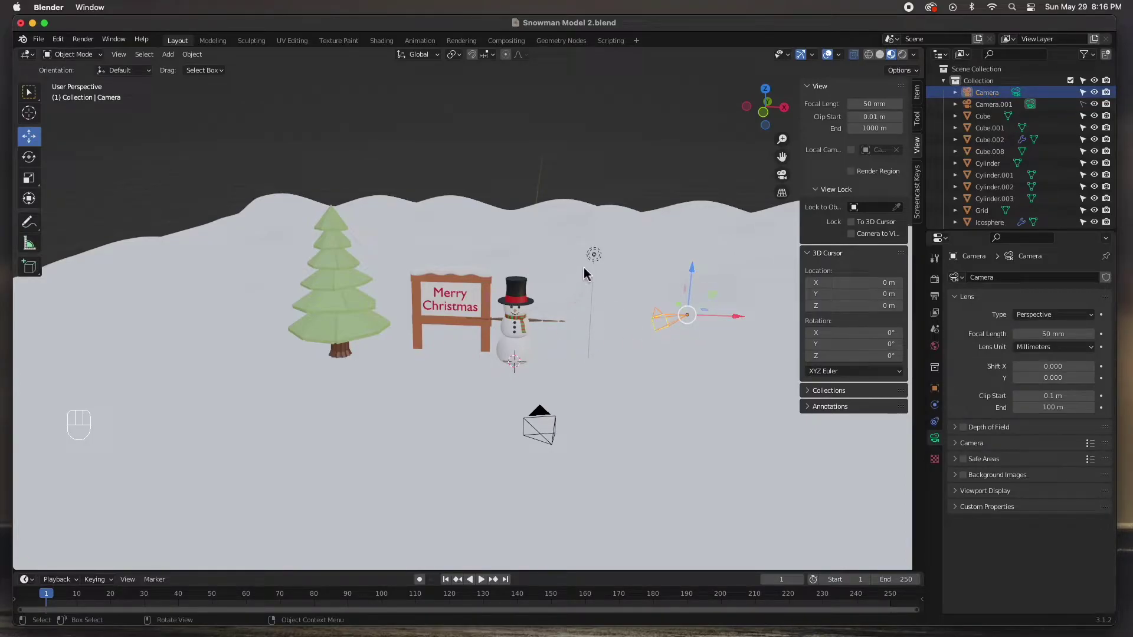
{"action": "left_click", "coordinate": [600, 257]}
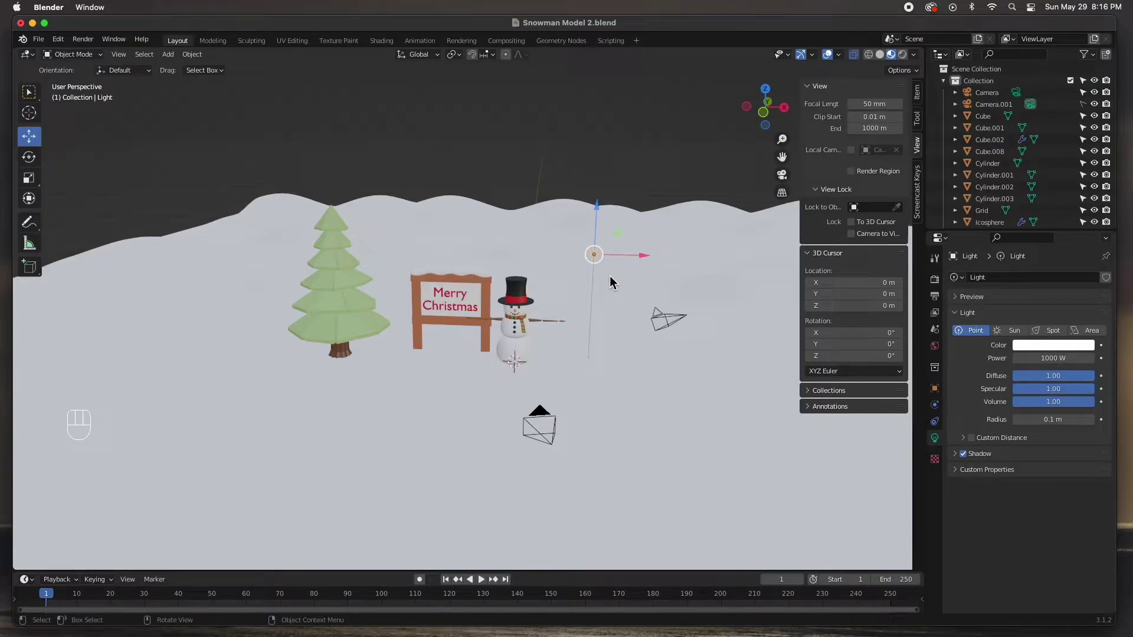
{"action": "key", "text": "Delete"}
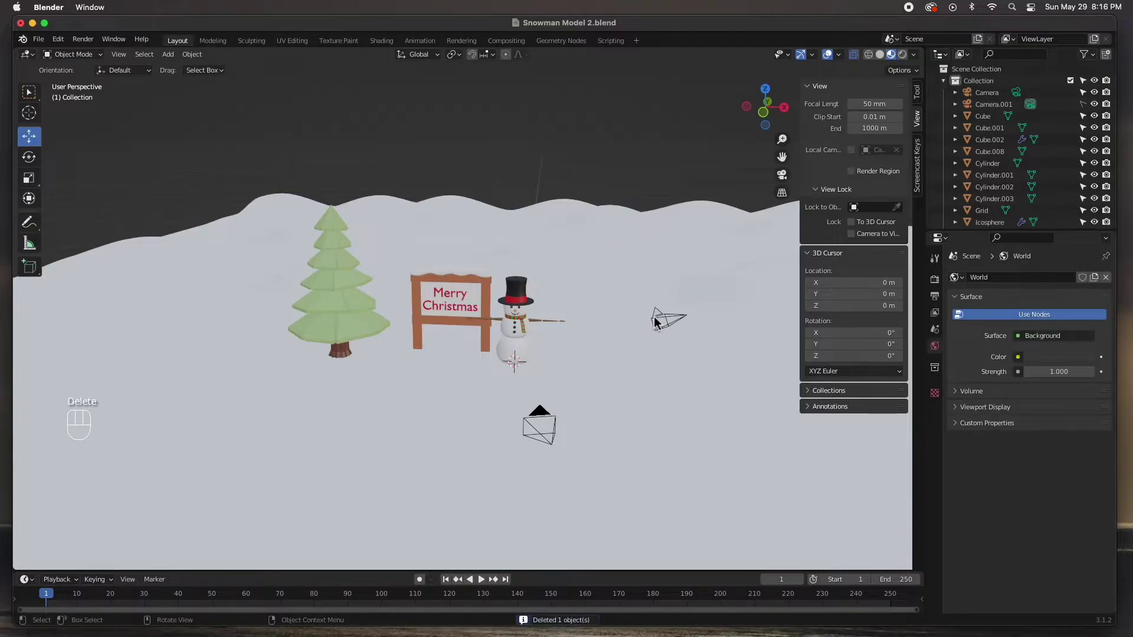
{"action": "key", "text": "Delete"}
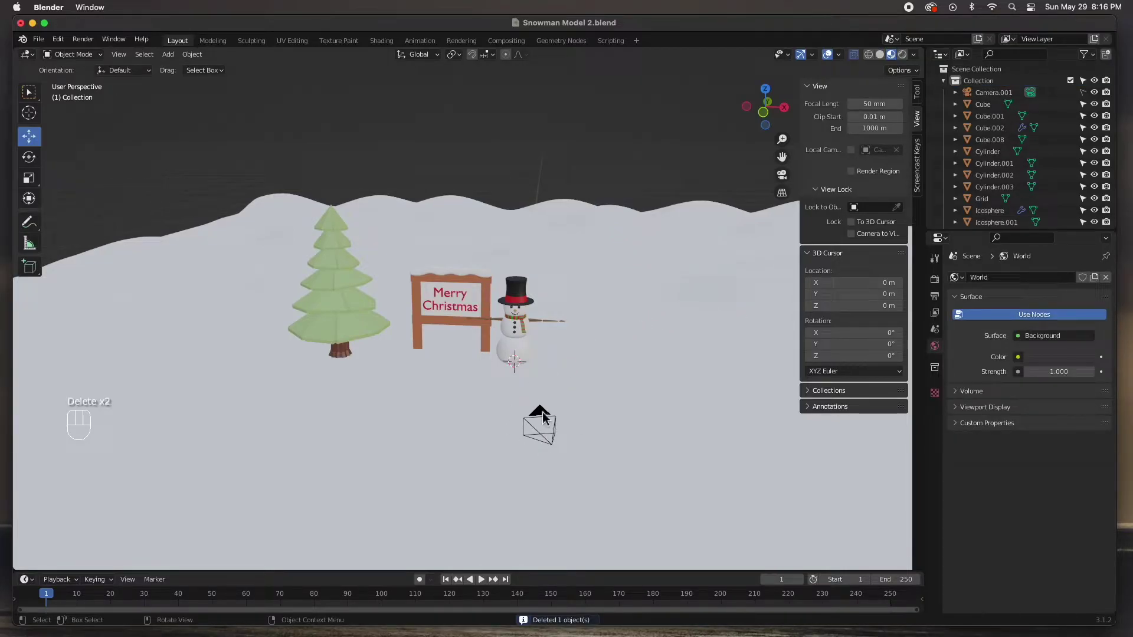
{"action": "left_click_drag", "start_coordinate": [555, 375], "coordinate": [538, 357]}
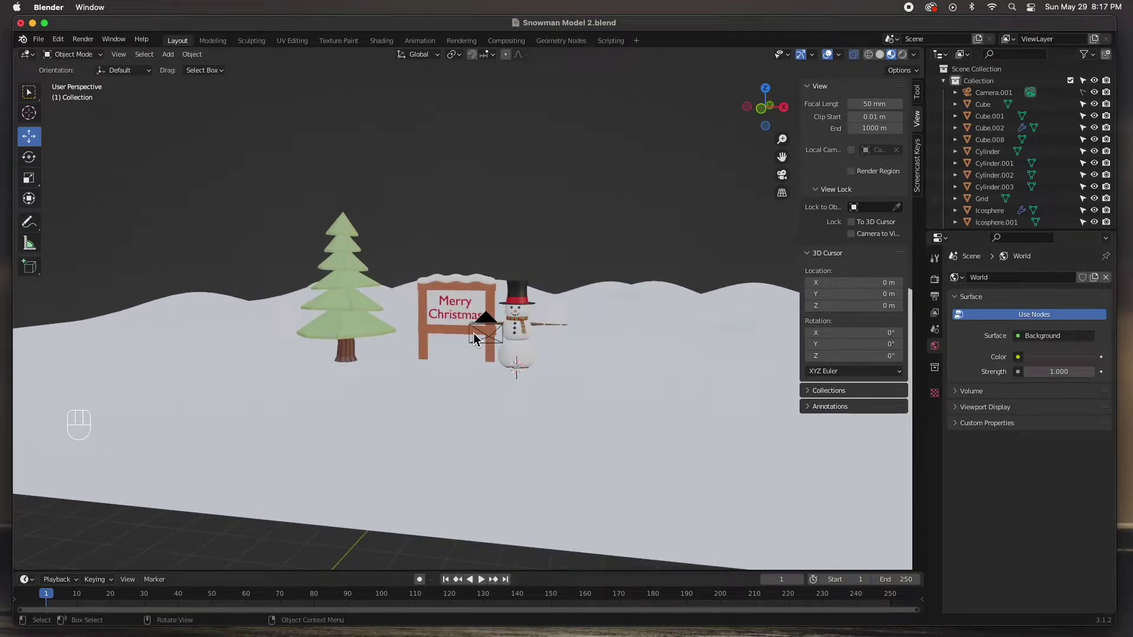
{"action": "key", "text": "KP_0"}
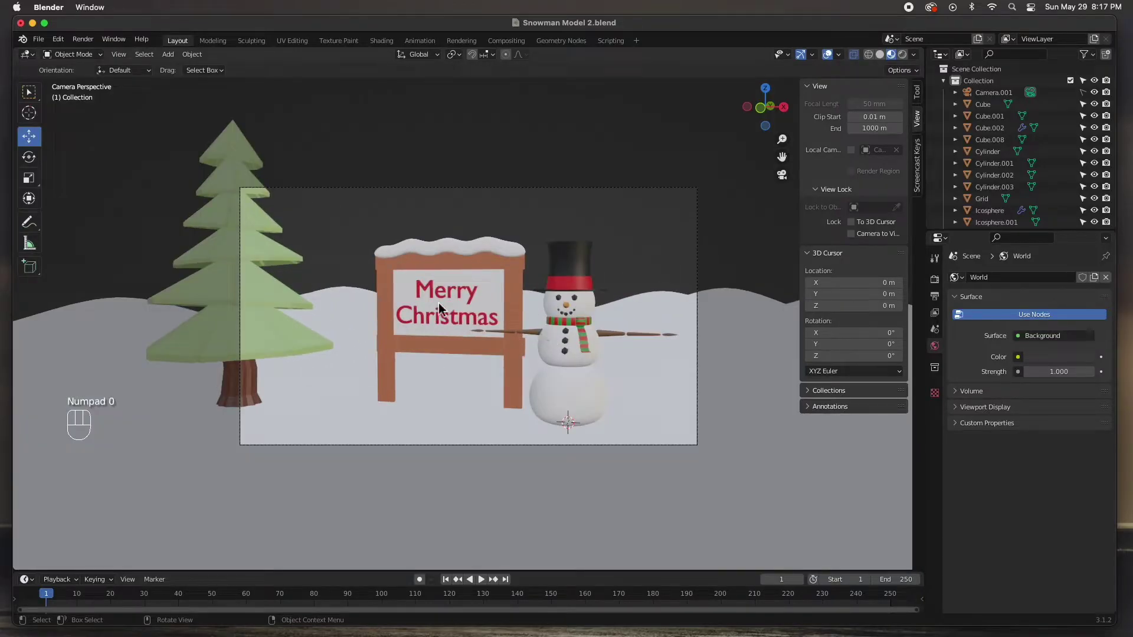
Step: Move the pine tree about 10 m back so it stands behind the sign in the camera frame
{"action": "left_click", "coordinate": [220, 264]}
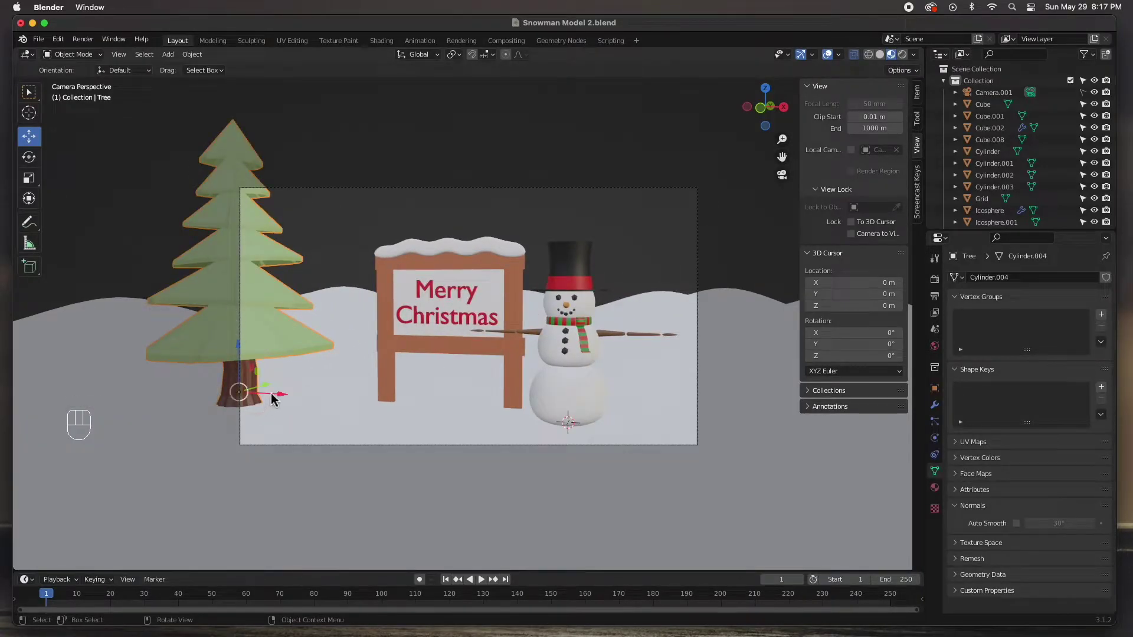
{"action": "left_click_drag", "start_coordinate": [275, 397], "coordinate": [451, 395]}
{"action": "middle_click", "coordinate": [534, 425]}
{"action": "left_click", "coordinate": [526, 432]}
{"action": "left_click_drag", "start_coordinate": [517, 442], "coordinate": [412, 438]}
{"action": "left_click", "coordinate": [564, 387]}
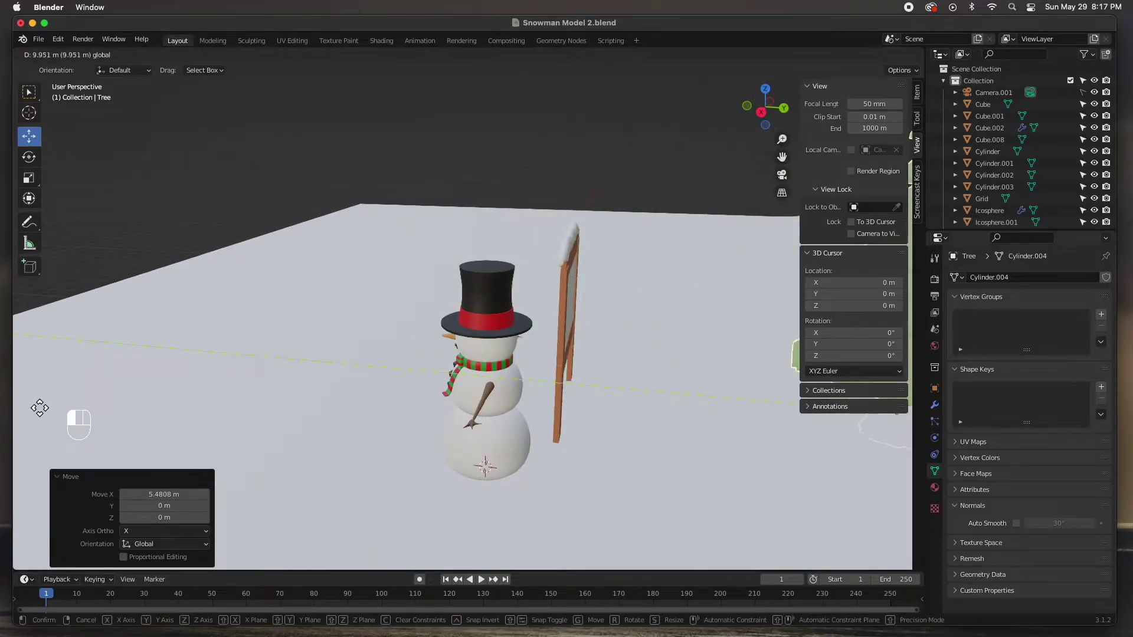
{"action": "left_click_drag", "start_coordinate": [296, 407], "coordinate": [462, 374]}
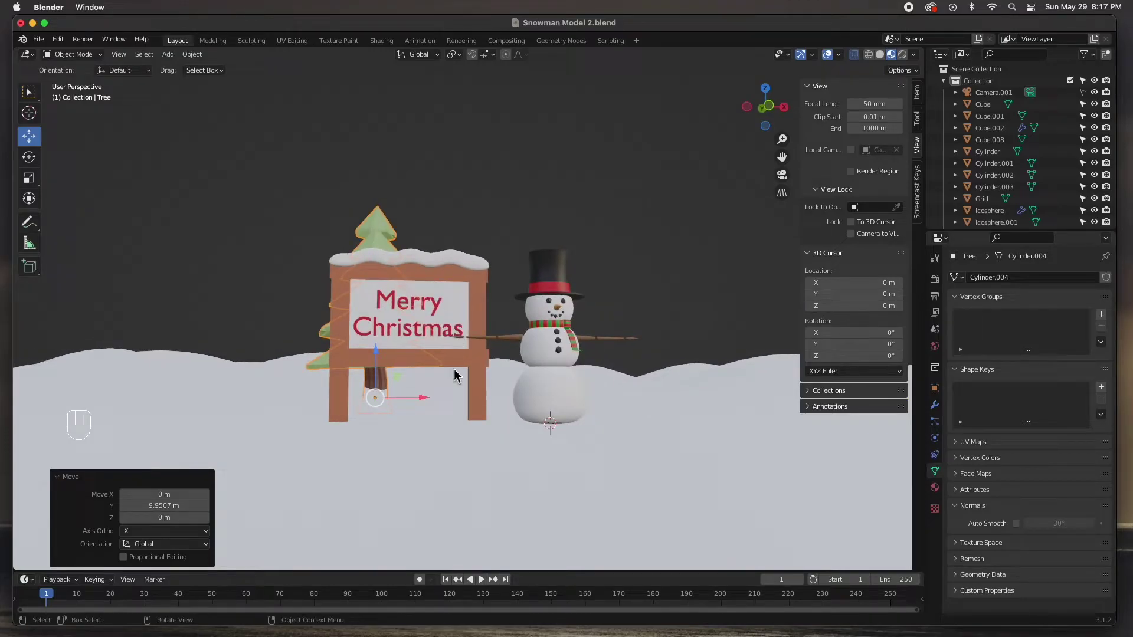
{"action": "key", "text": "KP_0"}
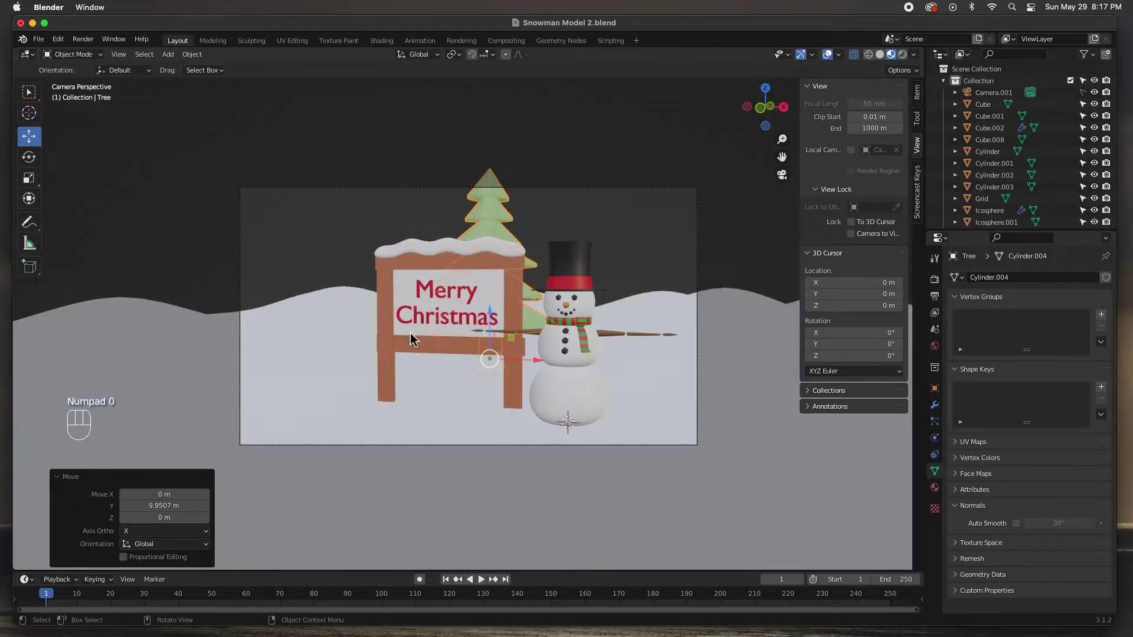
Step: Rotate the sign about 27° on Z, raise it slightly, and shift the tree roughly 8.7 m left
{"action": "left_click", "coordinate": [404, 348]}
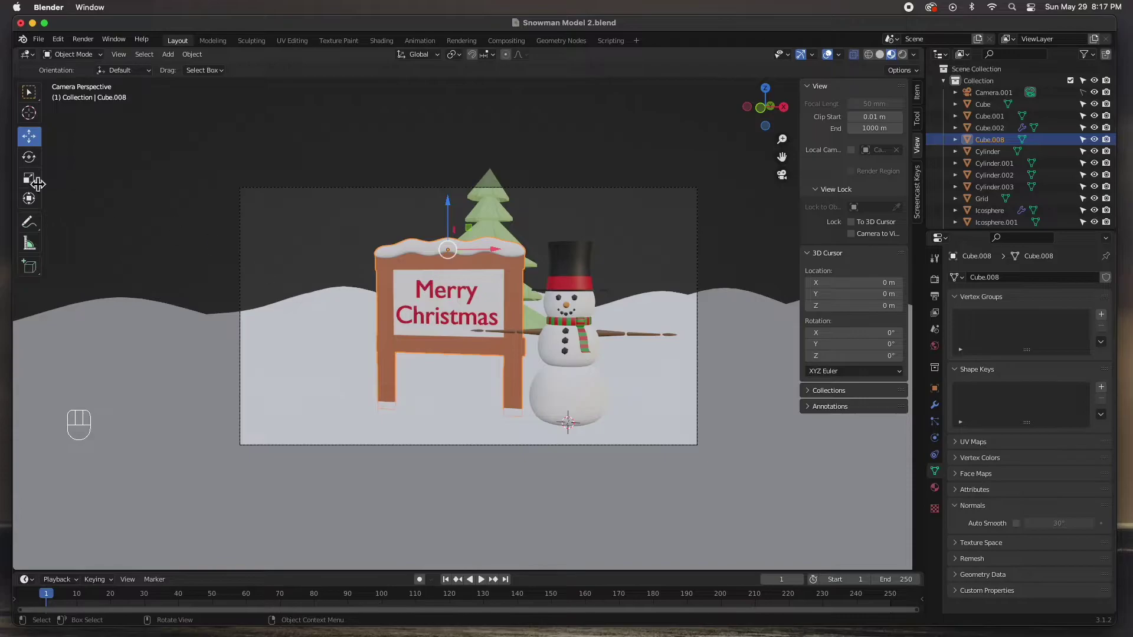
{"action": "left_click", "coordinate": [35, 161]}
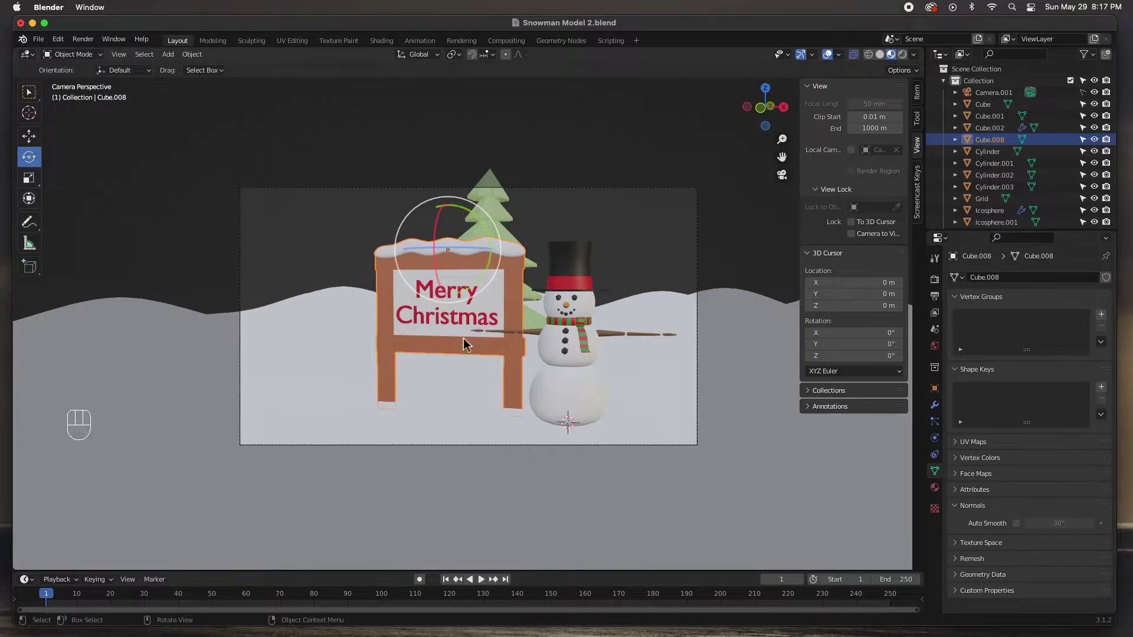
{"action": "left_click_drag", "start_coordinate": [431, 253], "coordinate": [453, 253]}
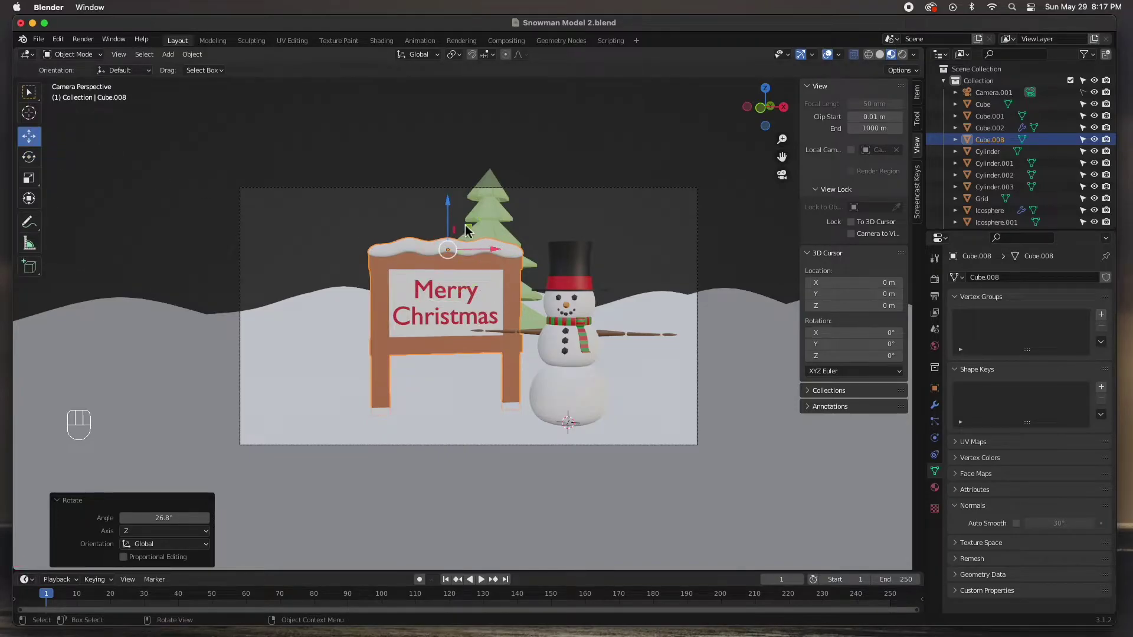
{"action": "left_click_drag", "start_coordinate": [454, 224], "coordinate": [453, 218]}
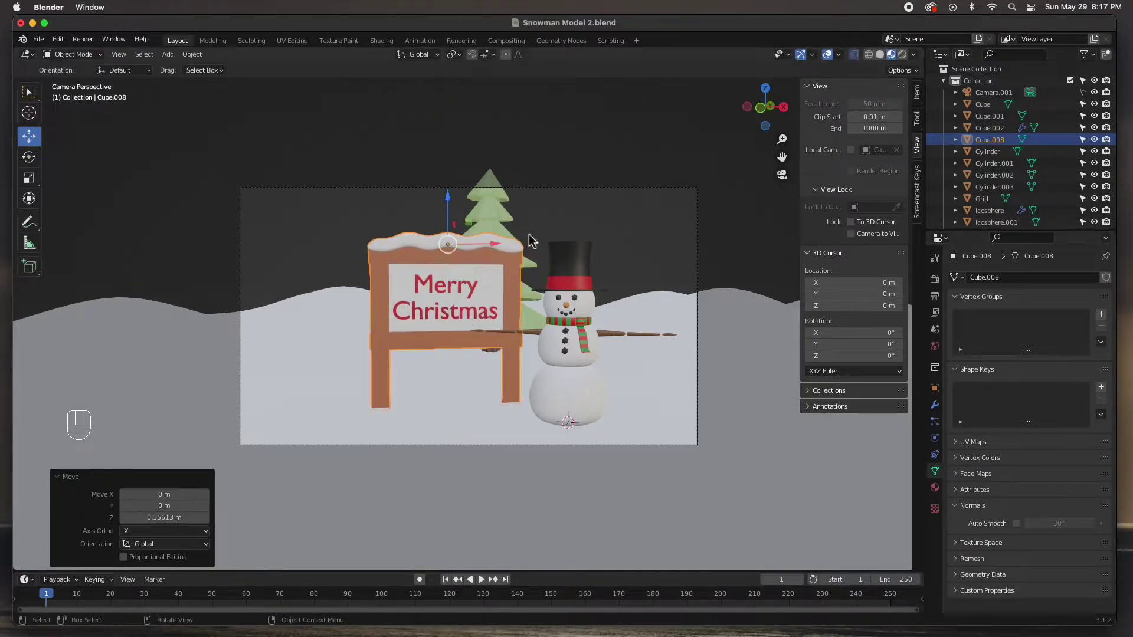
{"action": "left_click_drag", "start_coordinate": [539, 363], "coordinate": [355, 360]}
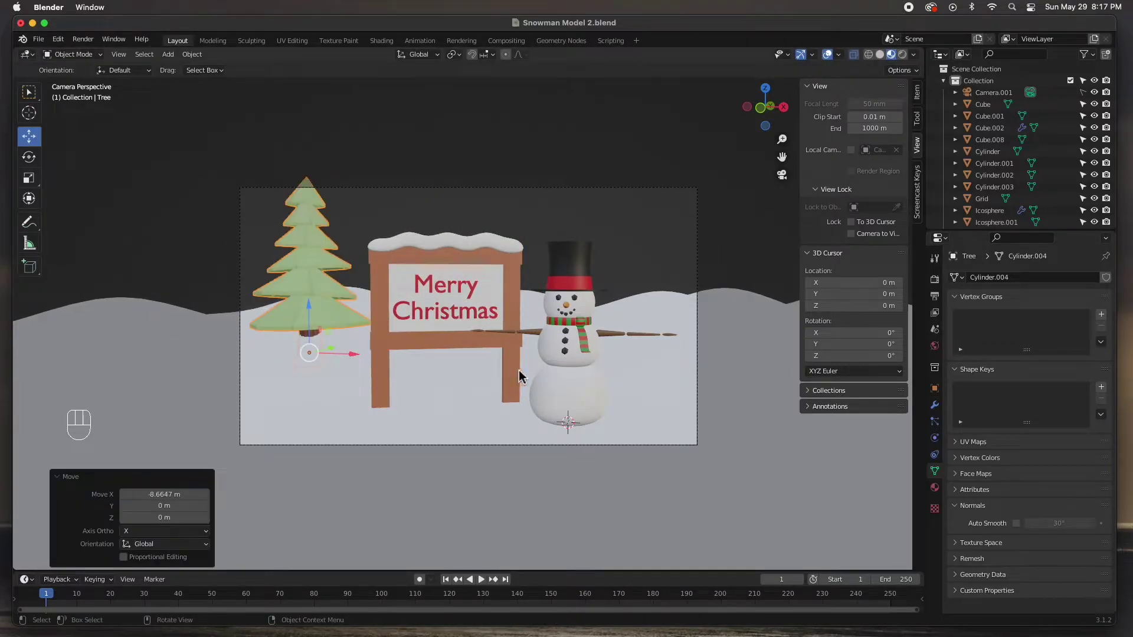
Step: Nudge the tree beside the sign, duplicate it and place the copy behind the snowman's right
{"action": "left_click_drag", "start_coordinate": [332, 352], "coordinate": [286, 373]}
{"action": "left_click", "coordinate": [286, 373]}
{"action": "left_click_drag", "start_coordinate": [303, 367], "coordinate": [363, 373]}
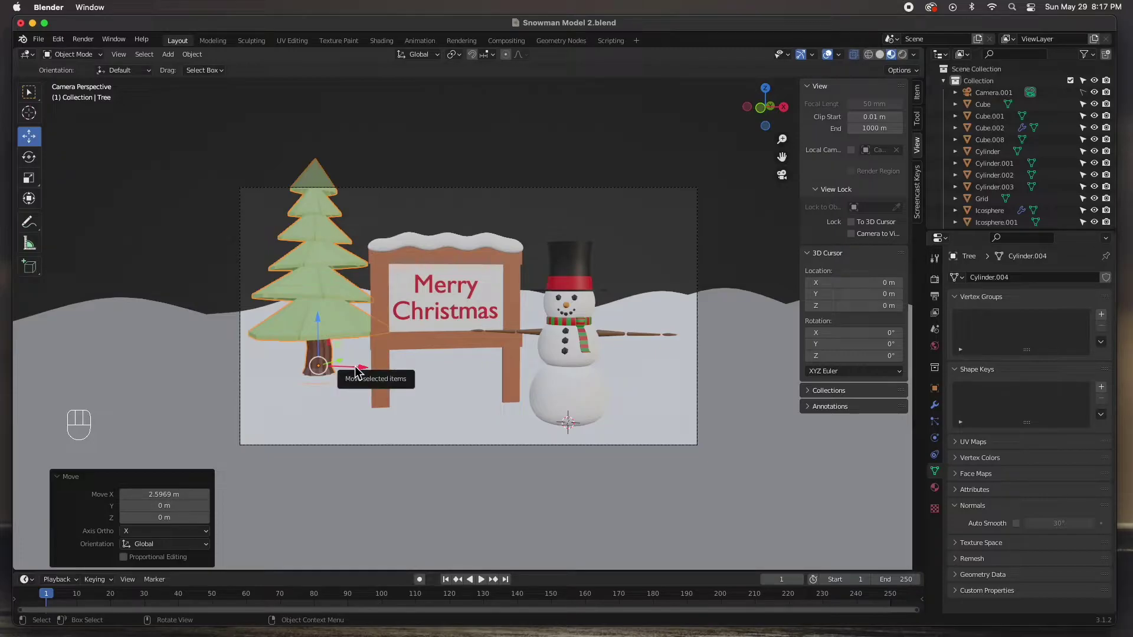
{"action": "left_click_drag", "start_coordinate": [322, 338], "coordinate": [325, 329]}
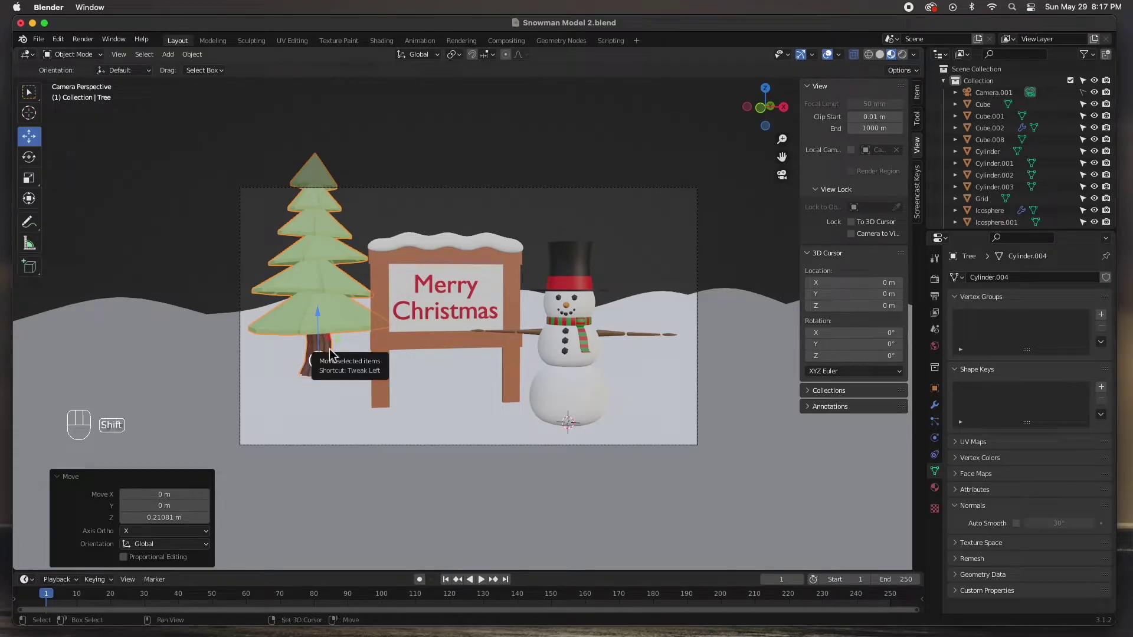
{"action": "key", "text": "shift+d"}
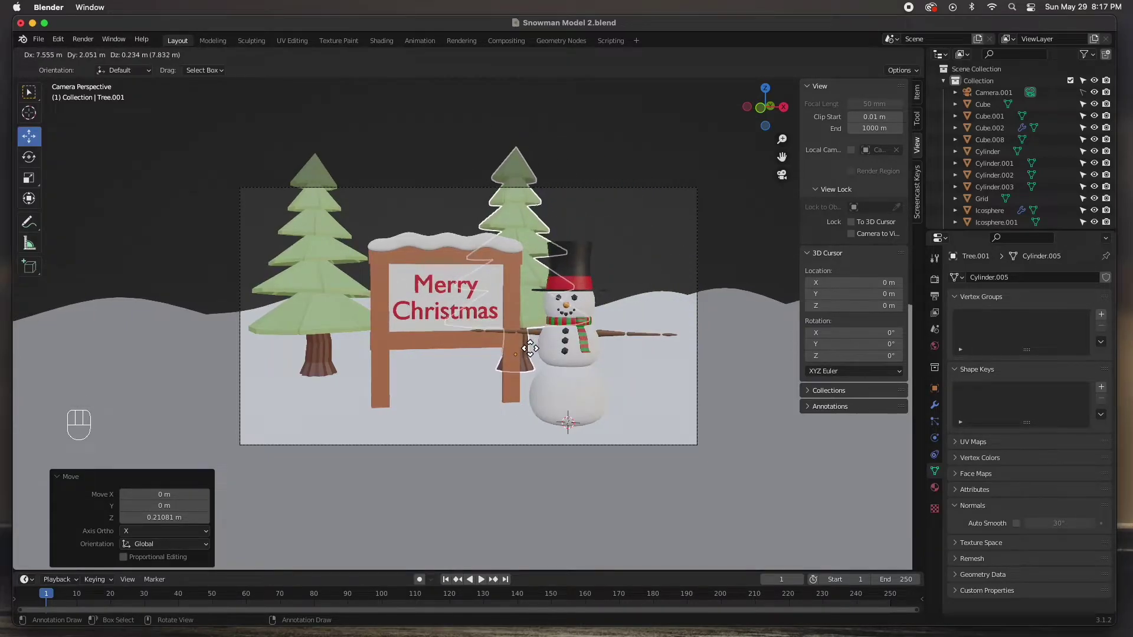
{"action": "left_click", "coordinate": [533, 351]}
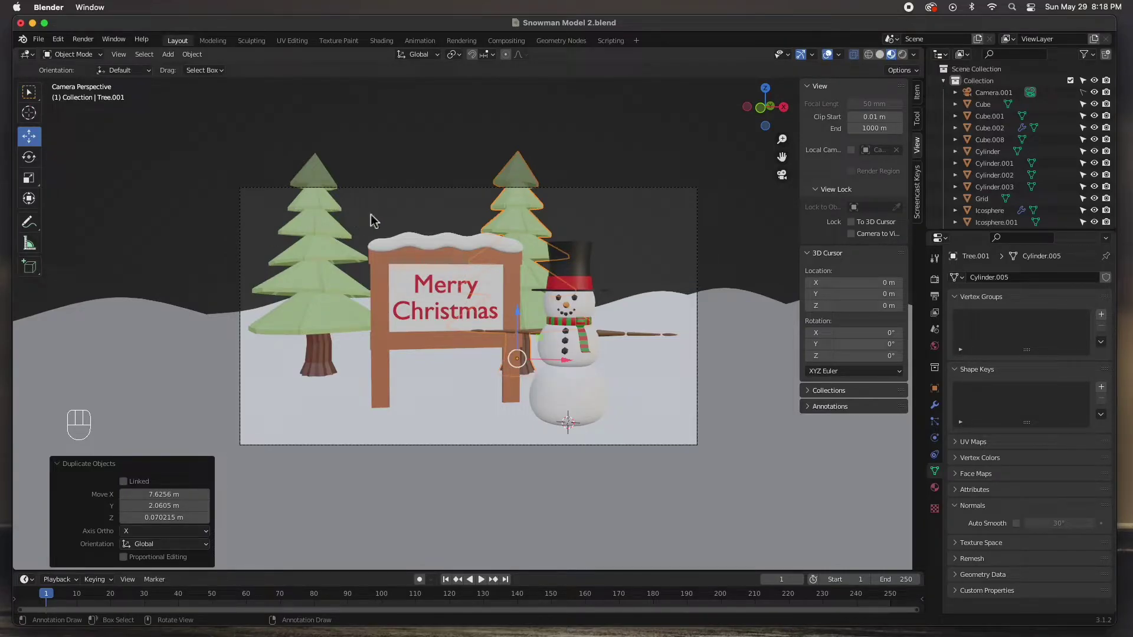
{"action": "left_click_drag", "start_coordinate": [627, 327], "coordinate": [543, 348]}
{"action": "left_click_drag", "start_coordinate": [554, 341], "coordinate": [653, 394]}
Step: From top view, duplicate the pine tree ten times, scattering the copies into a background forest
{"action": "key", "text": "KP_7"}
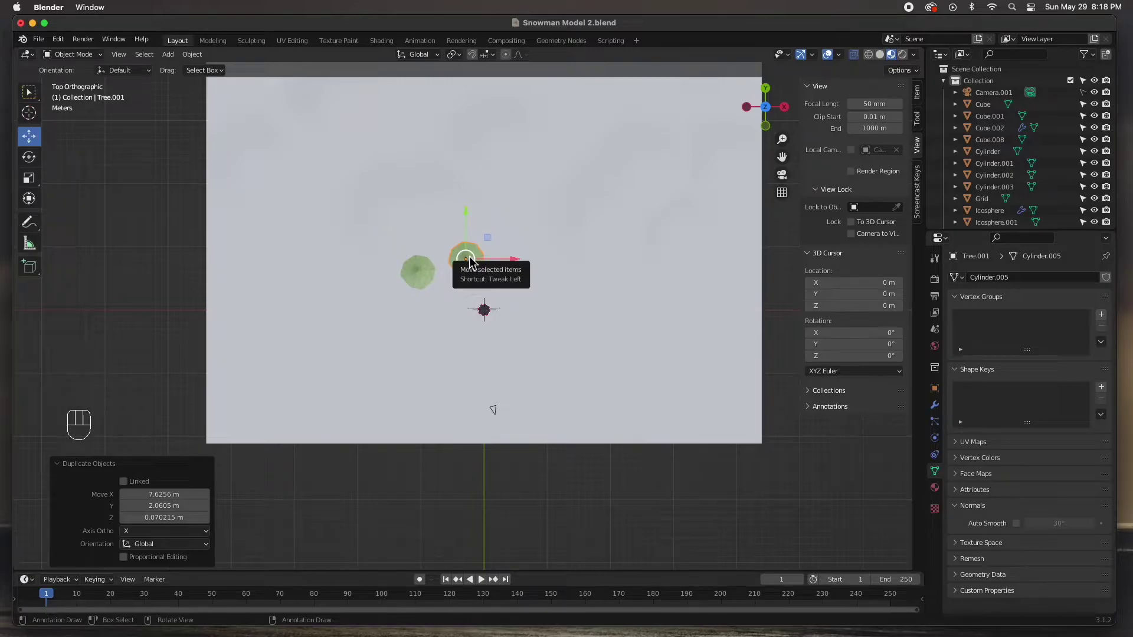
{"action": "key", "text": "shift+d"}
{"action": "left_click", "coordinate": [403, 214]}
{"action": "key", "text": "shift+d"}
{"action": "left_click", "coordinate": [491, 199]}
{"action": "key", "text": "shift+d"}
{"action": "left_click", "coordinate": [435, 169]}
{"action": "key", "text": "shift+d"}
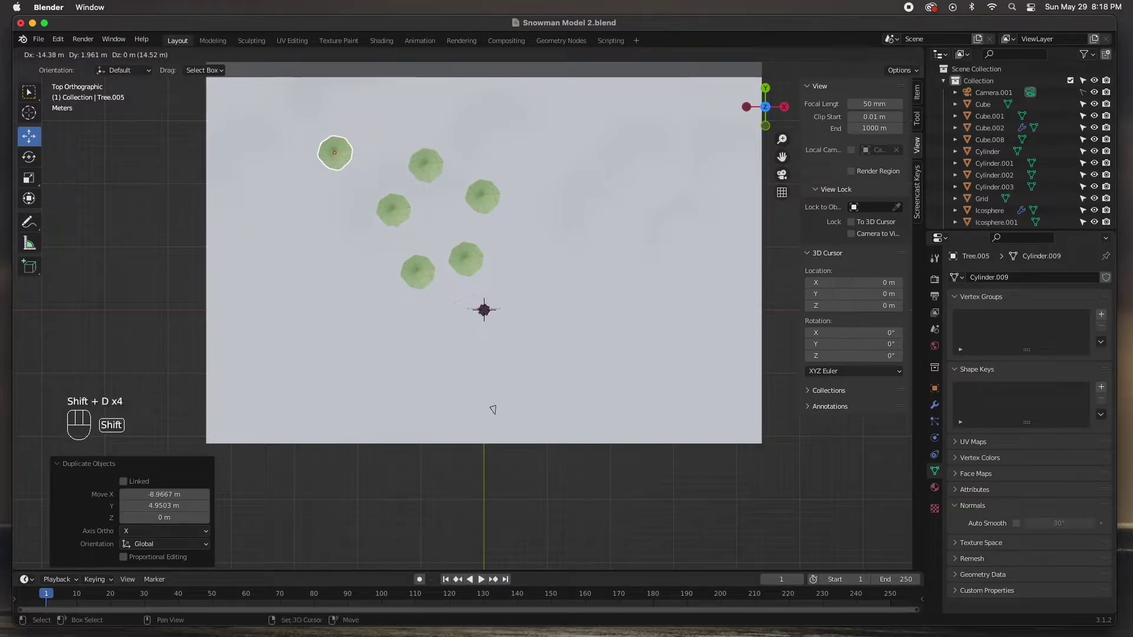
{"action": "left_click", "coordinate": [343, 156]}
{"action": "key", "text": "shift+d"}
{"action": "left_click", "coordinate": [345, 233]}
{"action": "key", "text": "shift+d"}
{"action": "left_click", "coordinate": [383, 279]}
{"action": "key", "text": "shift+d"}
{"action": "left_click", "coordinate": [494, 154]}
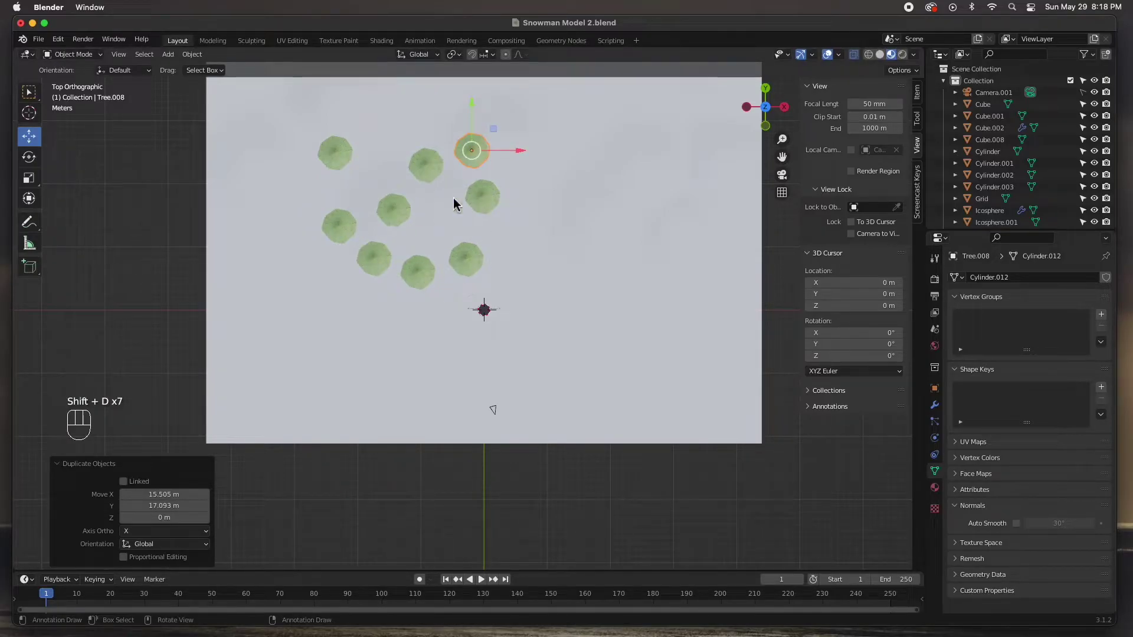
{"action": "key", "text": "shift+d"}
{"action": "left_click", "coordinate": [391, 136]}
{"action": "key", "text": "shift+d"}
{"action": "left_click", "coordinate": [451, 230]}
{"action": "key", "text": "shift+d"}
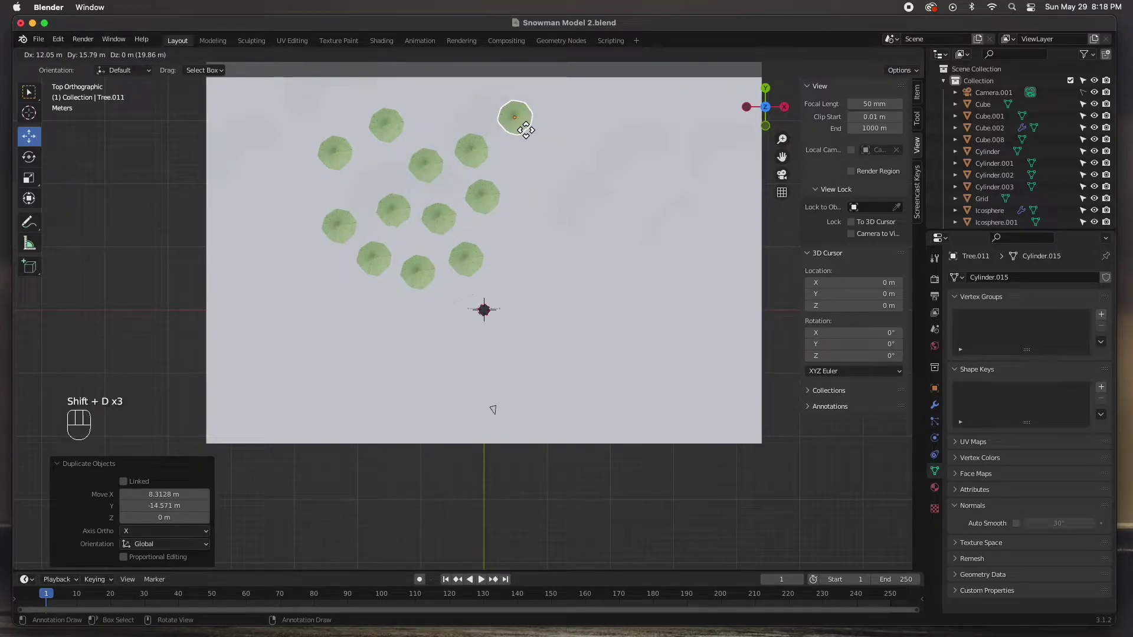
{"action": "left_click", "coordinate": [526, 131]}
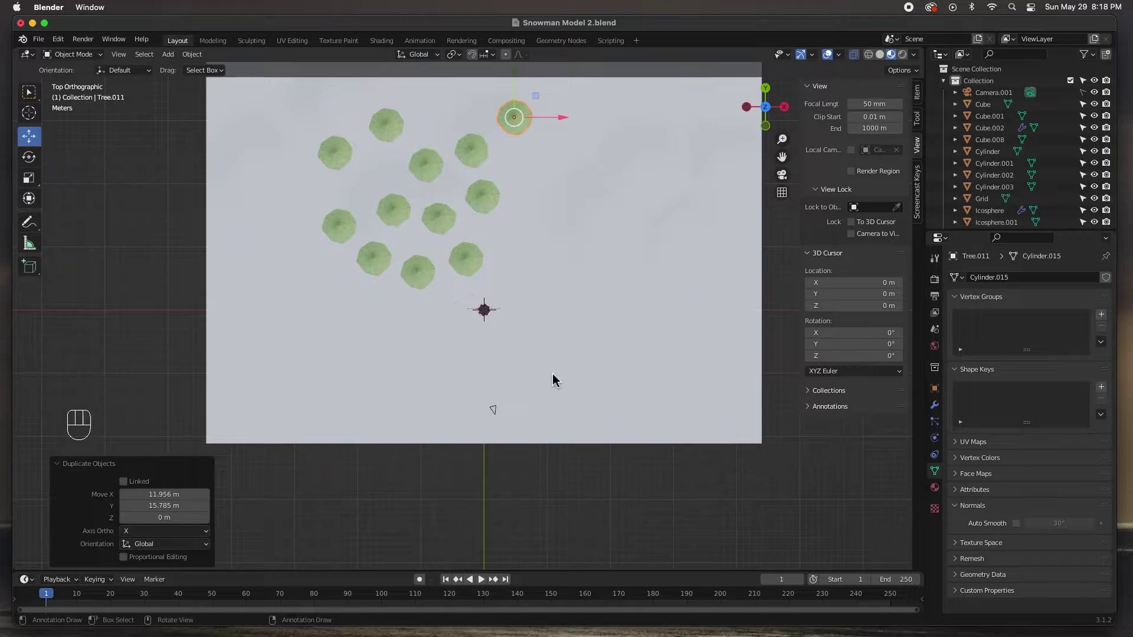
Step: In camera view, scale a right-side background tree to 0.79 and nudge it behind the snowman
{"action": "key", "text": "KP_0"}
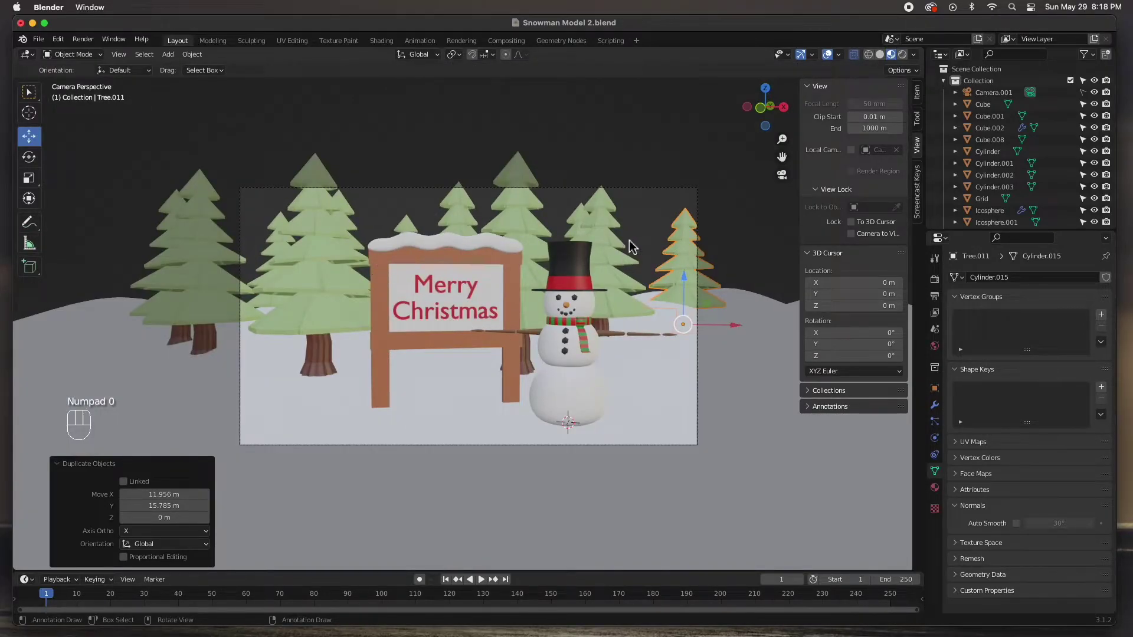
{"action": "left_click", "coordinate": [680, 256]}
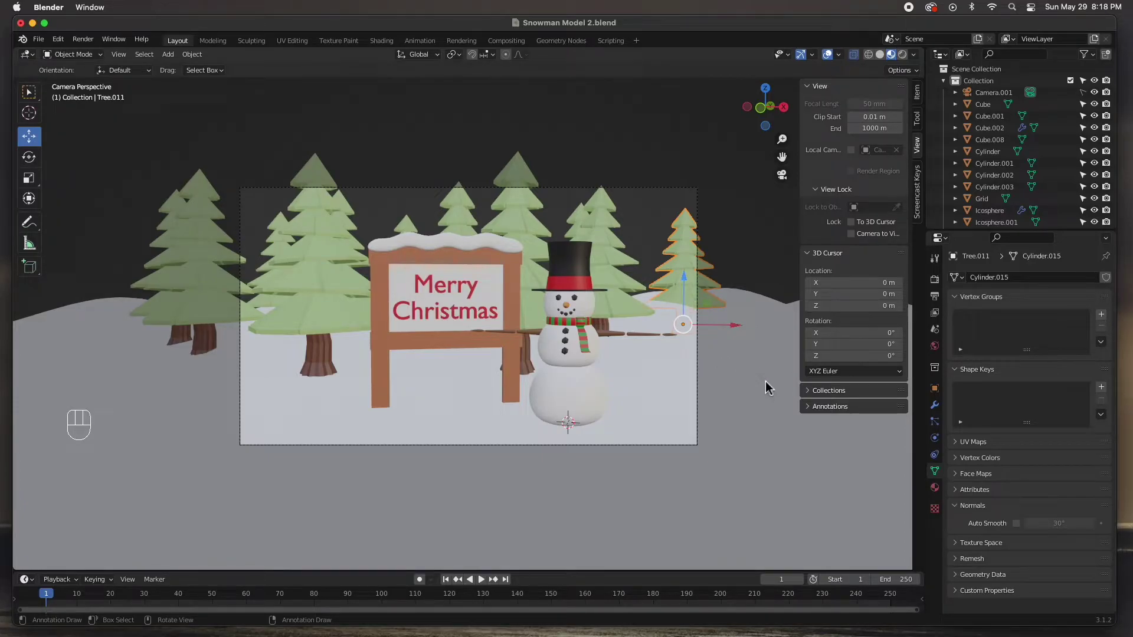
{"action": "key", "text": "s"}
{"action": "left_click", "coordinate": [753, 377]}
{"action": "left_click_drag", "start_coordinate": [688, 297], "coordinate": [686, 273]}
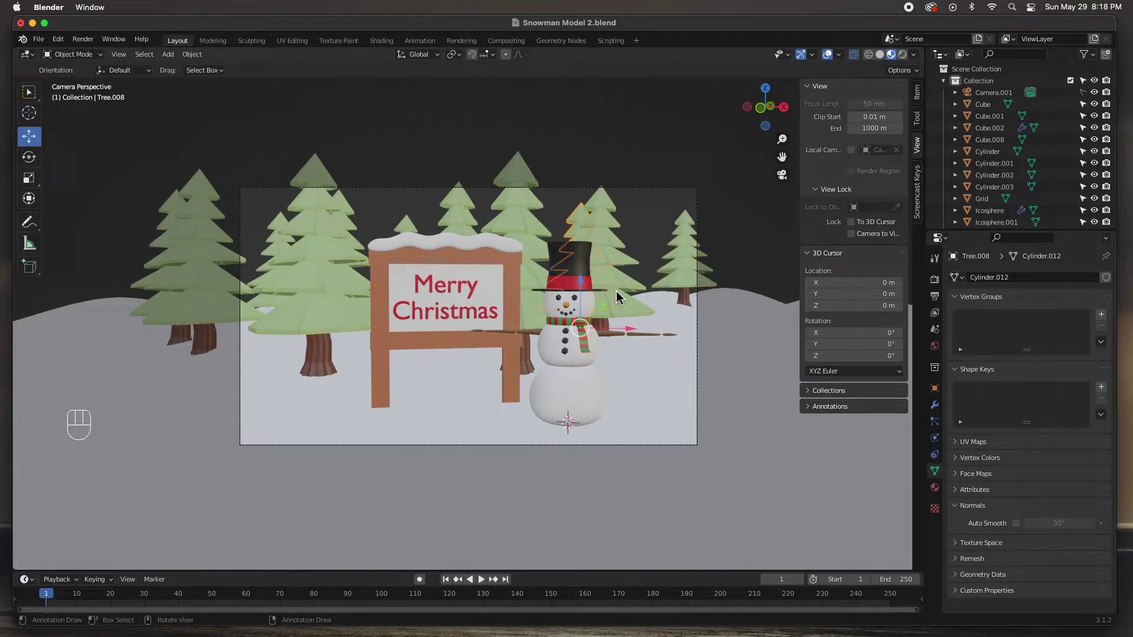
Step: Shrink a pine in the middle of the forest and lower it onto the snow
{"action": "left_click_drag", "start_coordinate": [641, 305], "coordinate": [635, 301]}
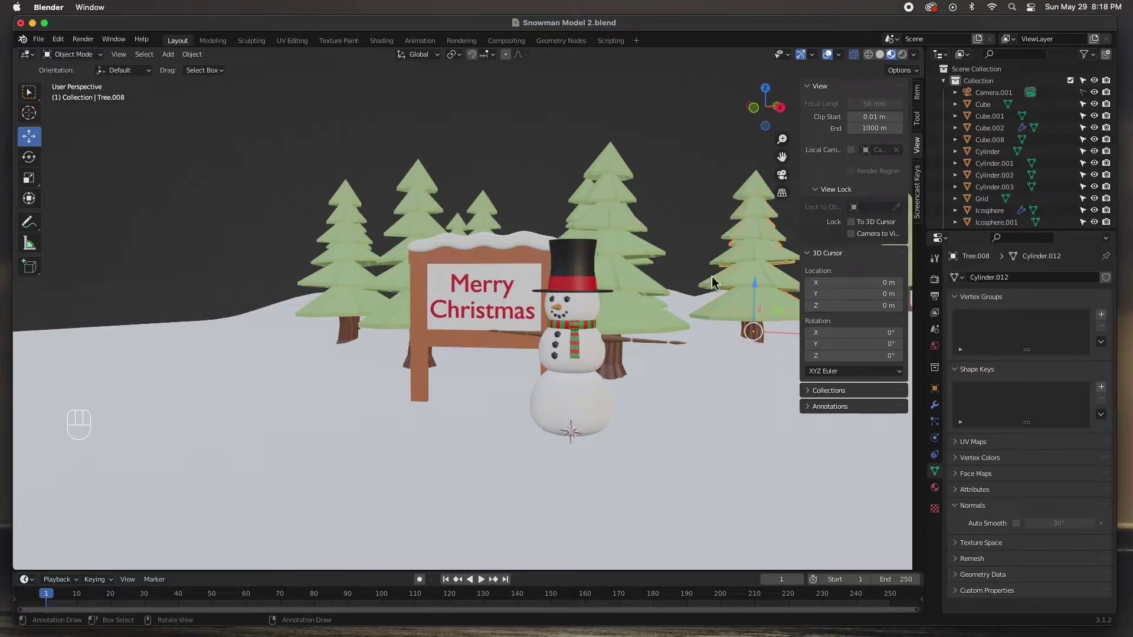
{"action": "left_click_drag", "start_coordinate": [734, 327], "coordinate": [377, 344]}
{"action": "left_click_drag", "start_coordinate": [378, 344], "coordinate": [383, 342]}
{"action": "left_click", "coordinate": [558, 225]}
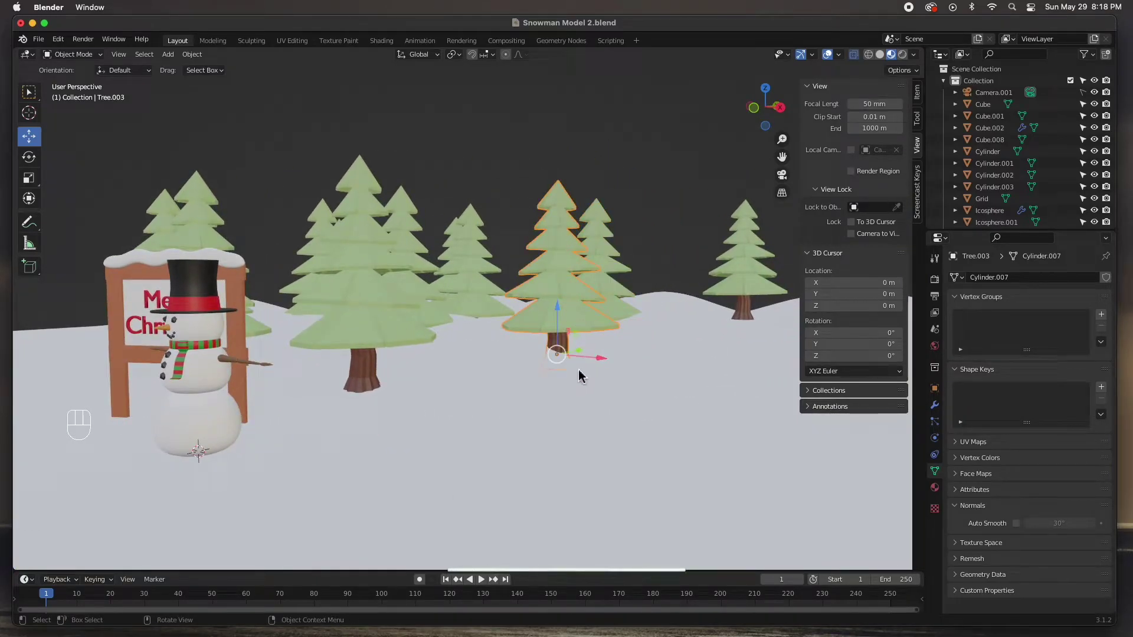
{"action": "left_click_drag", "start_coordinate": [563, 325], "coordinate": [562, 311]}
{"action": "key", "text": "s"}
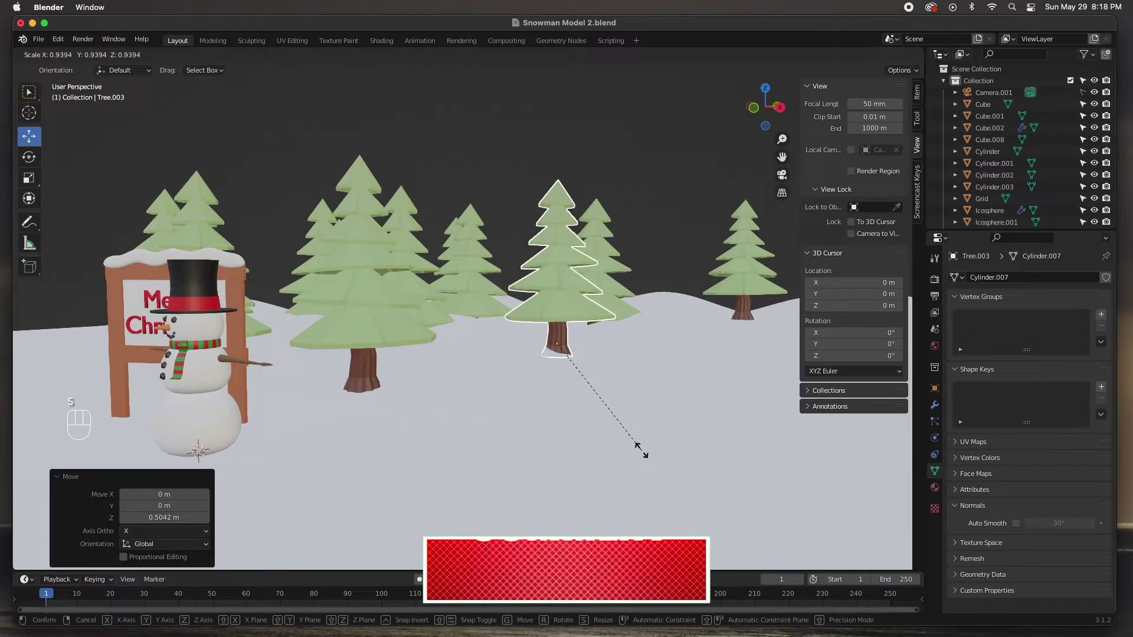
{"action": "left_click", "coordinate": [643, 453]}
Step: Scale down another pine and adjust its height and that of one further back
{"action": "key", "text": "s"}
{"action": "left_click", "coordinate": [711, 403]}
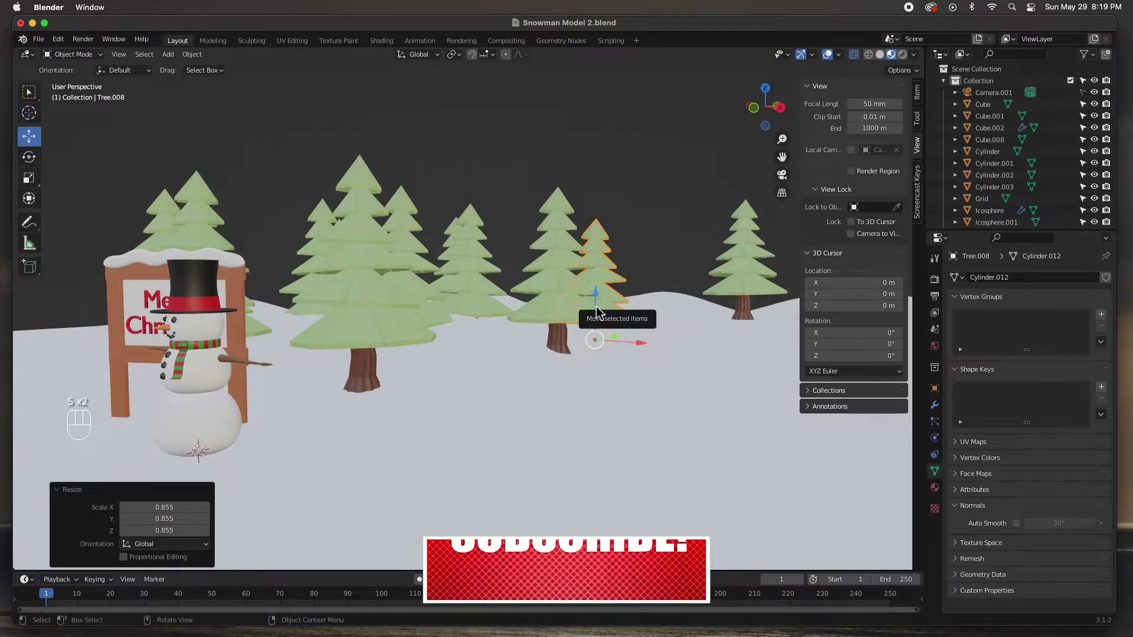
{"action": "left_click_drag", "start_coordinate": [600, 309], "coordinate": [605, 283]}
{"action": "left_click", "coordinate": [605, 283]}
{"action": "left_click_drag", "start_coordinate": [530, 336], "coordinate": [524, 323]}
{"action": "left_click_drag", "start_coordinate": [482, 298], "coordinate": [483, 288]}
{"action": "left_click", "coordinate": [589, 228]}
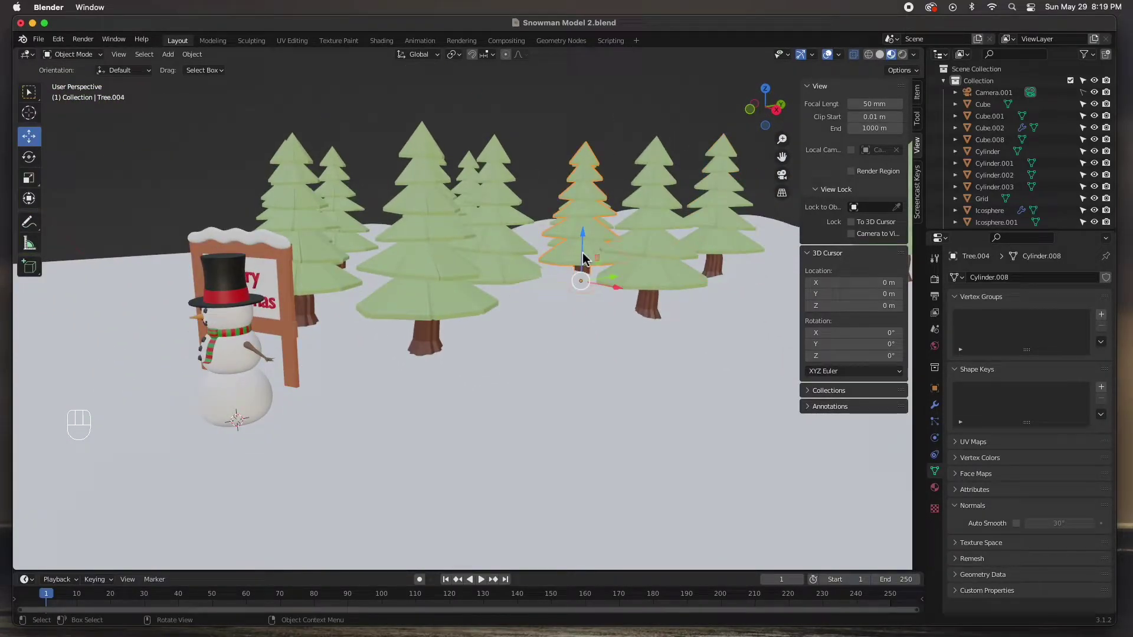
{"action": "left_click", "coordinate": [590, 247]}
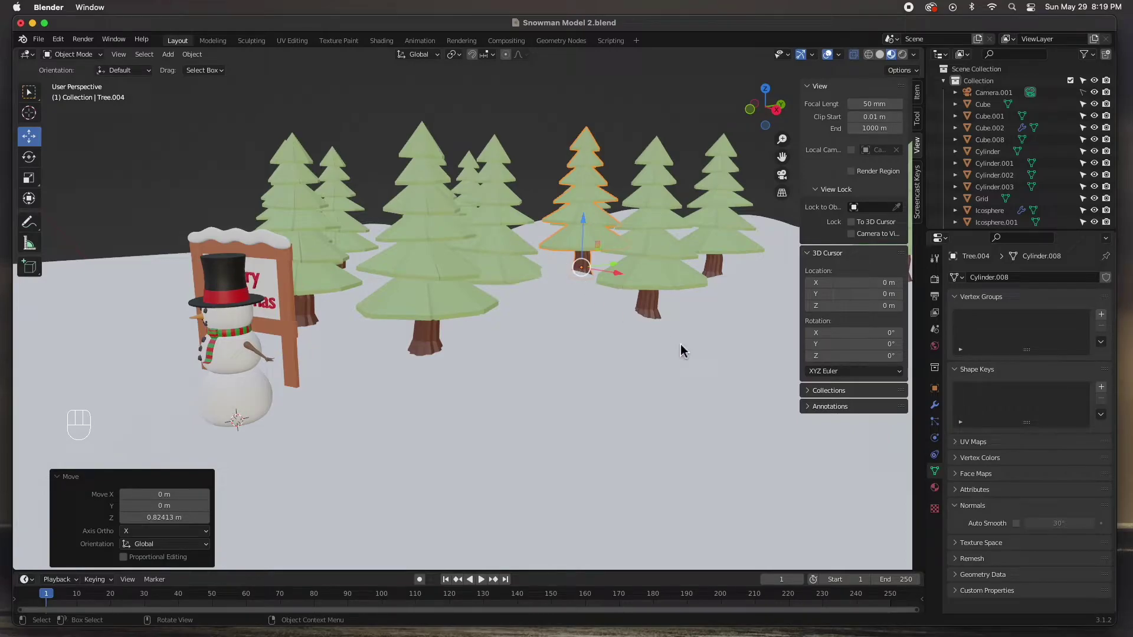
Step: Resize further pines toward the sign, bringing them to roughly 0.7–0.92 scale
{"action": "key", "text": "s"}
{"action": "left_click", "coordinate": [669, 339]}
{"action": "left_click", "coordinate": [482, 239]}
{"action": "left_click_drag", "start_coordinate": [610, 312], "coordinate": [581, 303]}
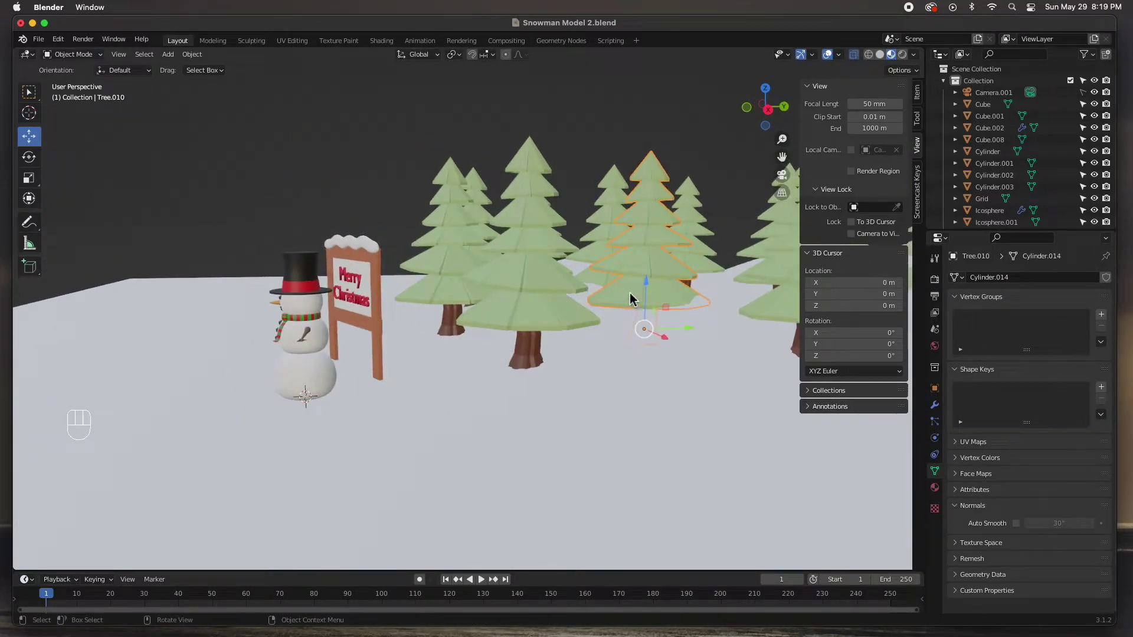
{"action": "left_click_drag", "start_coordinate": [652, 295], "coordinate": [654, 251]}
{"action": "key", "text": "s"}
{"action": "left_click", "coordinate": [709, 361]}
{"action": "left_click", "coordinate": [694, 245]}
{"action": "left_click", "coordinate": [694, 245]}
{"action": "left_click", "coordinate": [694, 247]}
Step: Shrink a pine near the sign and lift it about 1.85 m to sit on the slope
{"action": "key", "text": "s"}
{"action": "left_click", "coordinate": [753, 340]}
{"action": "key", "text": "s"}
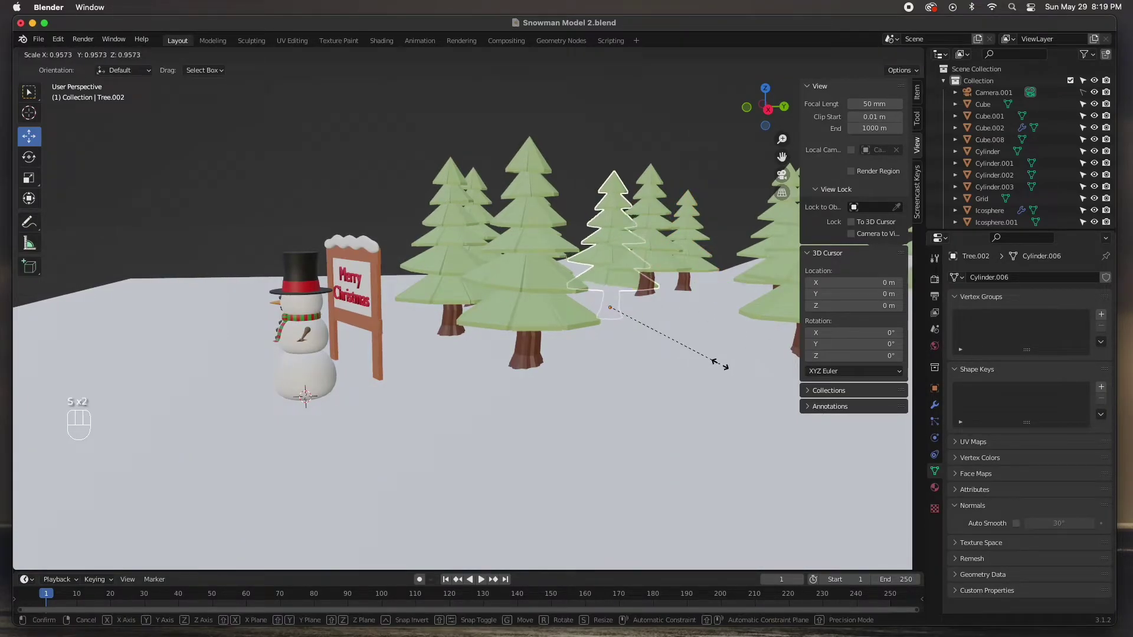
{"action": "left_click", "coordinate": [720, 368]}
{"action": "left_click_drag", "start_coordinate": [617, 288], "coordinate": [589, 262]}
{"action": "left_click_drag", "start_coordinate": [529, 300], "coordinate": [617, 306]}
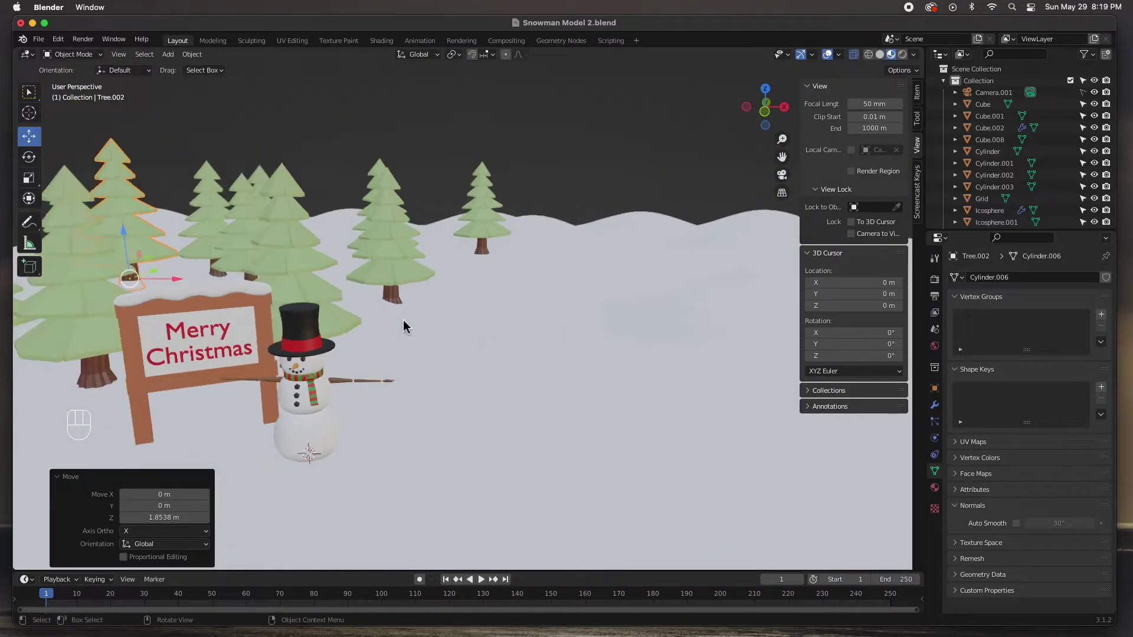
{"action": "left_click_drag", "start_coordinate": [339, 322], "coordinate": [345, 312]}
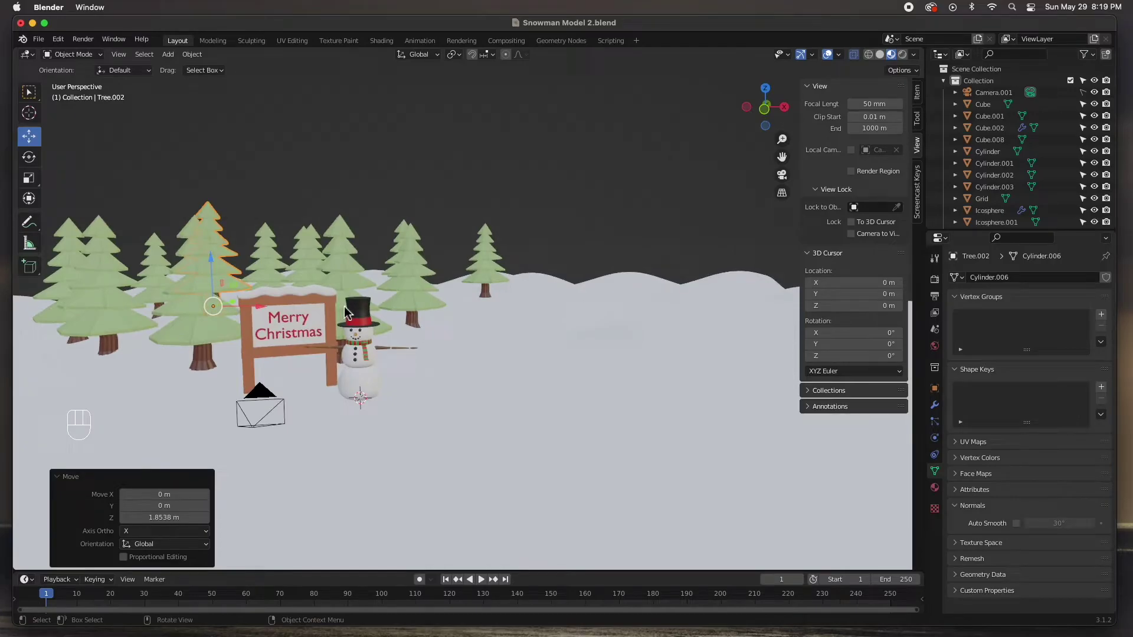
Step: From the camera view, slide several pines sideways to sit behind the sign and snowman
{"action": "key", "text": "KP_0"}
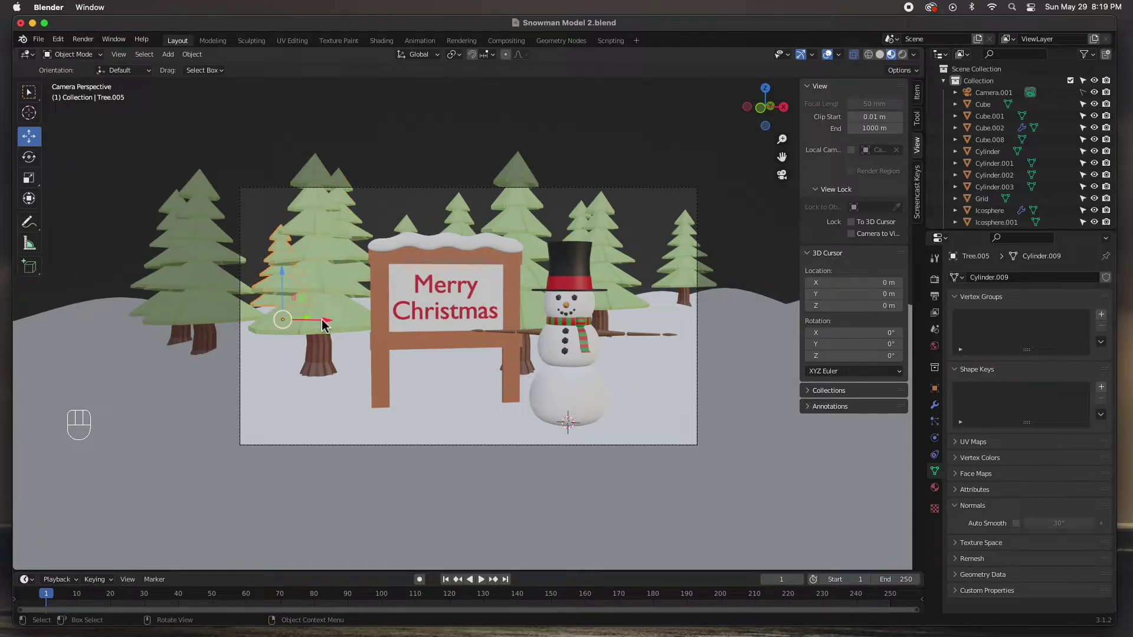
{"action": "left_click_drag", "start_coordinate": [322, 322], "coordinate": [303, 324]}
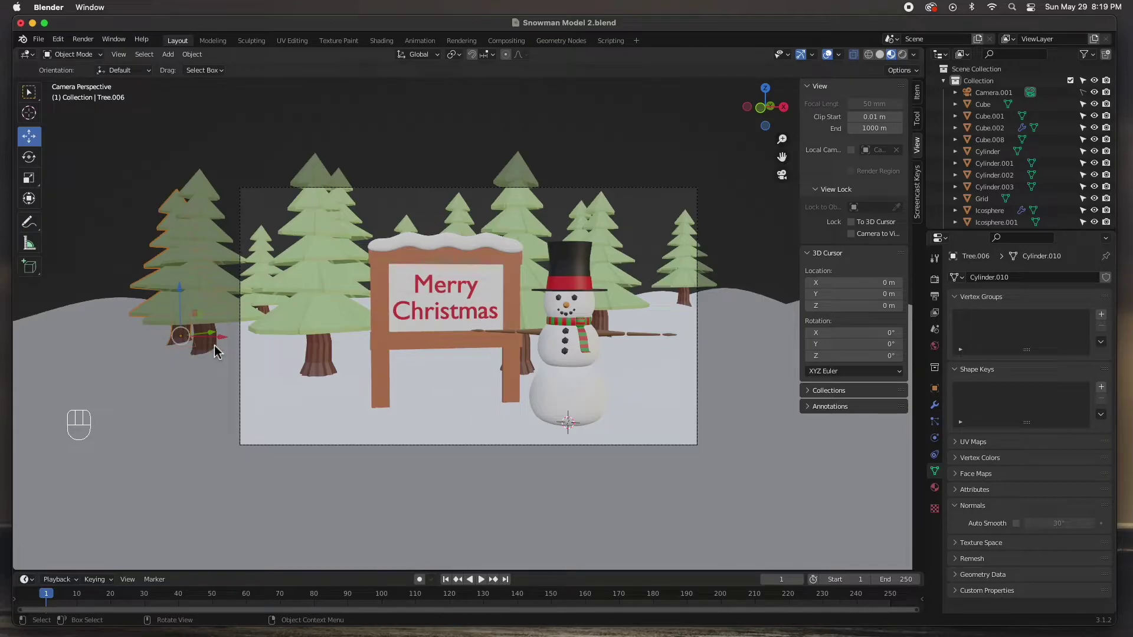
{"action": "left_click_drag", "start_coordinate": [229, 338], "coordinate": [281, 344]}
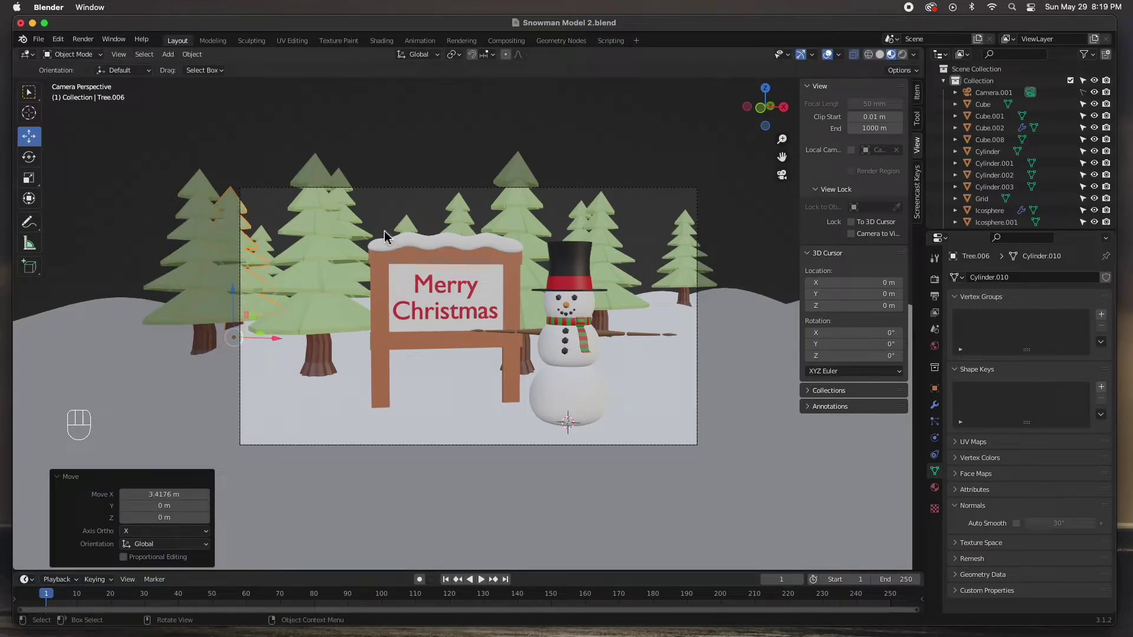
{"action": "left_click", "coordinate": [356, 210]}
{"action": "left_click_drag", "start_coordinate": [380, 308], "coordinate": [407, 305]}
{"action": "right_click", "coordinate": [407, 306]}
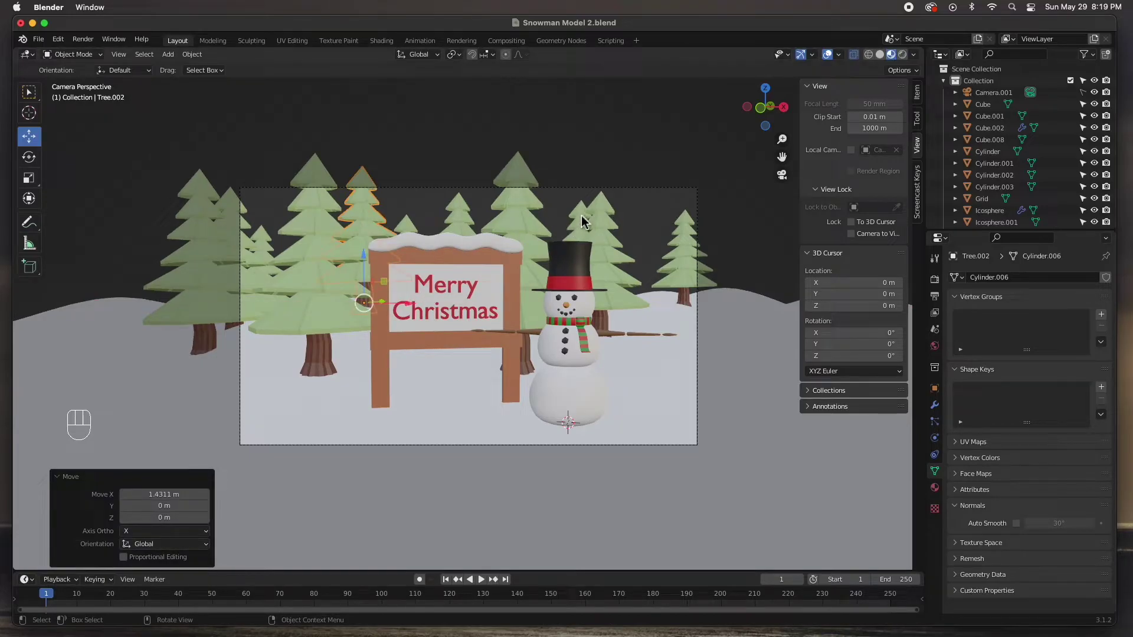
{"action": "right_click", "coordinate": [585, 221]}
{"action": "left_click_drag", "start_coordinate": [635, 314], "coordinate": [619, 316]}
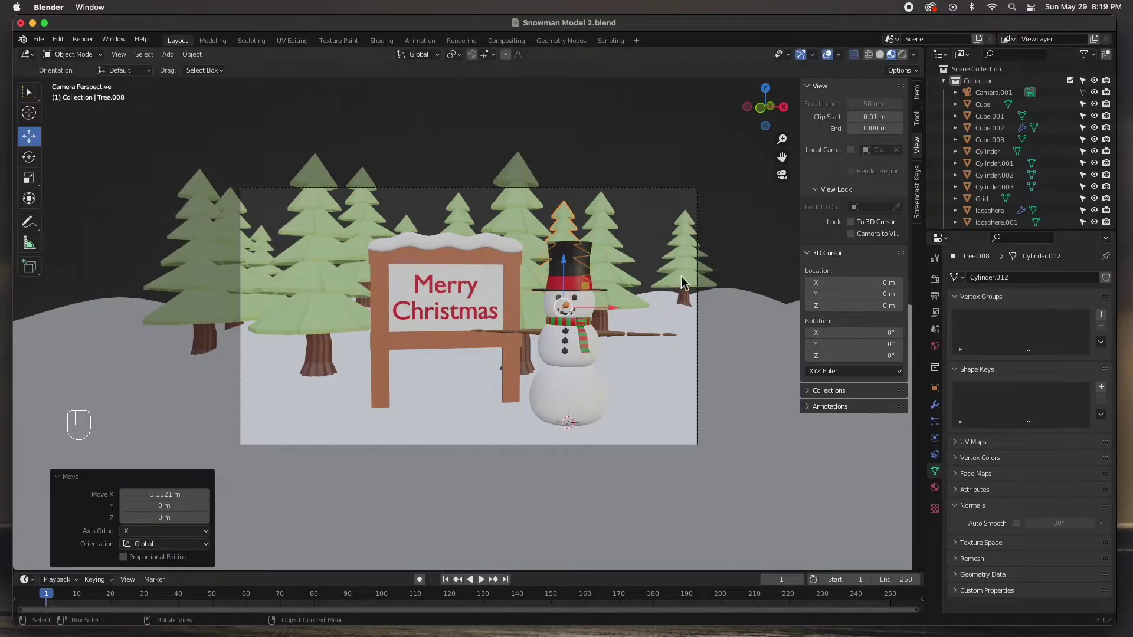
{"action": "right_click", "coordinate": [689, 274]}
{"action": "left_click_drag", "start_coordinate": [721, 299], "coordinate": [696, 303]}
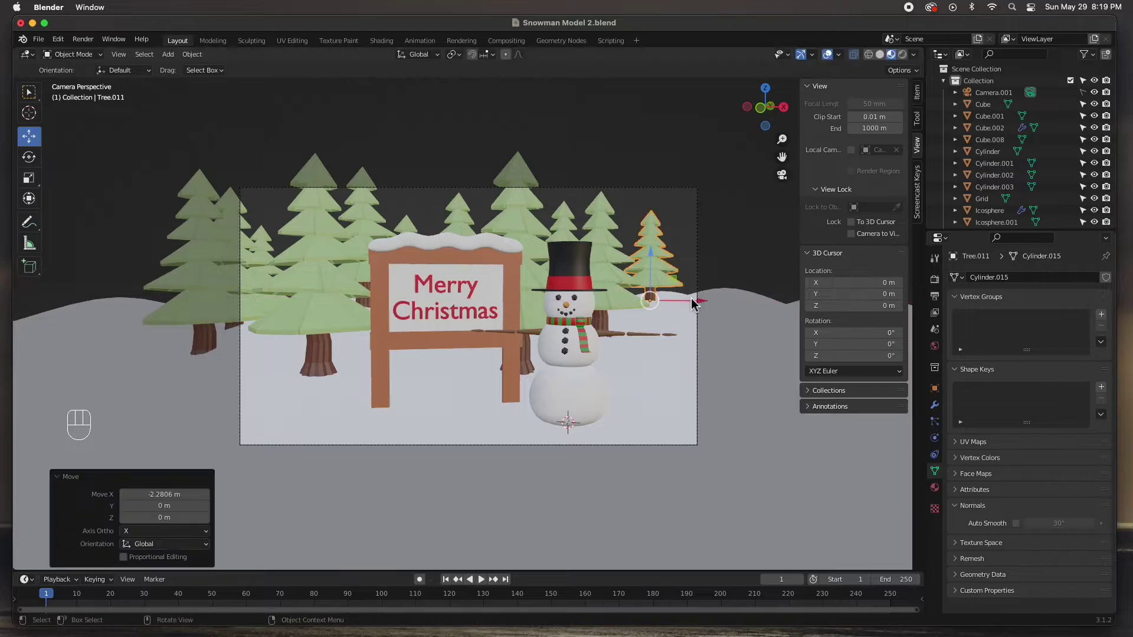
Step: Make linked copies of two pines, placing one at the right edge and one behind the sign
{"action": "key", "text": "shift+d"}
{"action": "left_click", "coordinate": [734, 304]}
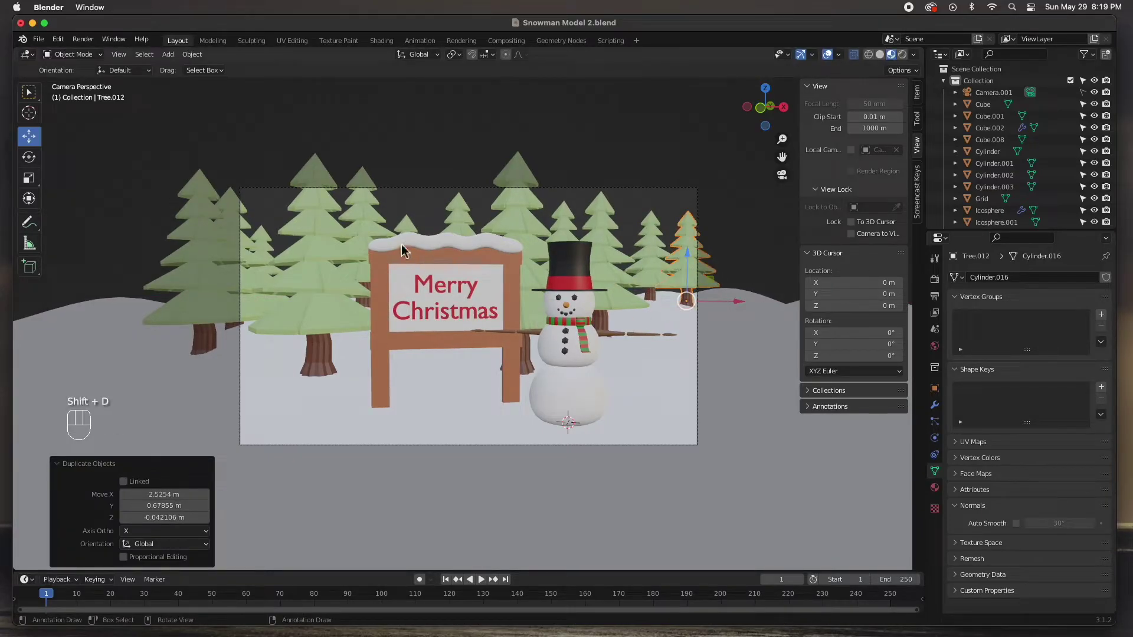
{"action": "left_click", "coordinate": [410, 231]}
{"action": "left_click", "coordinate": [471, 228]}
{"action": "key", "text": "shift+d"}
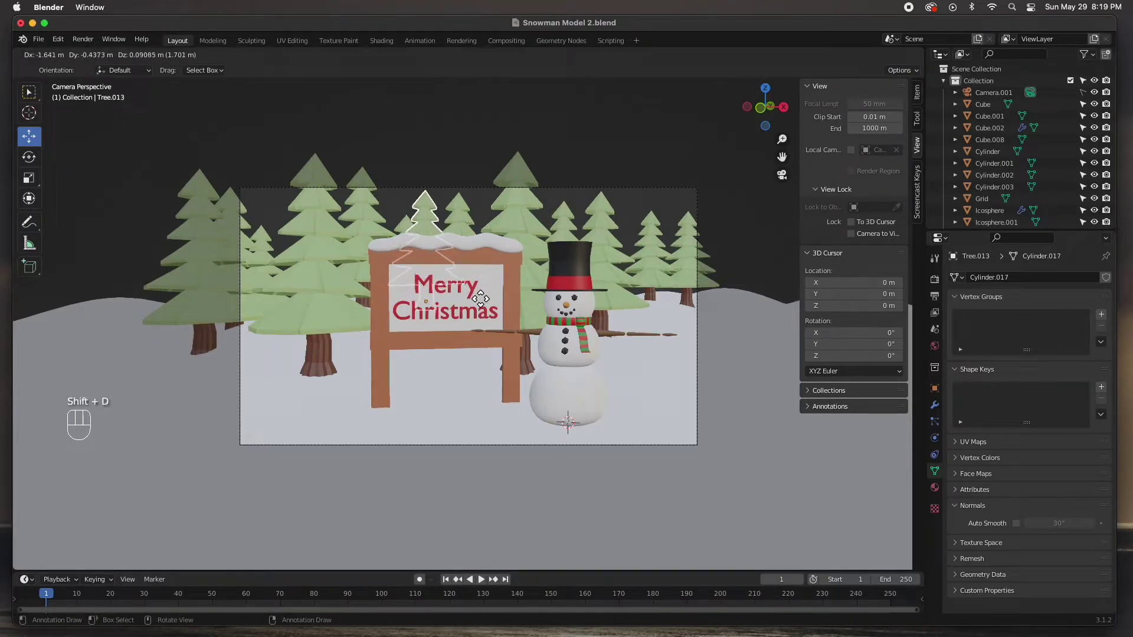
{"action": "left_click", "coordinate": [485, 302]}
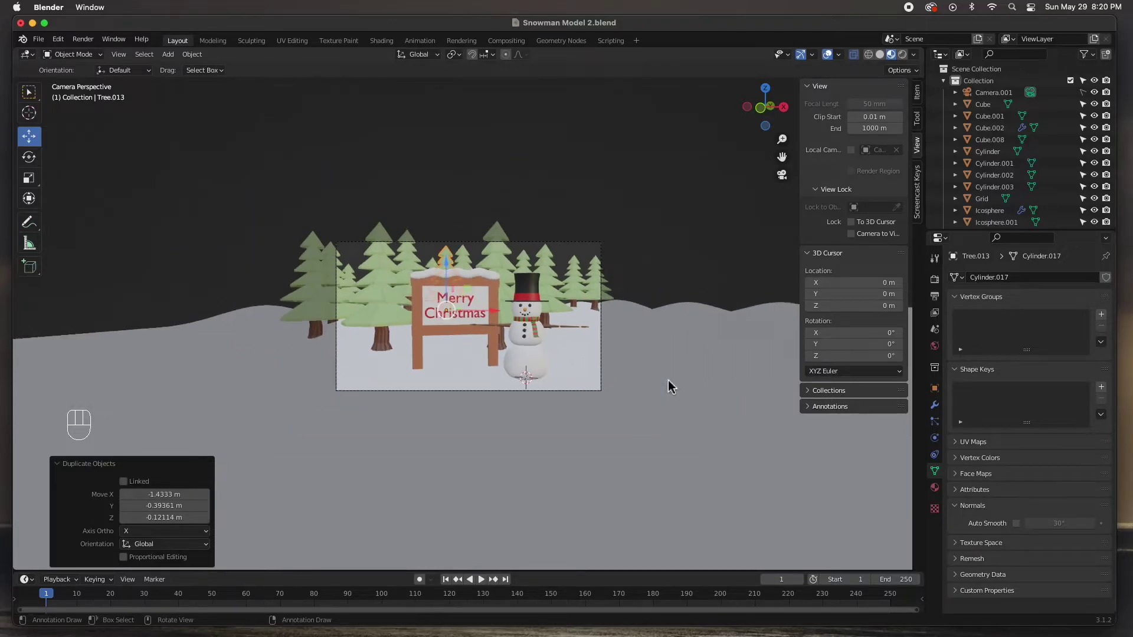
{"action": "left_click_drag", "start_coordinate": [664, 385], "coordinate": [565, 389]}
{"action": "left_click_drag", "start_coordinate": [657, 395], "coordinate": [297, 385]}
{"action": "left_click_drag", "start_coordinate": [410, 359], "coordinate": [442, 335]}
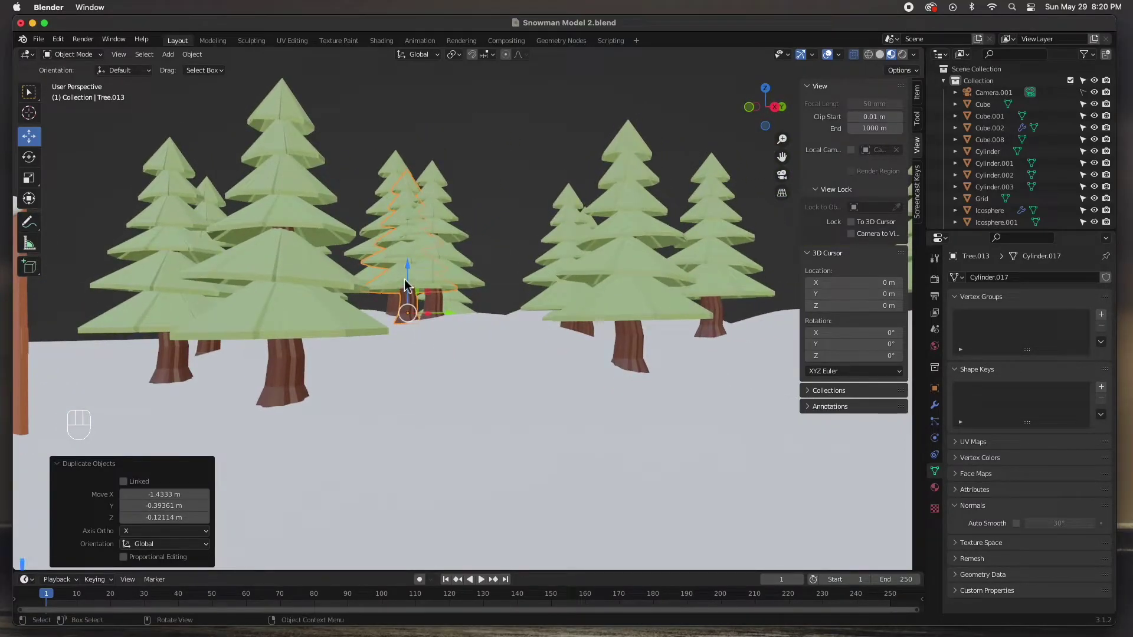
Step: Lower a pine so its trunk sinks into the snow
{"action": "left_click", "coordinate": [412, 278]}
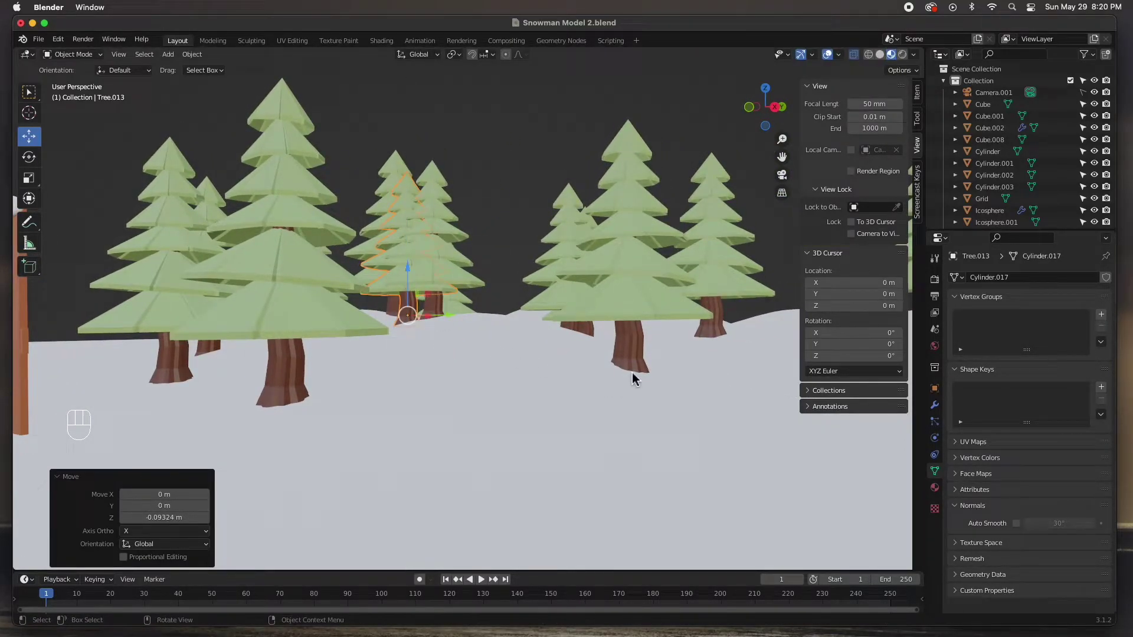
{"action": "left_click_drag", "start_coordinate": [661, 387], "coordinate": [485, 405]}
{"action": "left_click", "coordinate": [484, 405]}
{"action": "left_click_drag", "start_coordinate": [463, 404], "coordinate": [344, 403]}
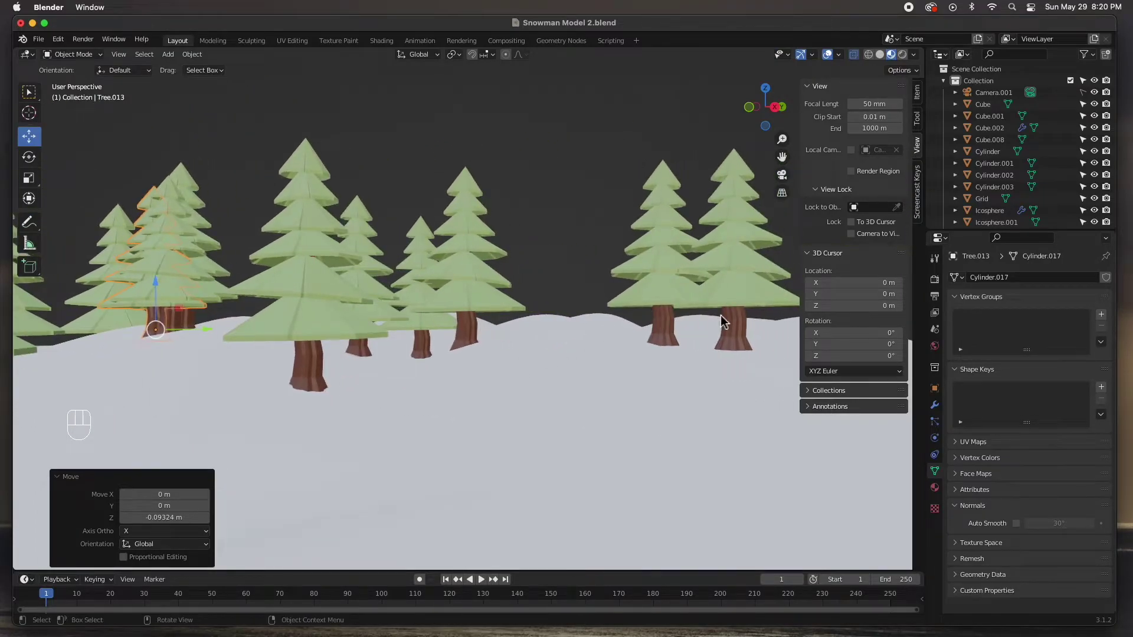
Step: Move a pine on the right of the forest to a new spot
{"action": "left_click", "coordinate": [739, 298]}
{"action": "left_click", "coordinate": [738, 312]}
{"action": "left_click", "coordinate": [737, 307]}
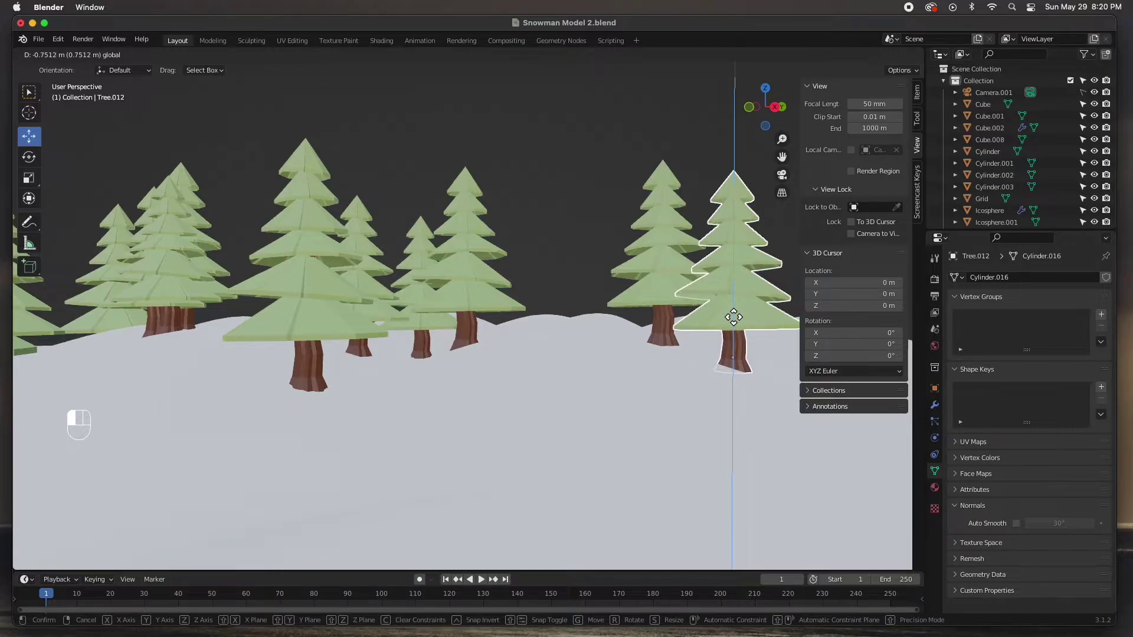
{"action": "left_click_drag", "start_coordinate": [668, 291], "coordinate": [667, 294]}
{"action": "left_click", "coordinate": [470, 322]}
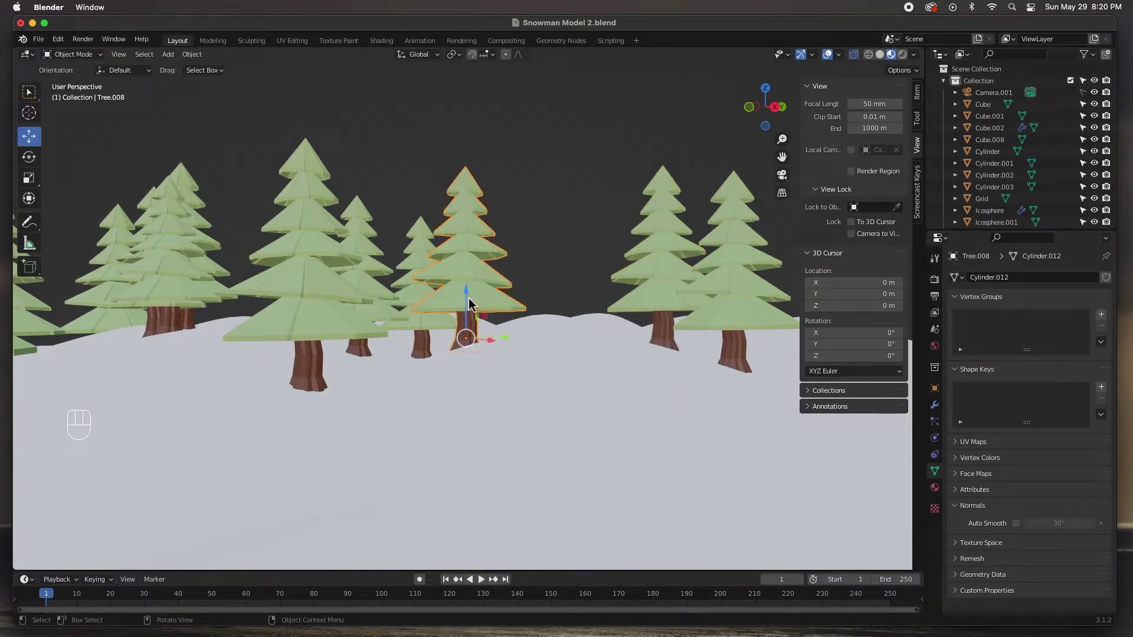
{"action": "left_click_drag", "start_coordinate": [471, 304], "coordinate": [471, 304]}
Step: Raise another pine so its trunk meets the snowy ground
{"action": "left_click", "coordinate": [426, 341]}
{"action": "left_click", "coordinate": [428, 310]}
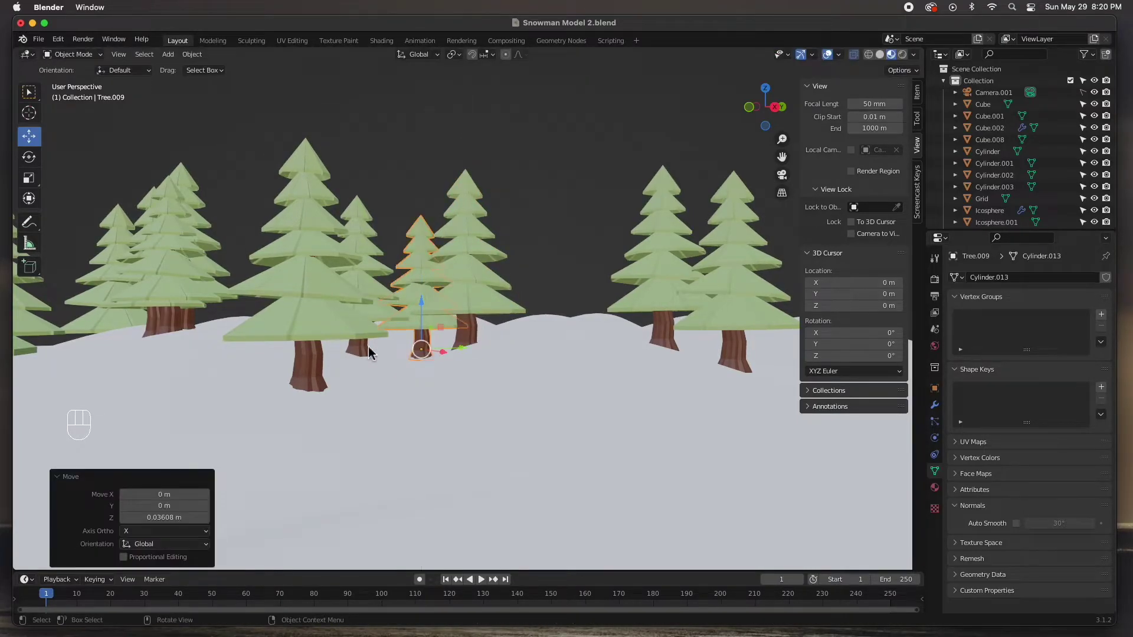
{"action": "left_click", "coordinate": [368, 350]}
{"action": "left_click_drag", "start_coordinate": [406, 318], "coordinate": [407, 352]}
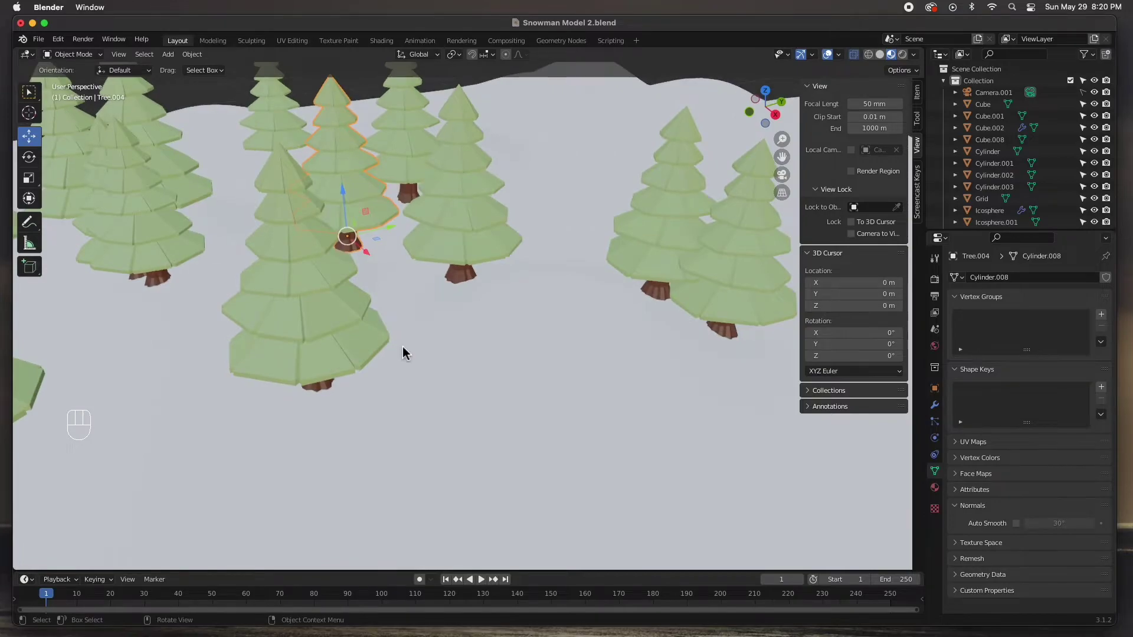
{"action": "key", "text": "KP_7"}
Step: From the top view, spin about a dozen pines to varied angles around their vertical axes
{"action": "middle_click", "coordinate": [407, 350]}
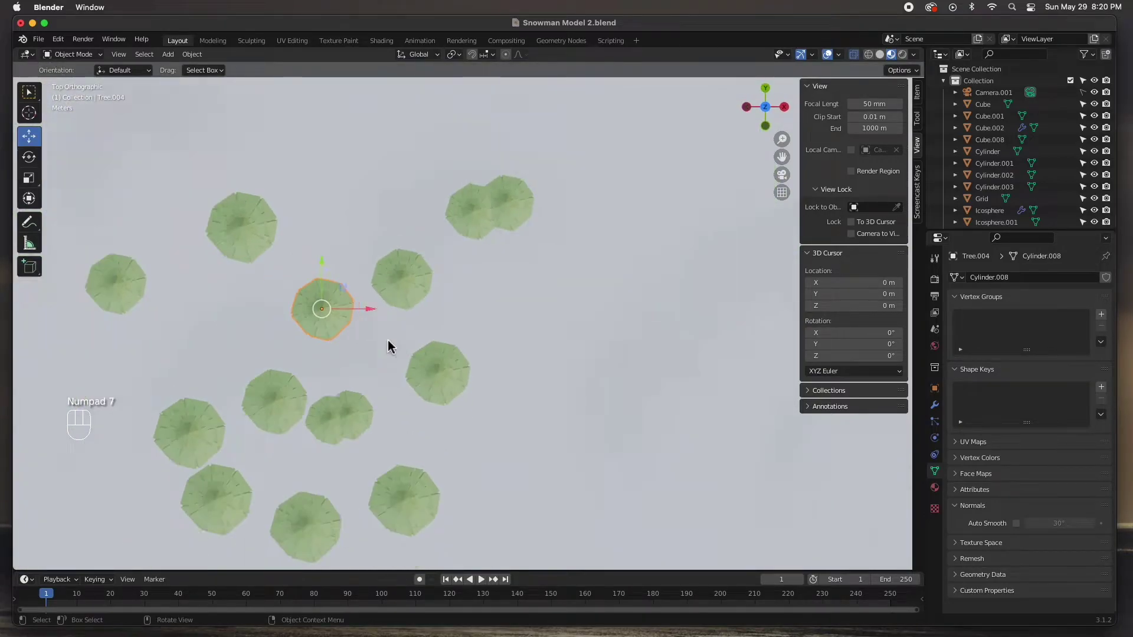
{"action": "left_click", "coordinate": [341, 382]}
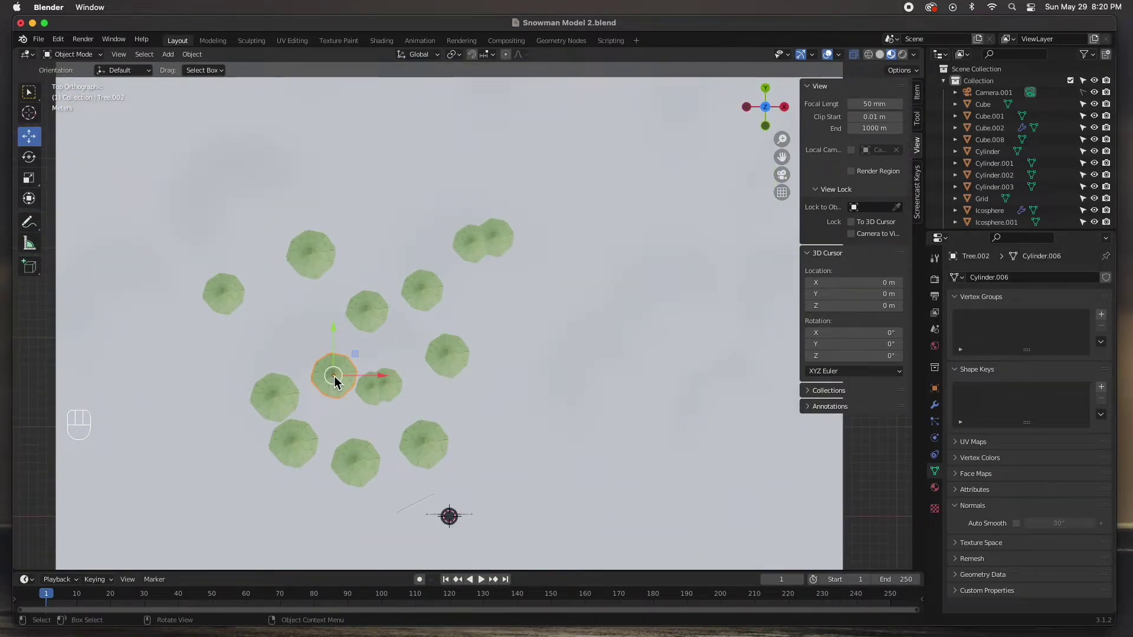
{"action": "key", "text": "r"}
{"action": "left_click", "coordinate": [430, 418]}
{"action": "left_click", "coordinate": [275, 403]}
{"action": "key", "text": "r"}
{"action": "left_click", "coordinate": [369, 359]}
{"action": "left_click", "coordinate": [229, 295]}
{"action": "key", "text": "r"}
{"action": "left_click", "coordinate": [224, 367]}
{"action": "key", "text": "r"}
{"action": "left_click", "coordinate": [373, 240]}
{"action": "key", "text": "r"}
{"action": "left_click", "coordinate": [479, 256]}
{"action": "left_click", "coordinate": [480, 257]}
{"action": "key", "text": "r"}
{"action": "left_click", "coordinate": [599, 321]}
{"action": "key", "text": "r"}
{"action": "left_click", "coordinate": [566, 396]}
{"action": "left_click", "coordinate": [457, 360]}
{"action": "key", "text": "r"}
{"action": "left_click", "coordinate": [594, 394]}
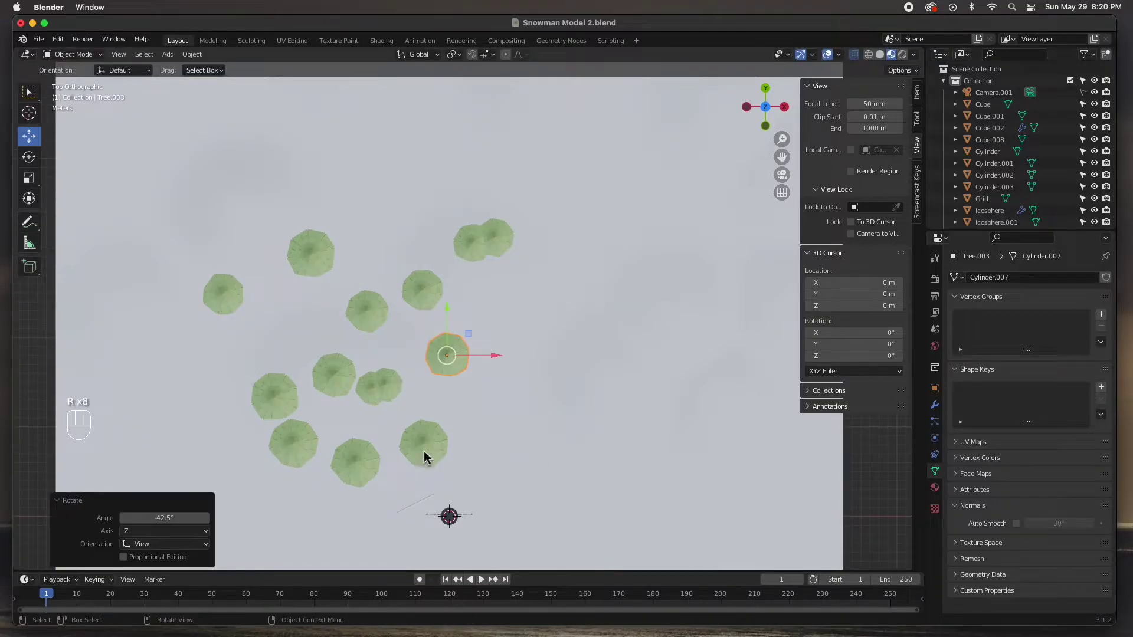
{"action": "key", "text": "r"}
{"action": "left_click", "coordinate": [564, 449]}
{"action": "key", "text": "r"}
{"action": "left_click", "coordinate": [481, 472]}
{"action": "left_click", "coordinate": [308, 445]}
{"action": "key", "text": "r"}
{"action": "left_click", "coordinate": [281, 518]}
{"action": "left_click_drag", "start_coordinate": [413, 522], "coordinate": [418, 409]}
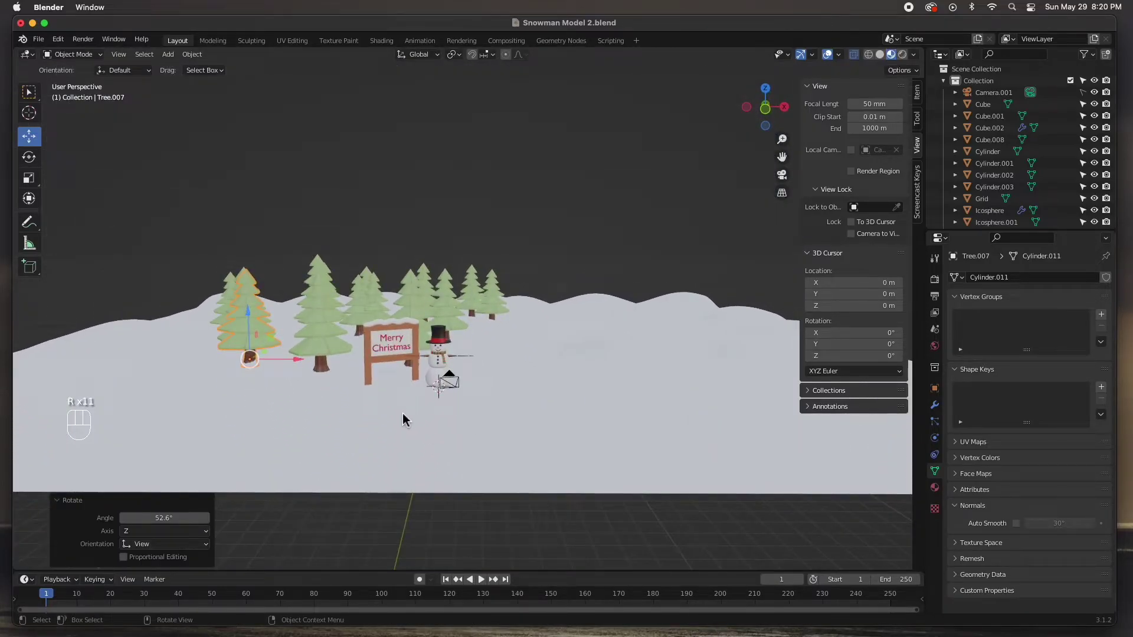
Step: Leave the camera view and orbit out to see the whole landscape
{"action": "key", "text": "KP_0"}
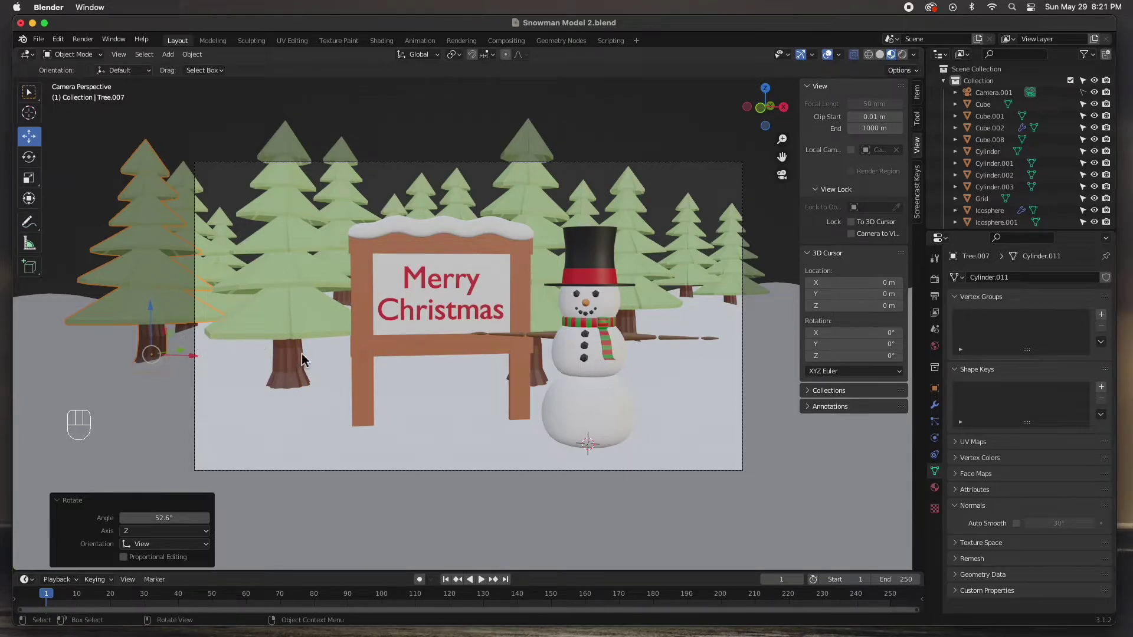
{"action": "left_click_drag", "start_coordinate": [485, 374], "coordinate": [451, 403]}
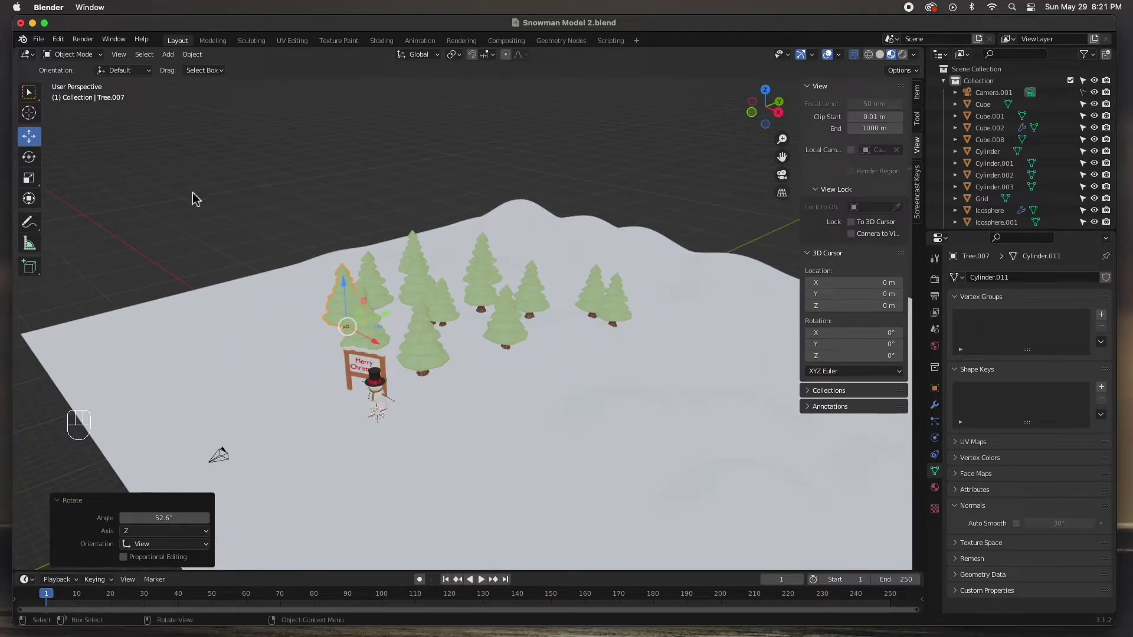
Step: Add a mesh plane and push it about 80 m back behind the pine forest
{"action": "key", "text": "shift+a"}
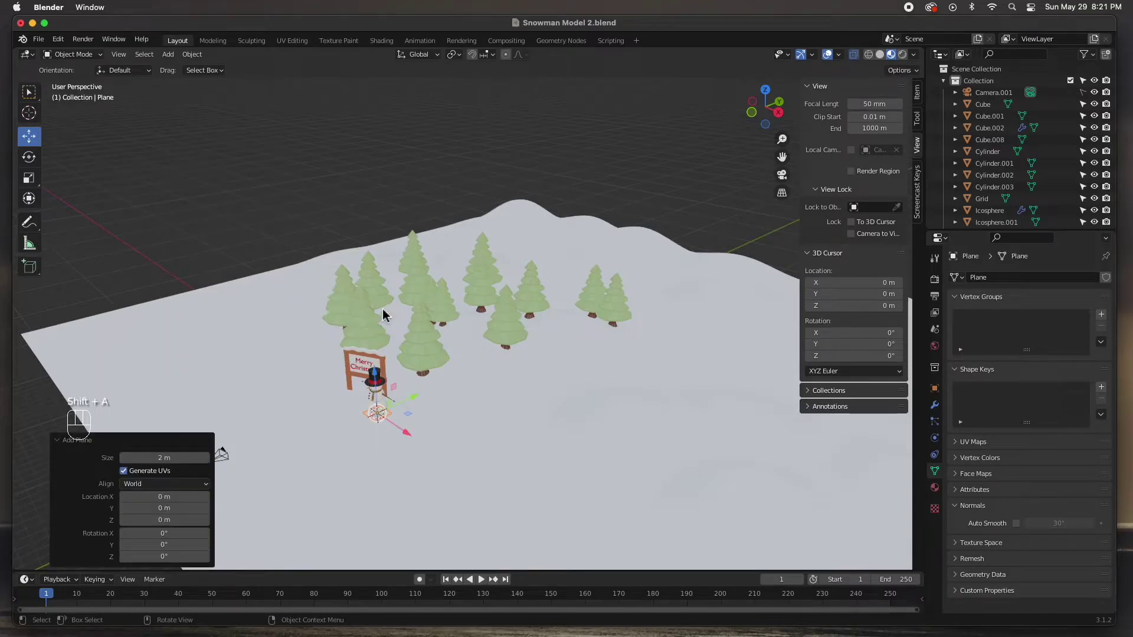
{"action": "left_click_drag", "start_coordinate": [419, 401], "coordinate": [794, 224]}
{"action": "left_click_drag", "start_coordinate": [691, 335], "coordinate": [698, 320]}
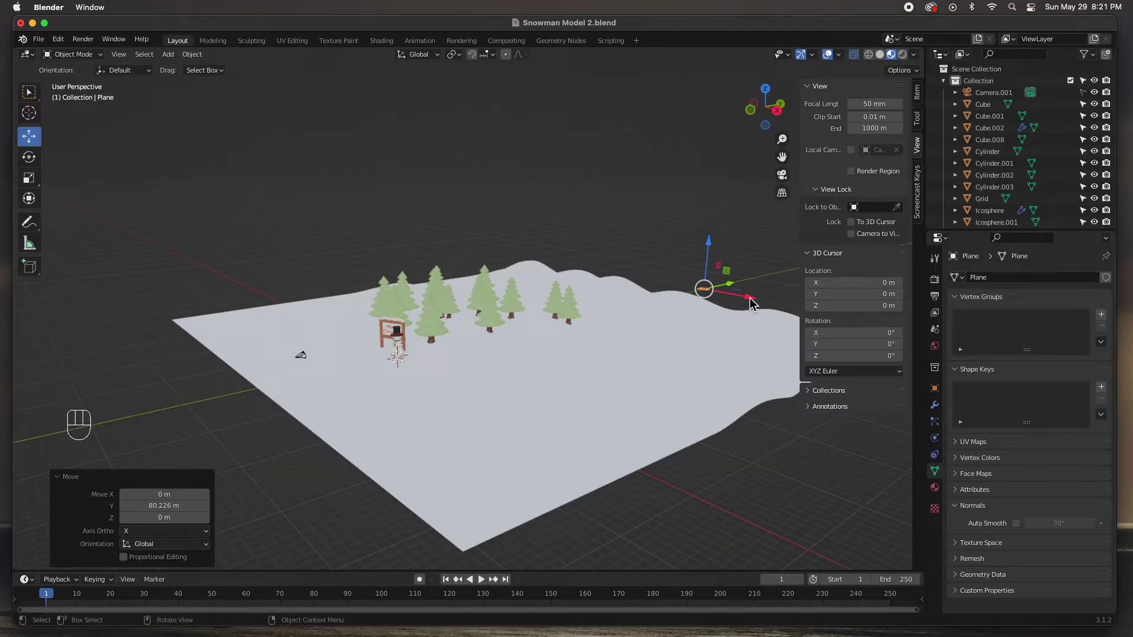
{"action": "key", "text": "KP_Decimal"}
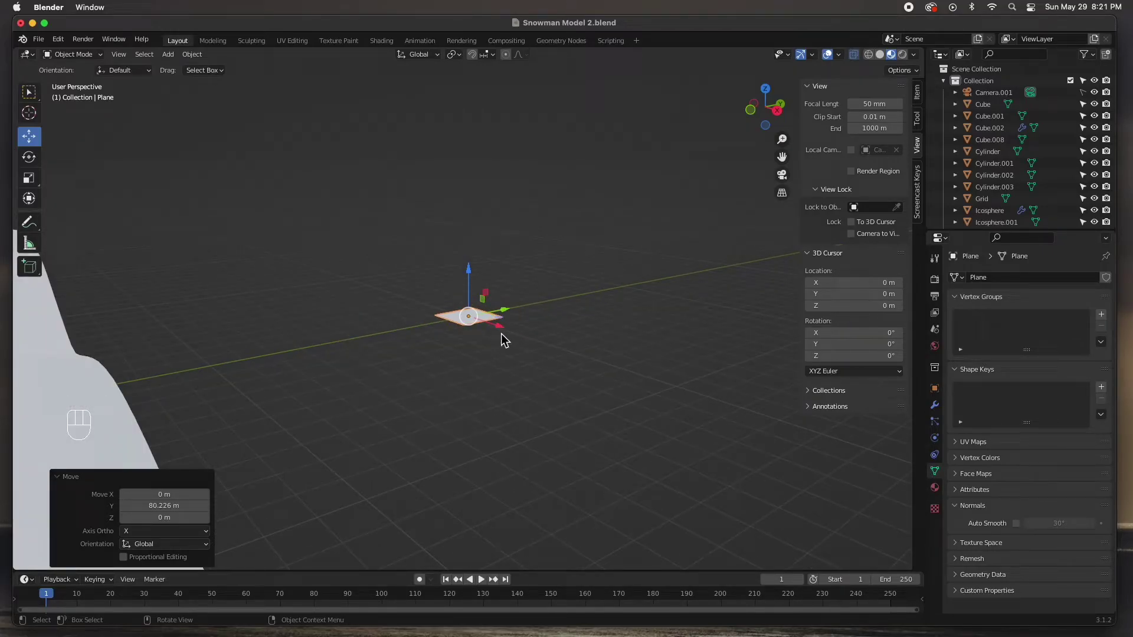
Step: Rotate the plane 90° on X so it stands upright
{"action": "key", "text": "r"}
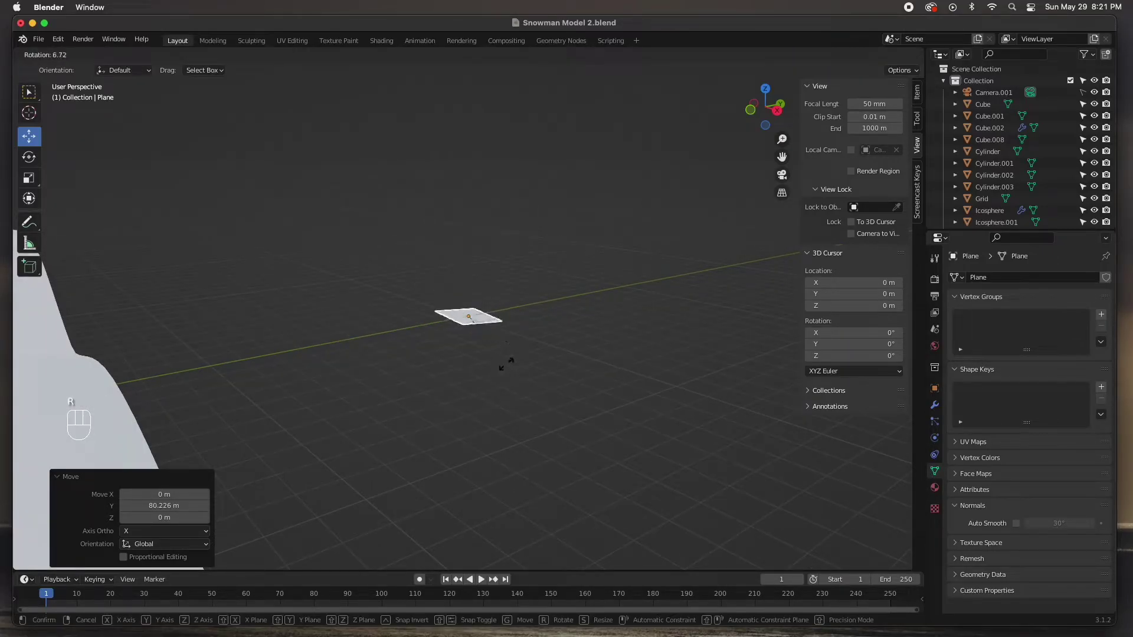
{"action": "key", "text": "x"}
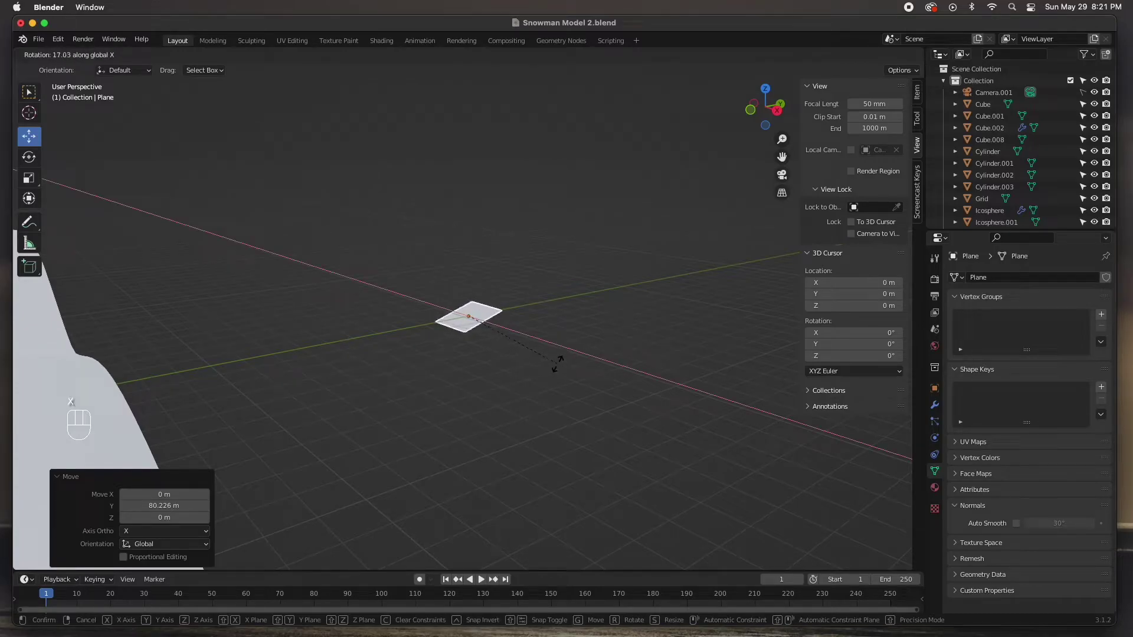
{"action": "key", "text": "9"}
{"action": "key", "text": "0"}
{"action": "left_click", "coordinate": [562, 368]}
Step: Scale the plane up and stretch it taller on Z into a backdrop panel
{"action": "left_click_drag", "start_coordinate": [419, 365], "coordinate": [495, 352]}
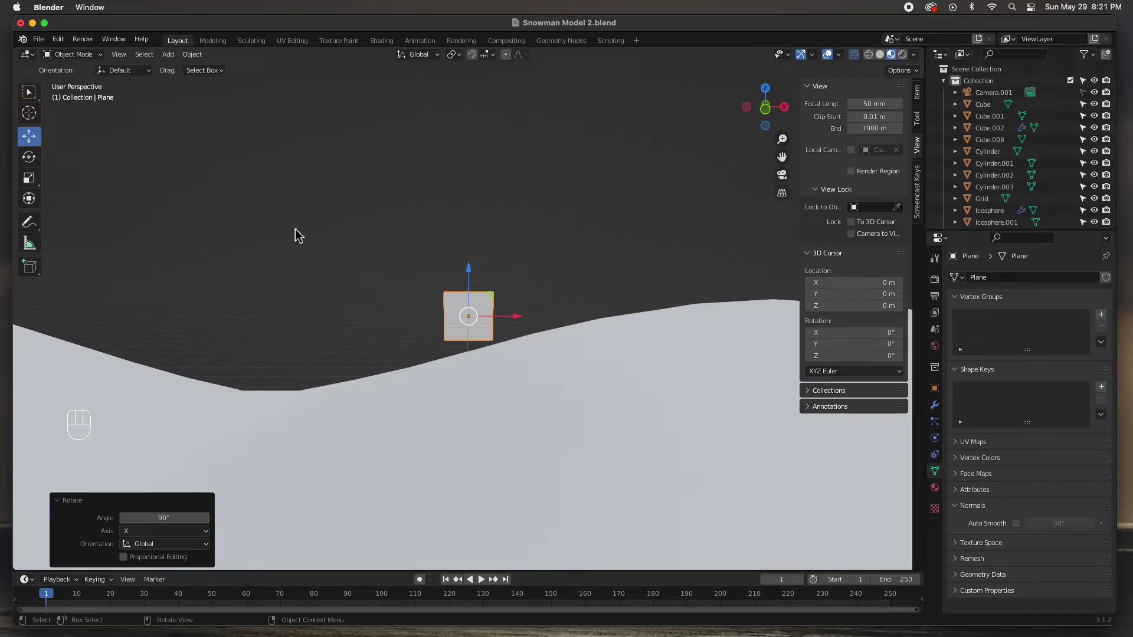
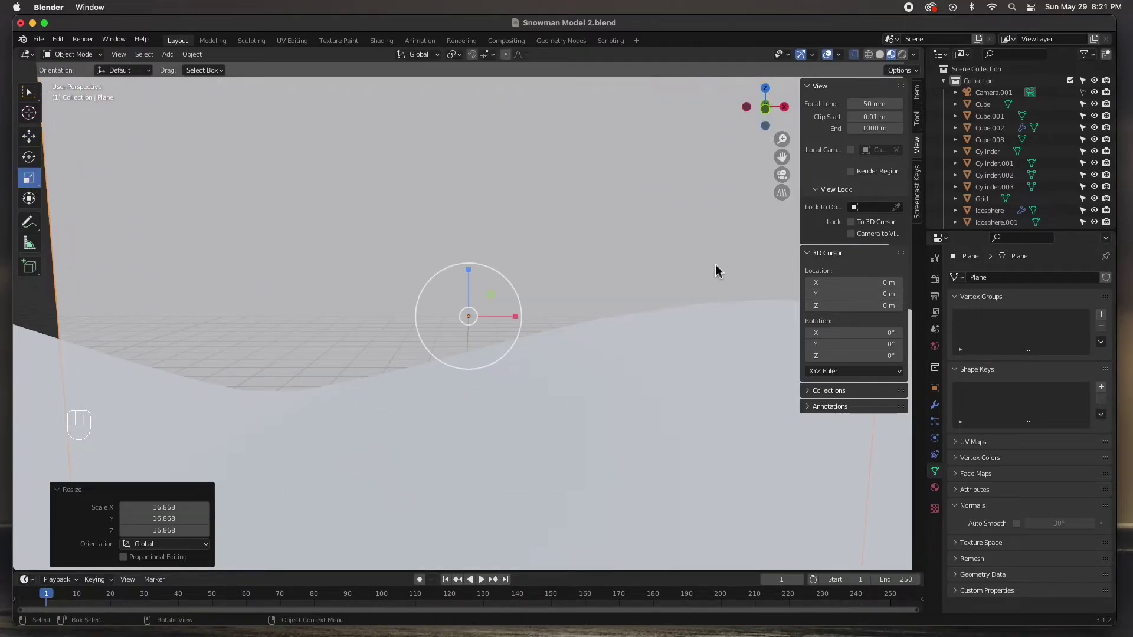
{"action": "left_click_drag", "start_coordinate": [525, 318], "coordinate": [572, 316]}
{"action": "left_click_drag", "start_coordinate": [474, 289], "coordinate": [471, 274]}
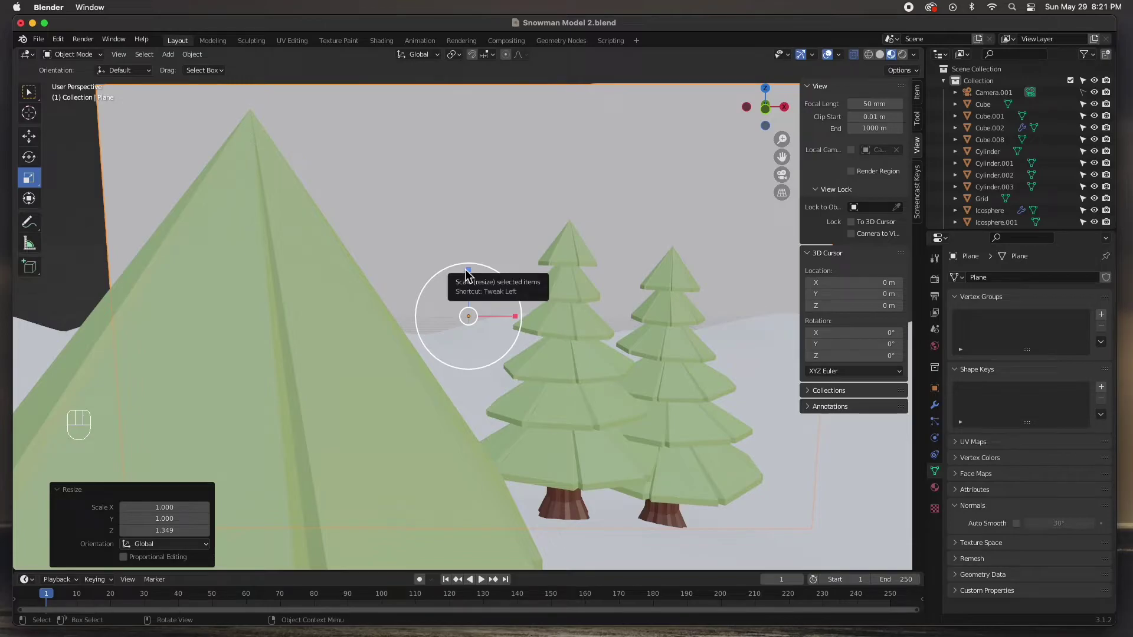
Step: From the camera view, turn the backdrop slightly on Z and widen it about 1.35× on X
{"action": "key", "text": "KP_0"}
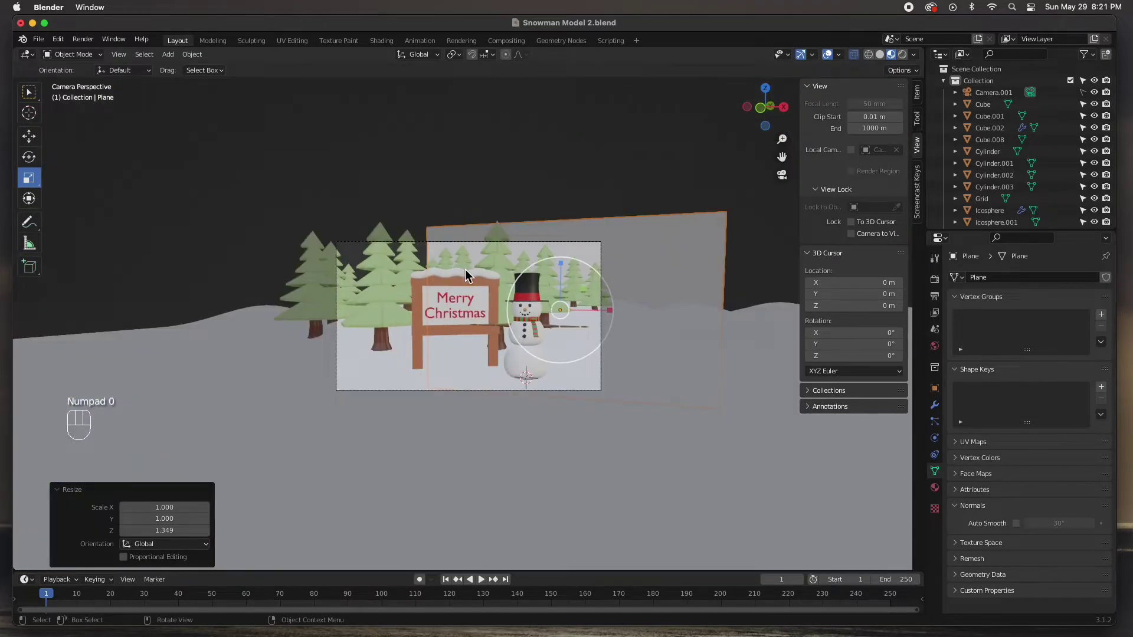
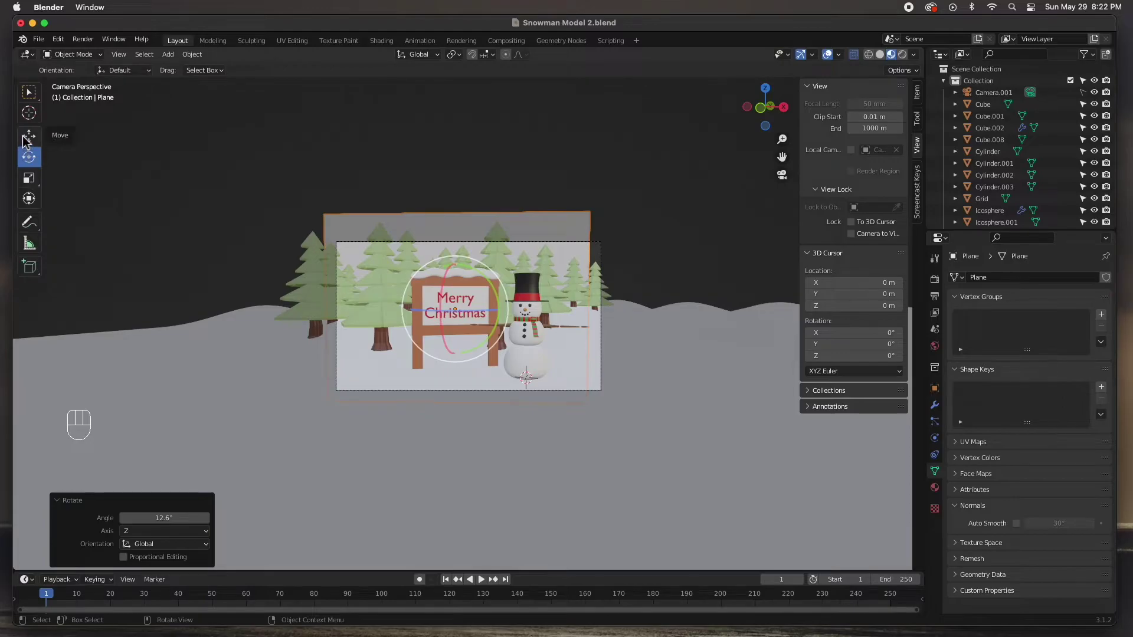
{"action": "left_click", "coordinate": [28, 138]}
{"action": "left_click_drag", "start_coordinate": [503, 315], "coordinate": [516, 313]}
{"action": "left_click", "coordinate": [39, 181]}
{"action": "left_click_drag", "start_coordinate": [518, 313], "coordinate": [532, 311]}
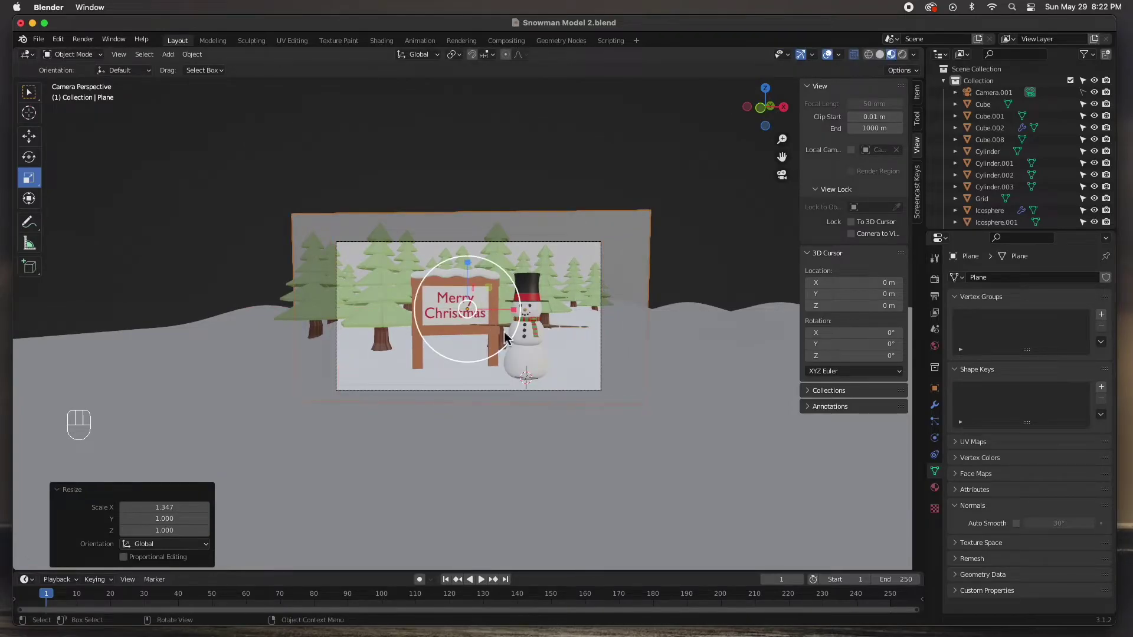
Step: Orbit out to frame the backdrop and the whole scene
{"action": "left_click_drag", "start_coordinate": [547, 320], "coordinate": [526, 349]}
{"action": "left_click_drag", "start_coordinate": [505, 356], "coordinate": [414, 363]}
{"action": "left_click", "coordinate": [397, 363]}
{"action": "left_click_drag", "start_coordinate": [393, 366], "coordinate": [532, 325]}
{"action": "left_click_drag", "start_coordinate": [516, 327], "coordinate": [532, 325]}
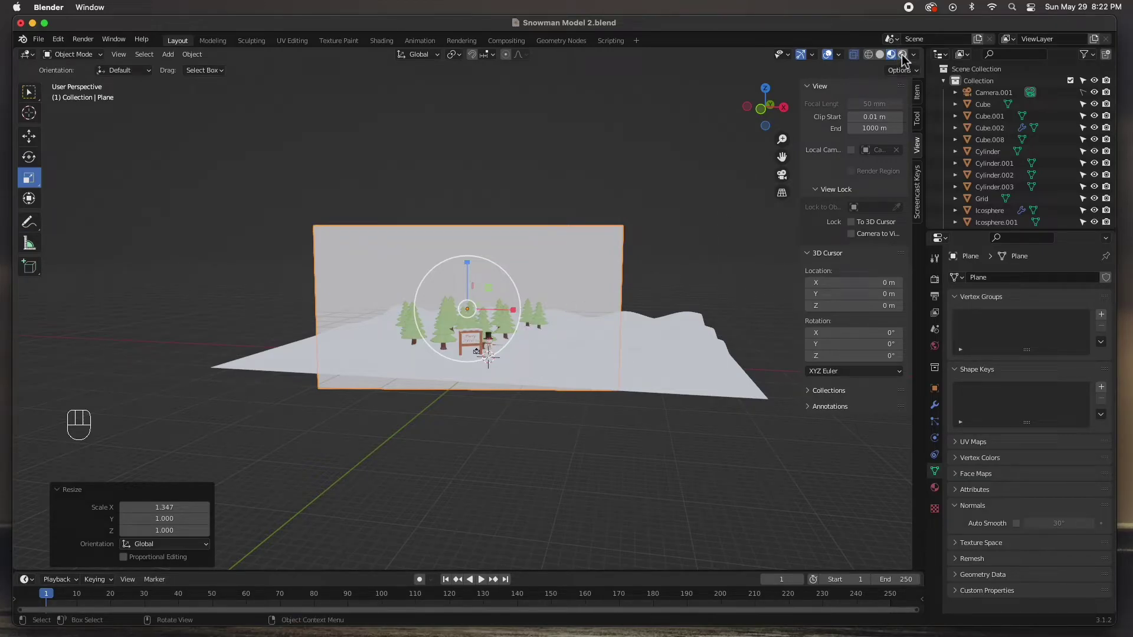
Step: In Material Preview, give the backdrop a new deep-blue material named Sky
{"action": "left_click", "coordinate": [897, 63]}
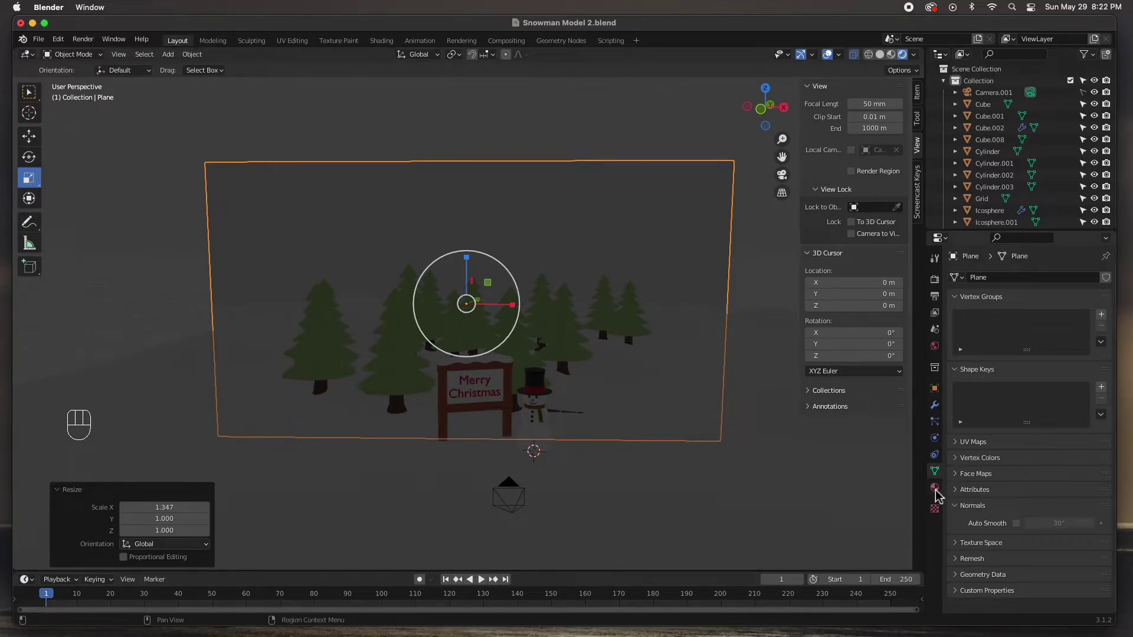
{"action": "left_click", "coordinate": [940, 493]}
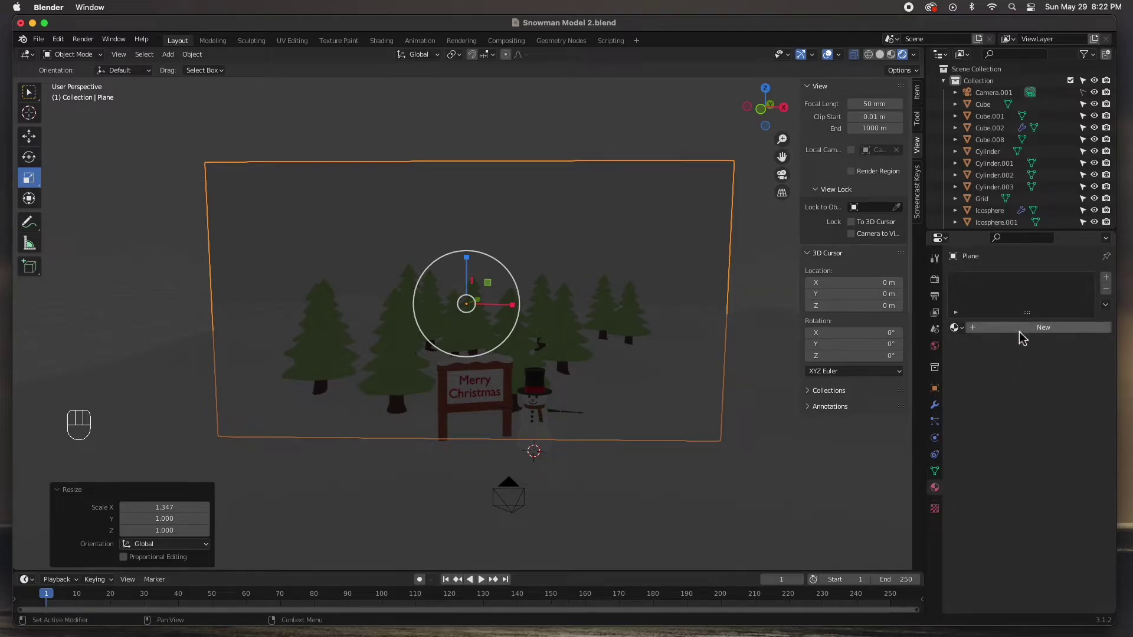
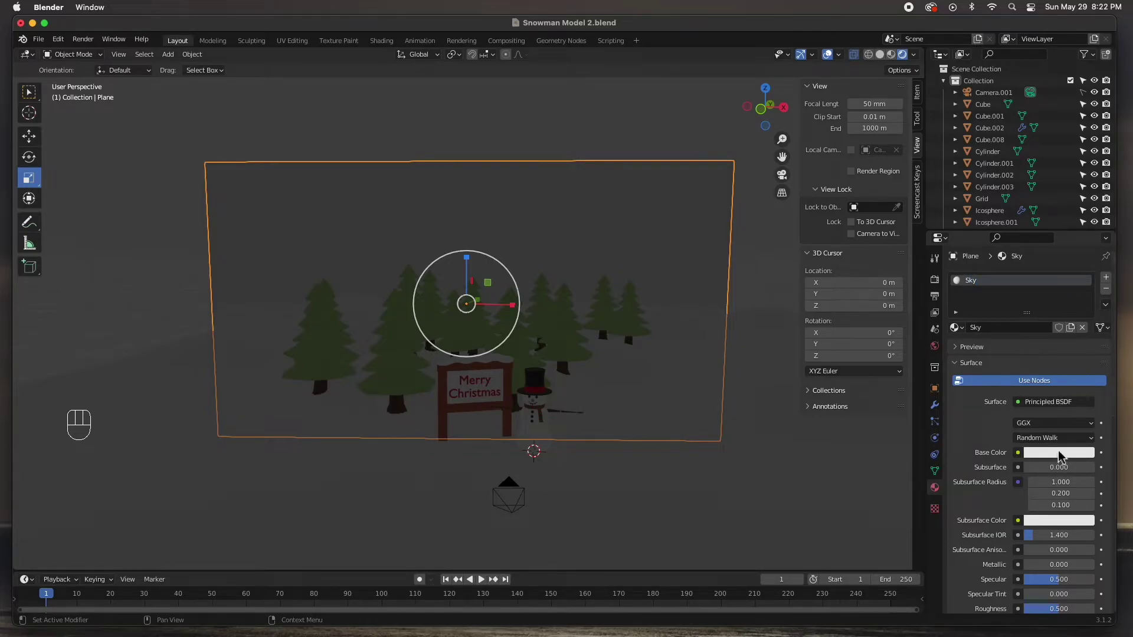
{"action": "left_click", "coordinate": [1064, 455]}
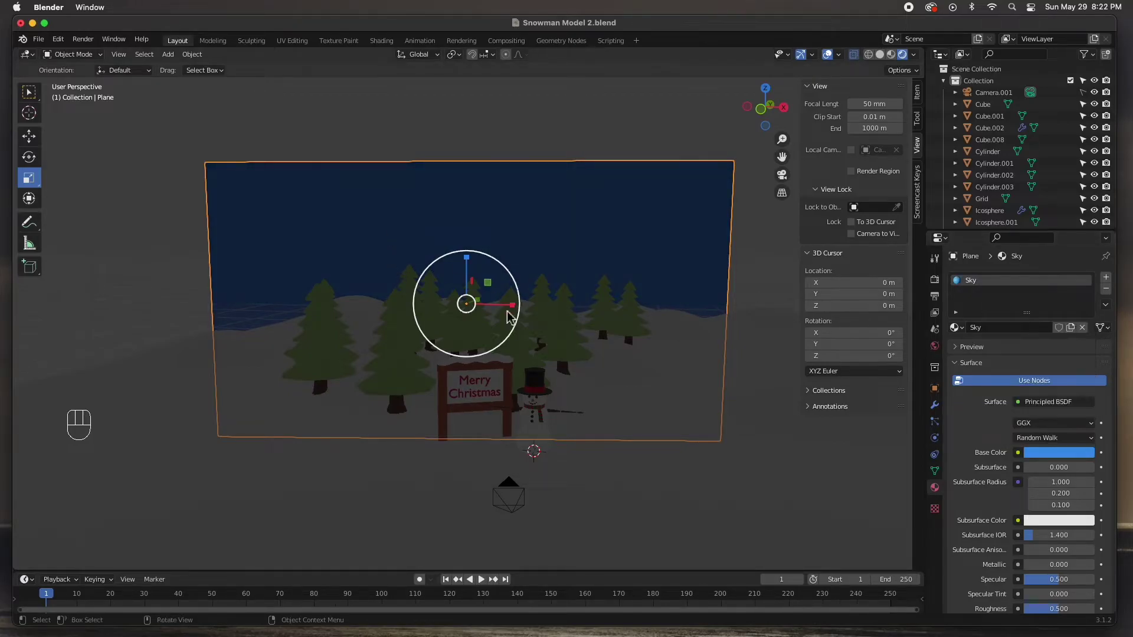
{"action": "left_click", "coordinate": [765, 279]}
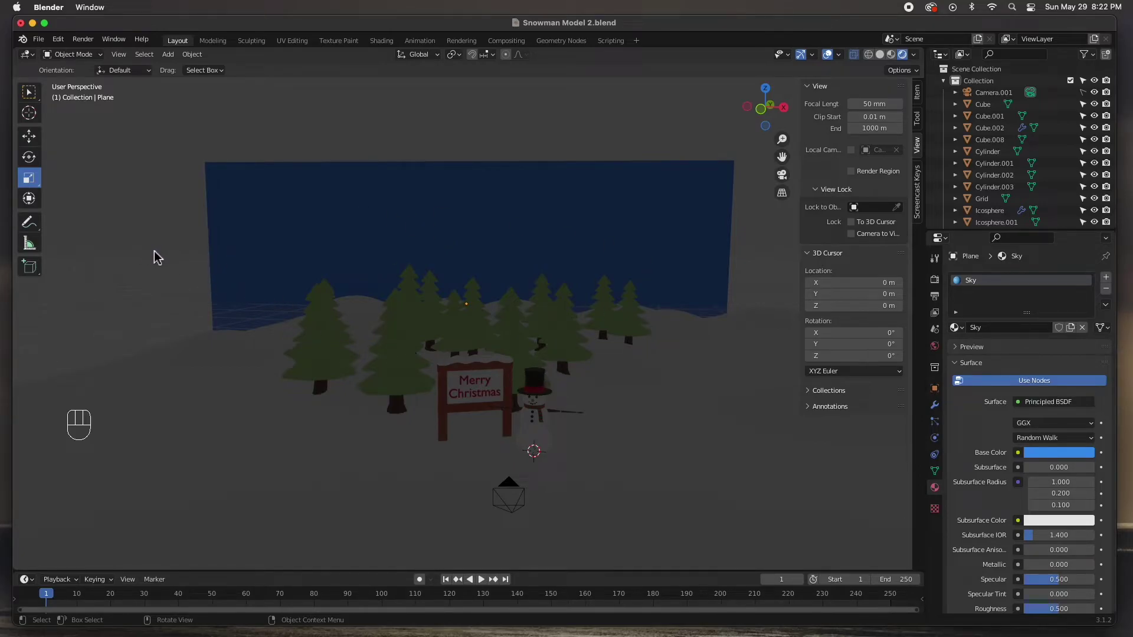
Step: Add an area light and move it up beside the snowman
{"action": "left_click", "coordinate": [149, 254]}
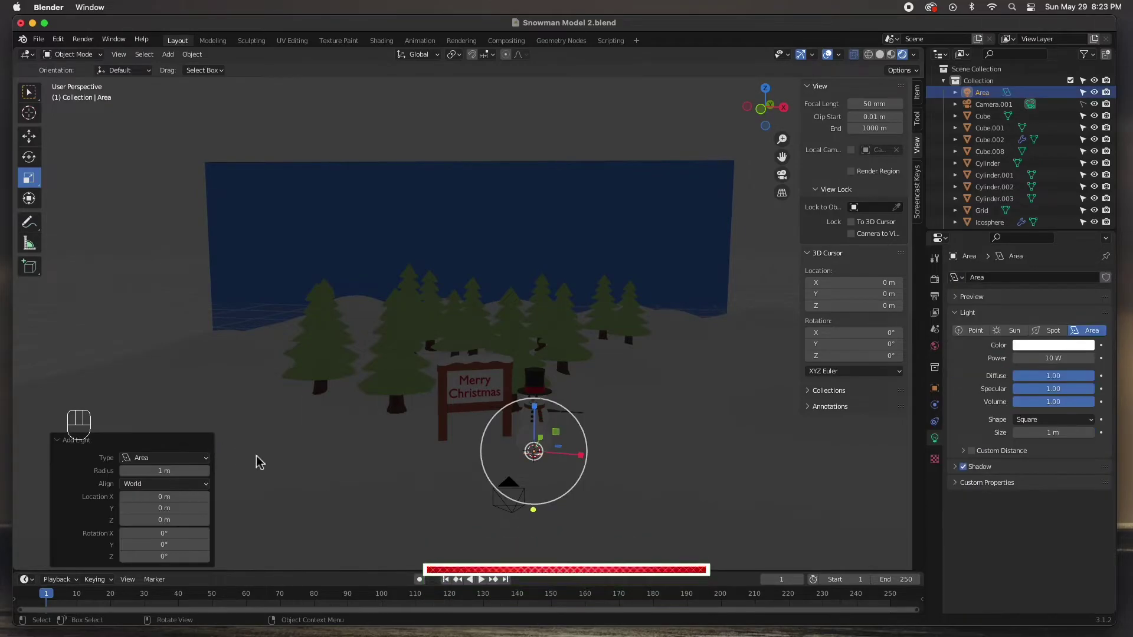
{"action": "left_click_drag", "start_coordinate": [400, 480], "coordinate": [374, 474]}
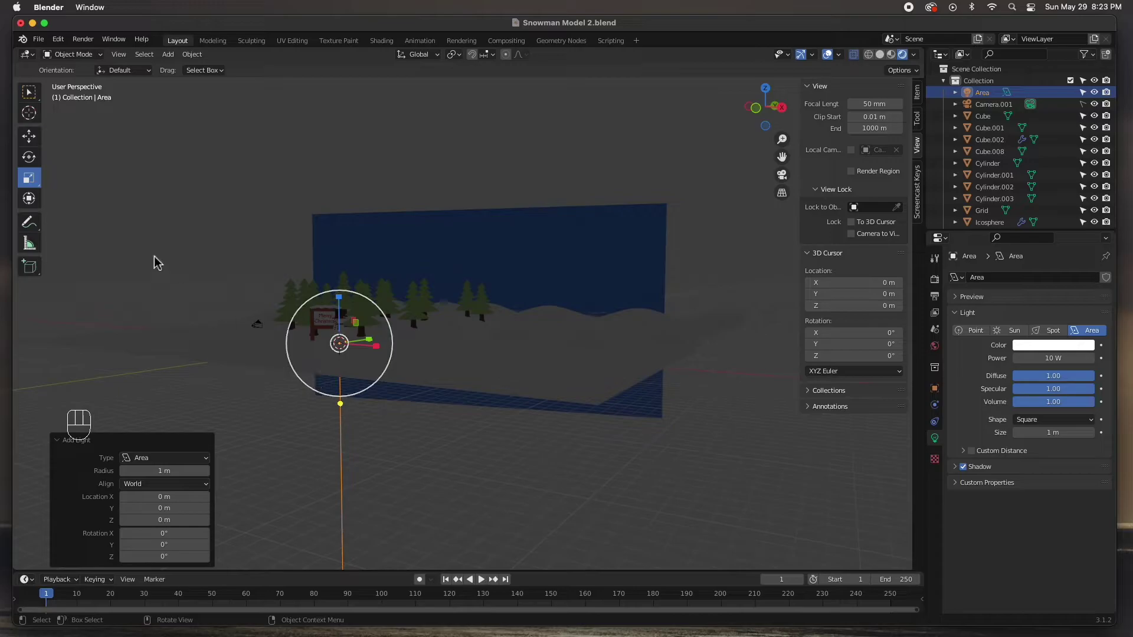
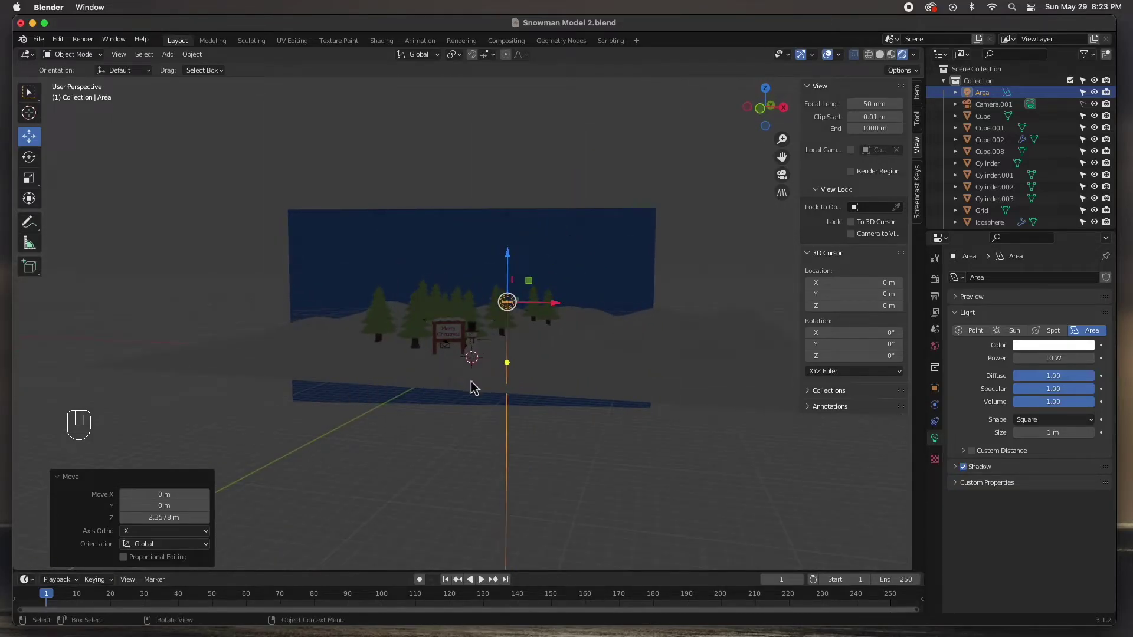
{"action": "left_click_drag", "start_coordinate": [456, 370], "coordinate": [406, 379]}
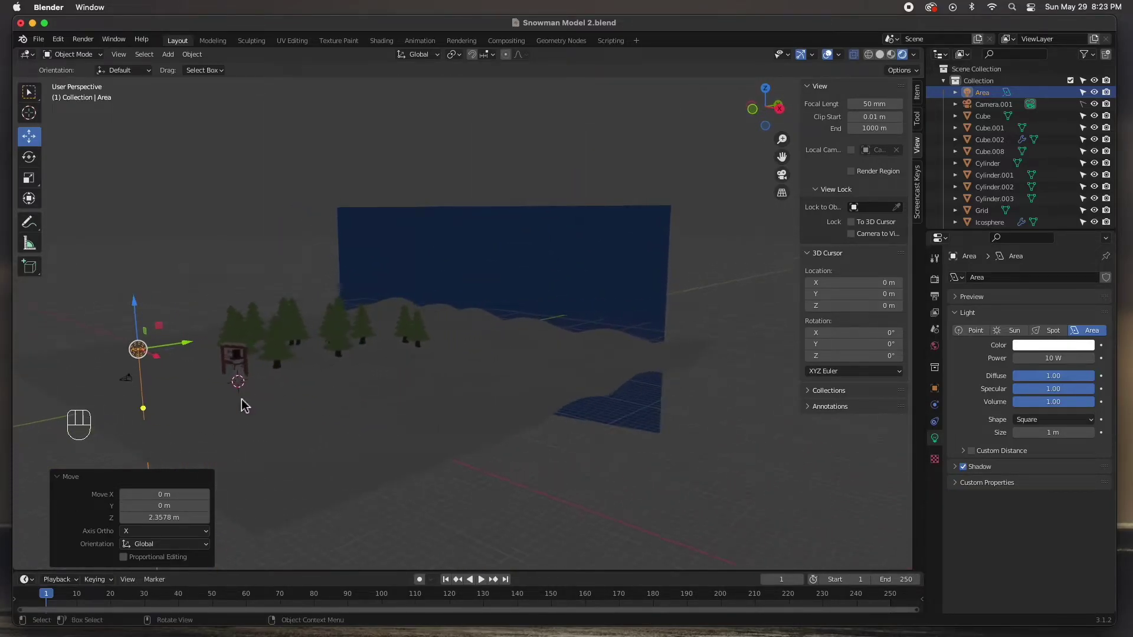
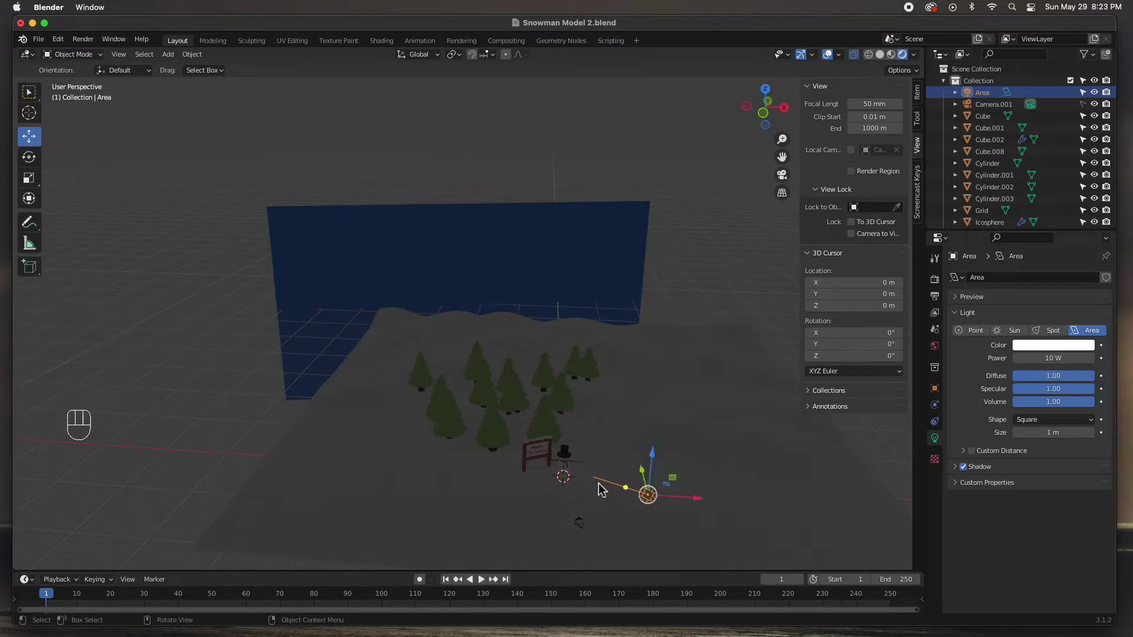
{"action": "left_click_drag", "start_coordinate": [604, 488], "coordinate": [558, 464]}
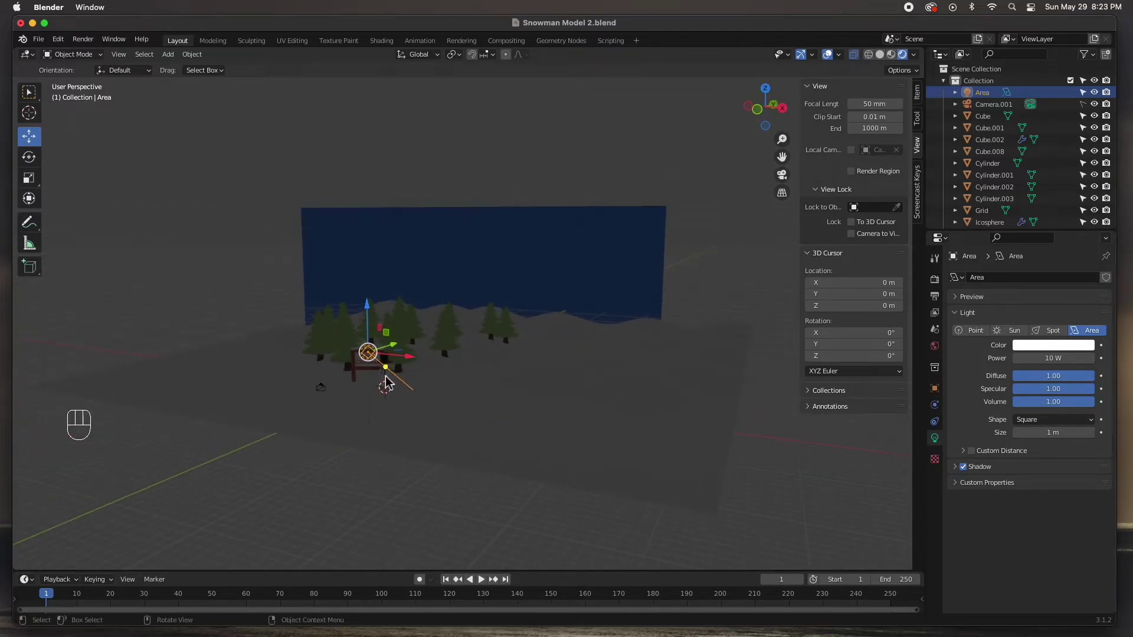
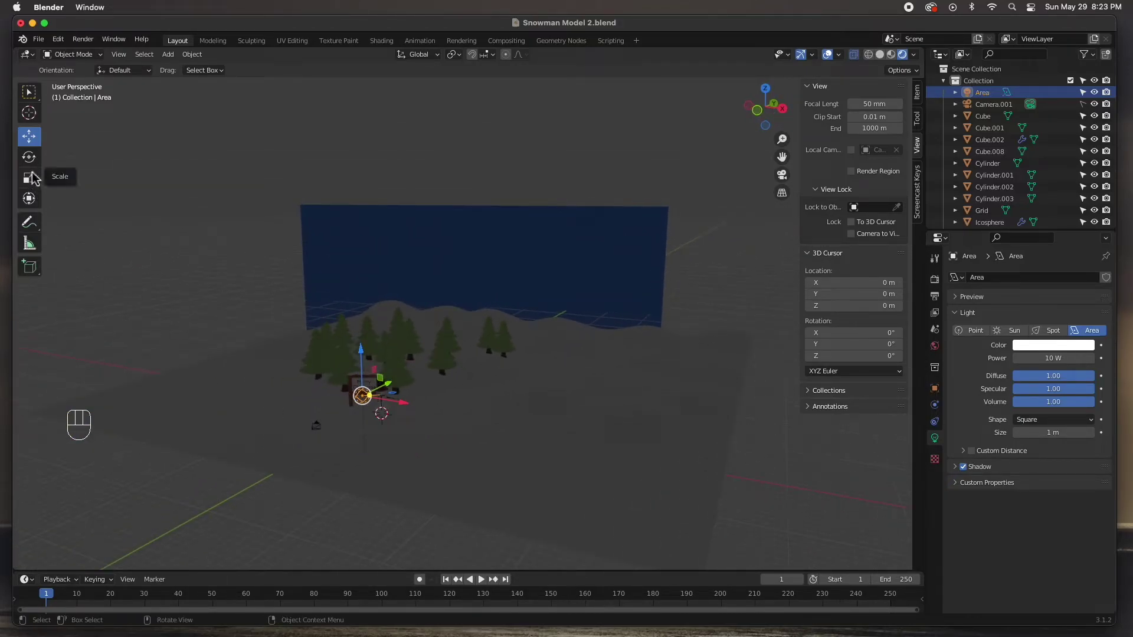
Step: Enlarge the area light about 6.8× and turn it roughly 53° toward the scene
{"action": "left_click", "coordinate": [30, 180]}
{"action": "left_click_drag", "start_coordinate": [371, 433], "coordinate": [570, 511]}
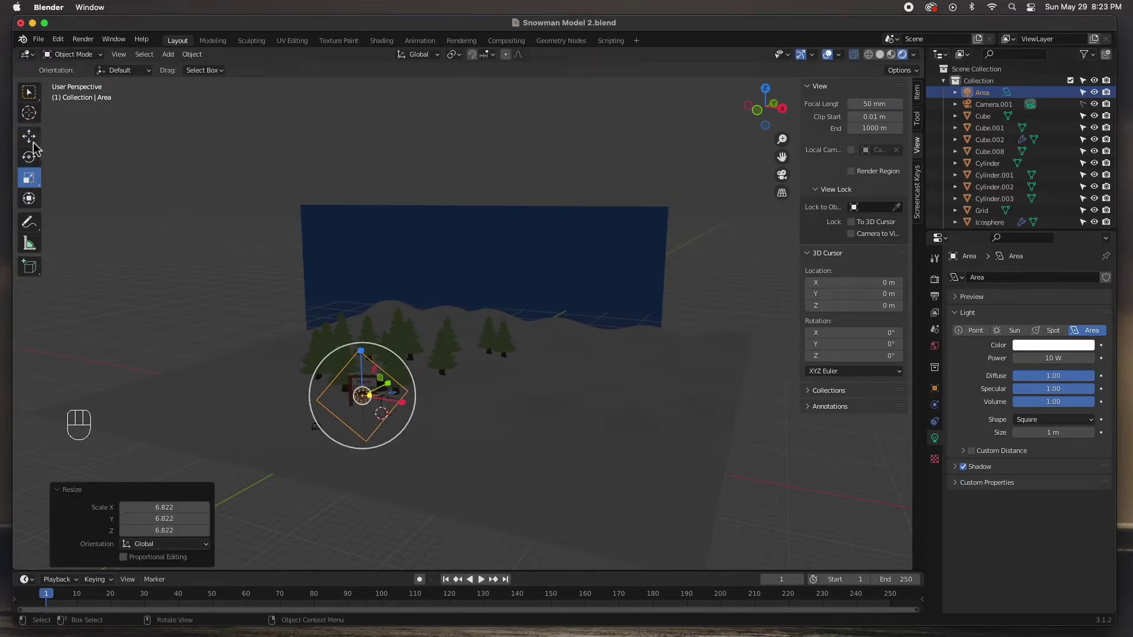
{"action": "left_click", "coordinate": [35, 161]}
{"action": "left_click_drag", "start_coordinate": [413, 366], "coordinate": [423, 420]}
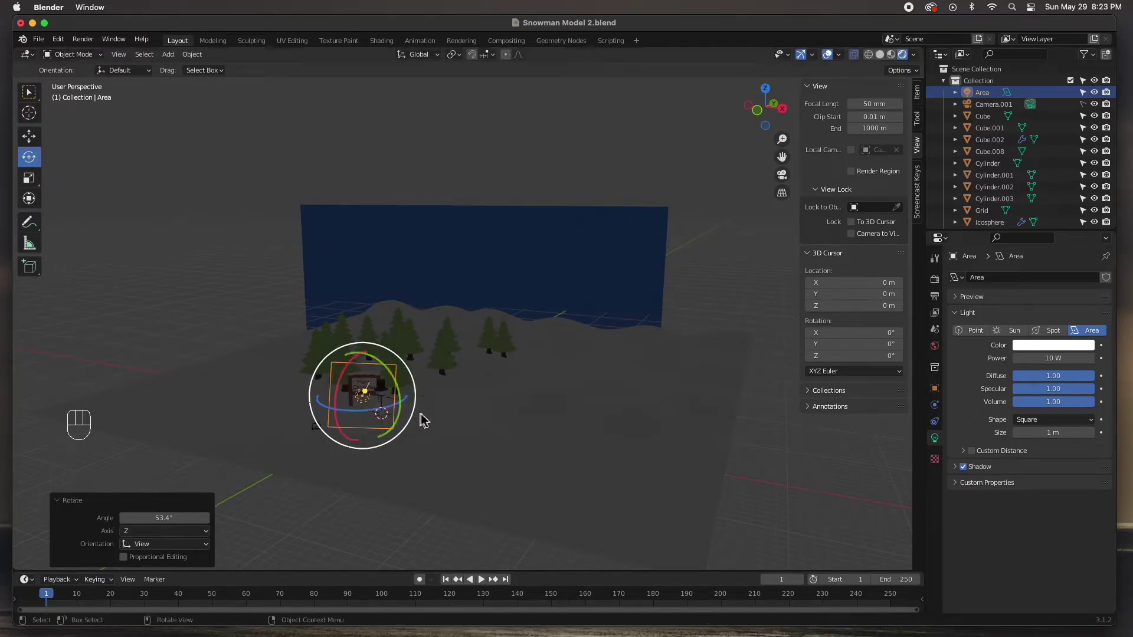
{"action": "middle_click", "coordinate": [427, 415]}
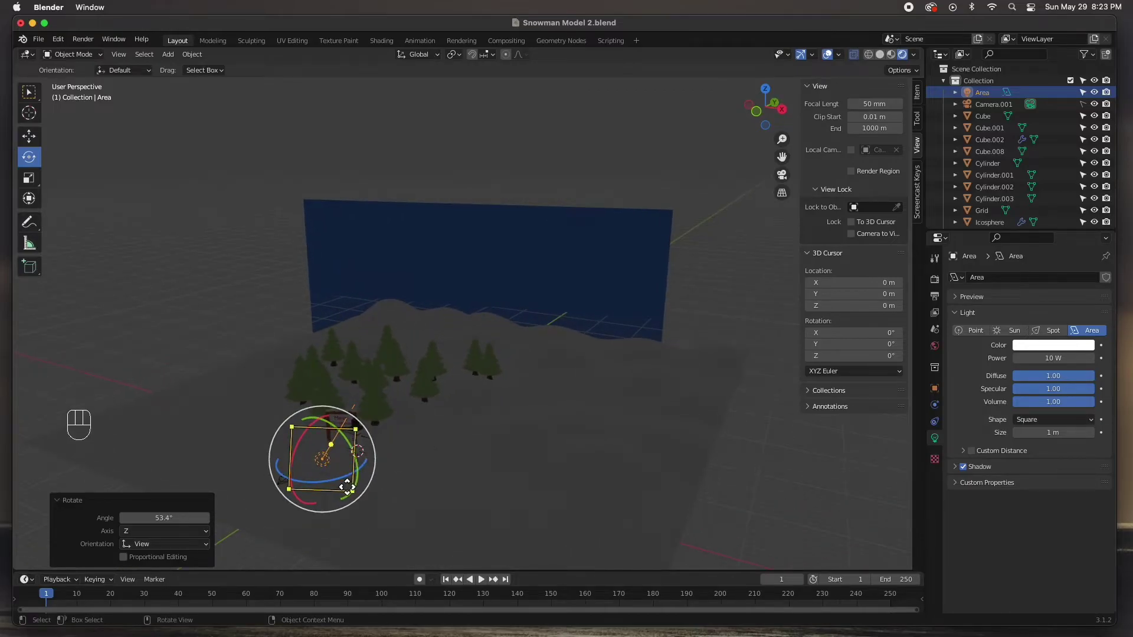
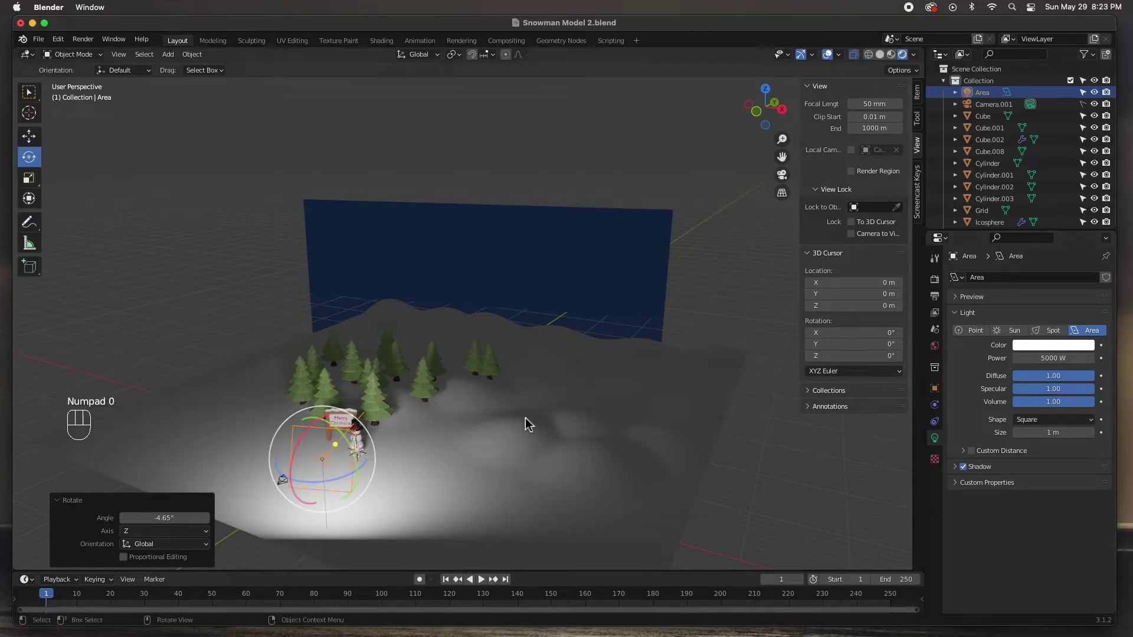
Step: Orbit to look down on the snowman lit by the area light
{"action": "left_click_drag", "start_coordinate": [459, 433], "coordinate": [470, 420]}
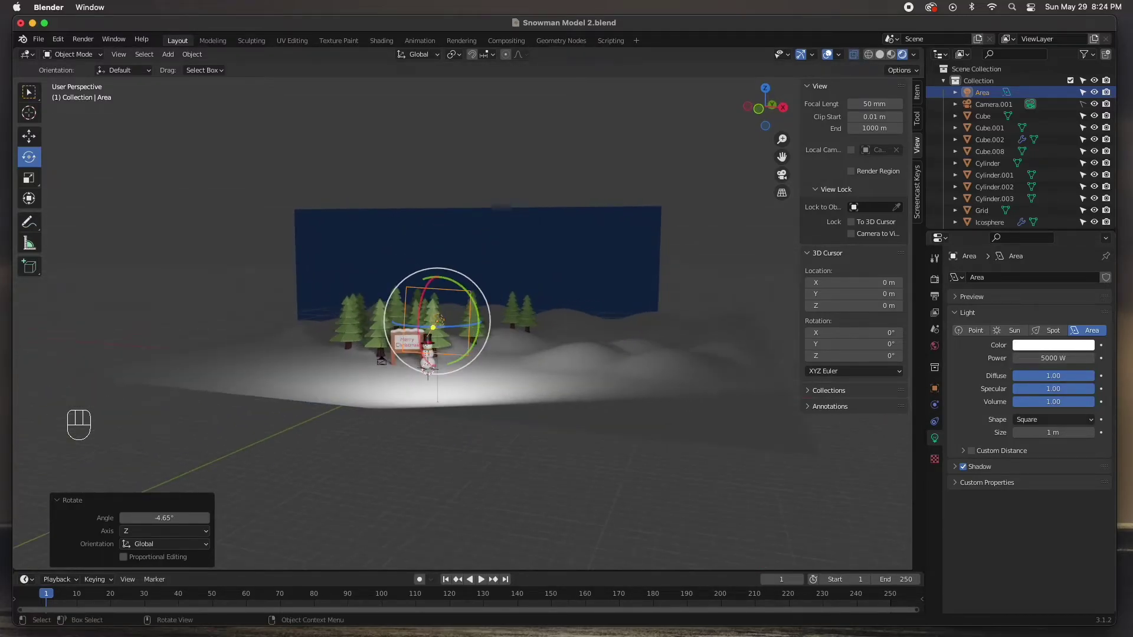
{"action": "left_click_drag", "start_coordinate": [452, 387], "coordinate": [461, 384]}
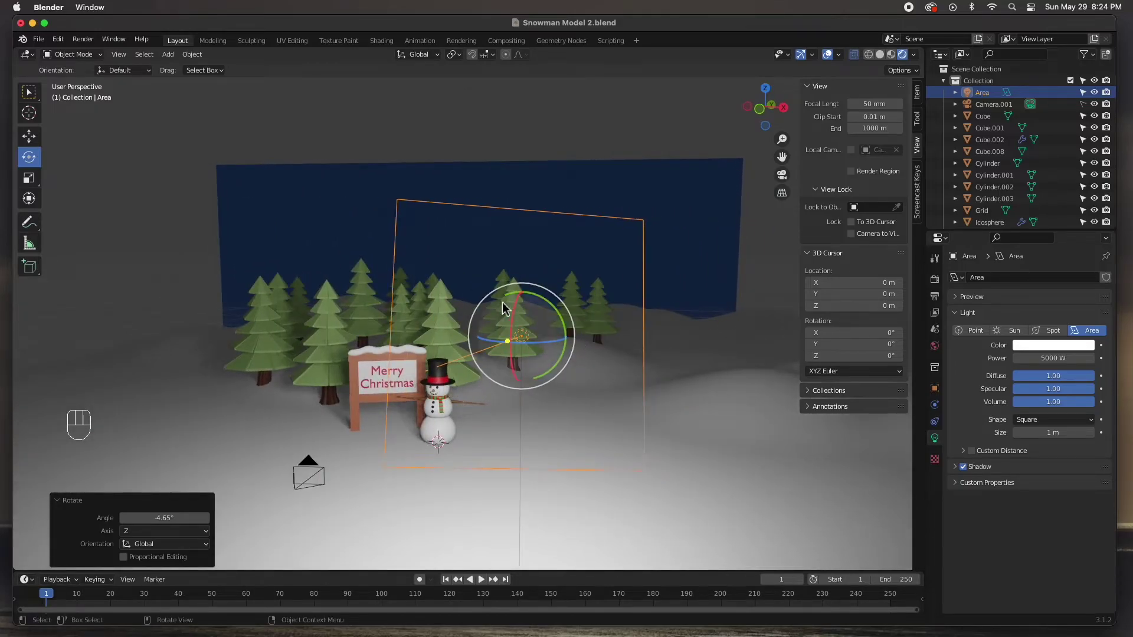
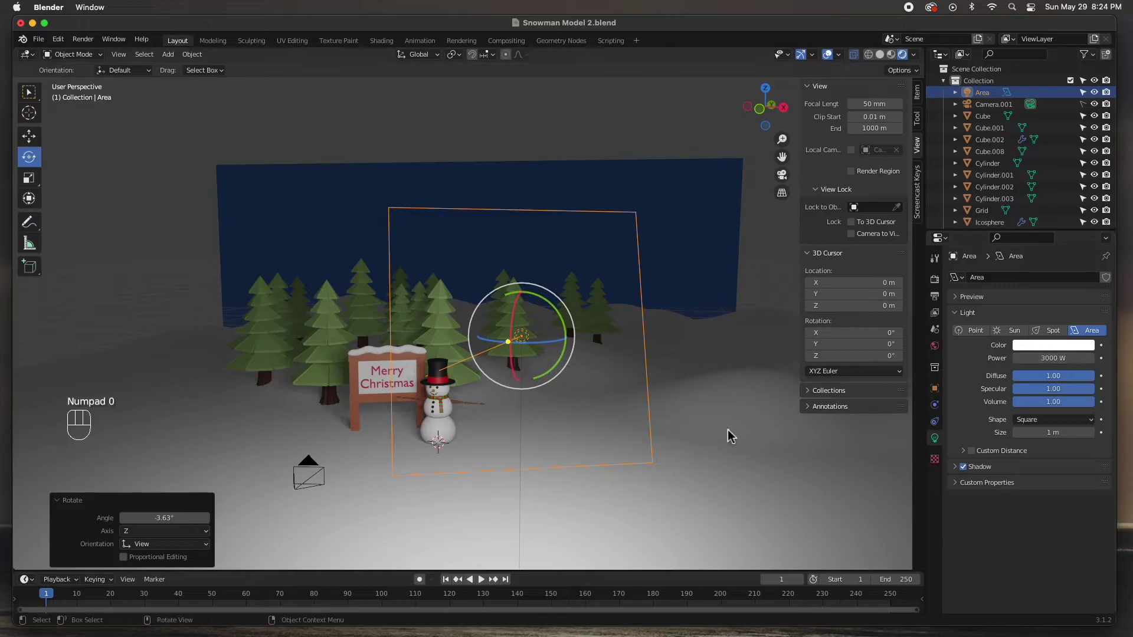
{"action": "left_click_drag", "start_coordinate": [522, 349], "coordinate": [531, 404]}
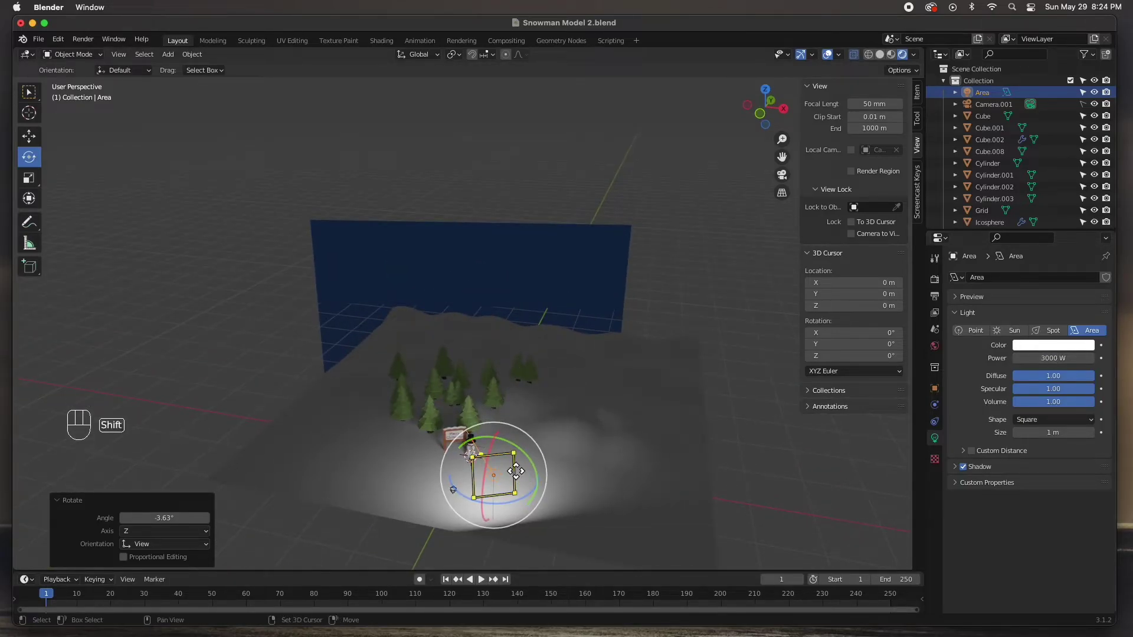
Step: Duplicate the first area light, drop the copy off to the side and view the scene from the top
{"action": "key", "text": "shift+d"}
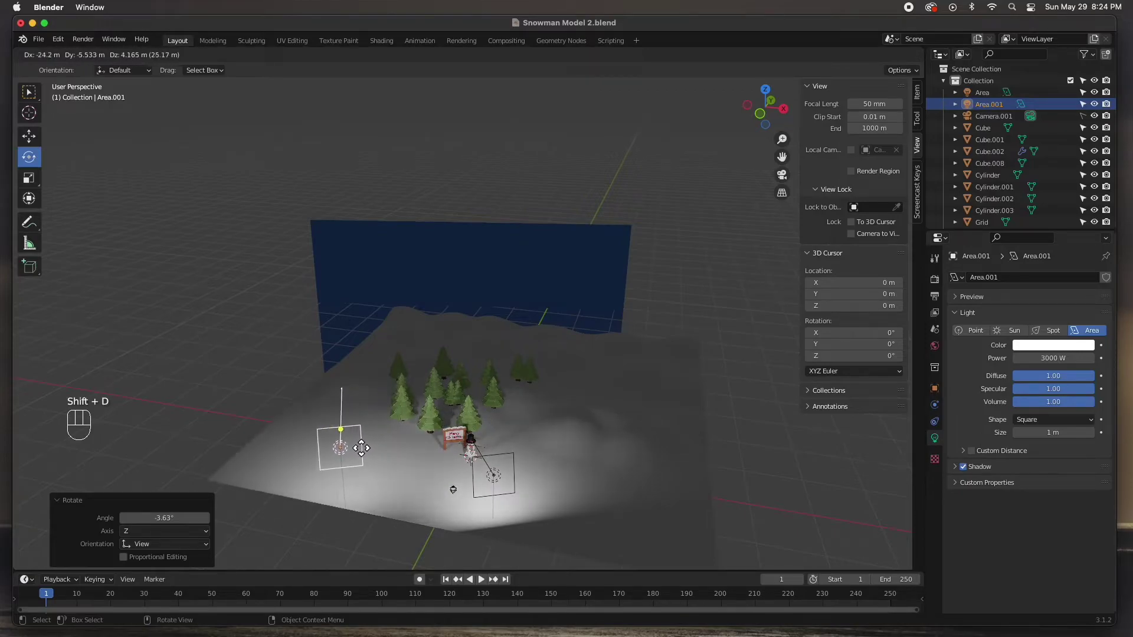
{"action": "left_click", "coordinate": [354, 450]}
{"action": "middle_click", "coordinate": [393, 468]}
{"action": "left_click_drag", "start_coordinate": [453, 428], "coordinate": [448, 464]}
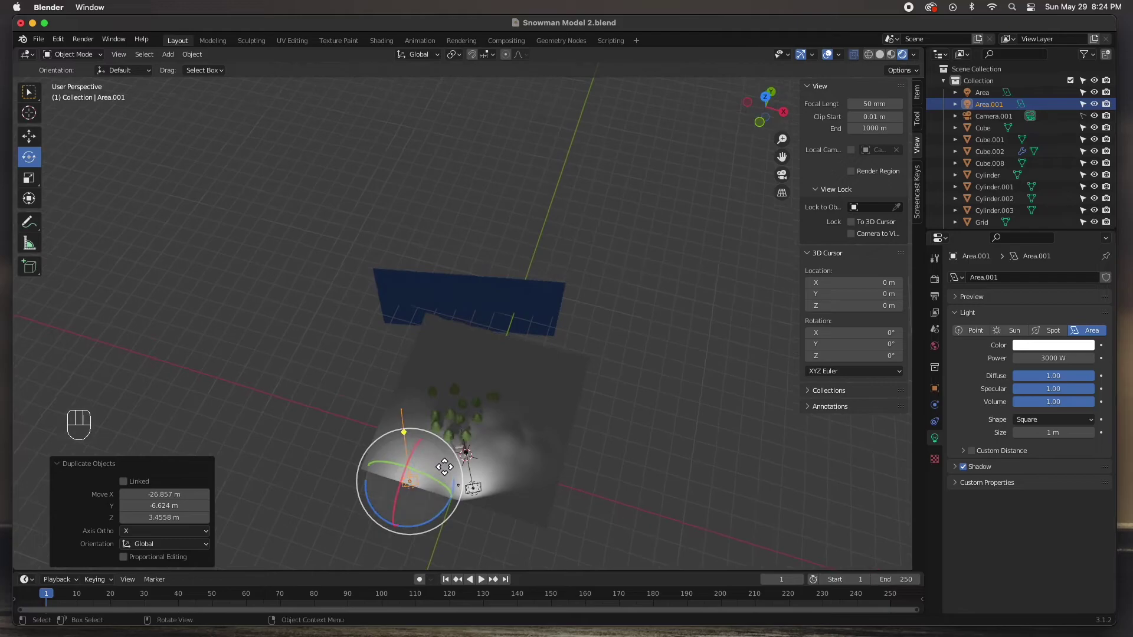
{"action": "key", "text": "KP_7"}
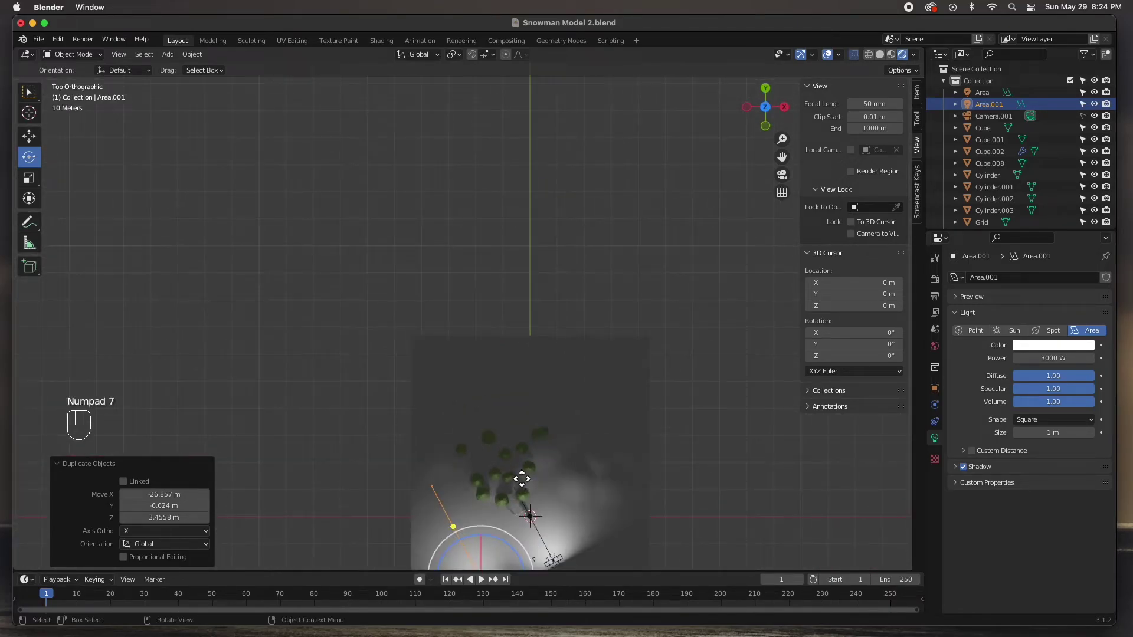
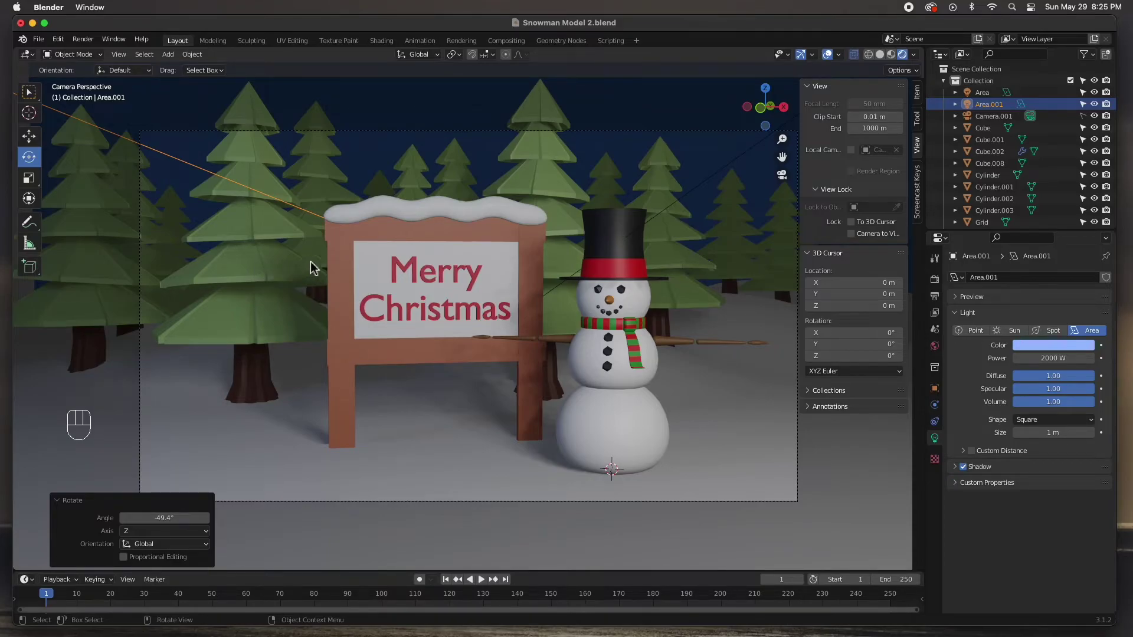
Step: Orbit to a side view of the sky plane and lights and select the pale blue side light Area.001
{"action": "left_click", "coordinate": [383, 157]}
{"action": "left_click_drag", "start_coordinate": [533, 294], "coordinate": [431, 311]}
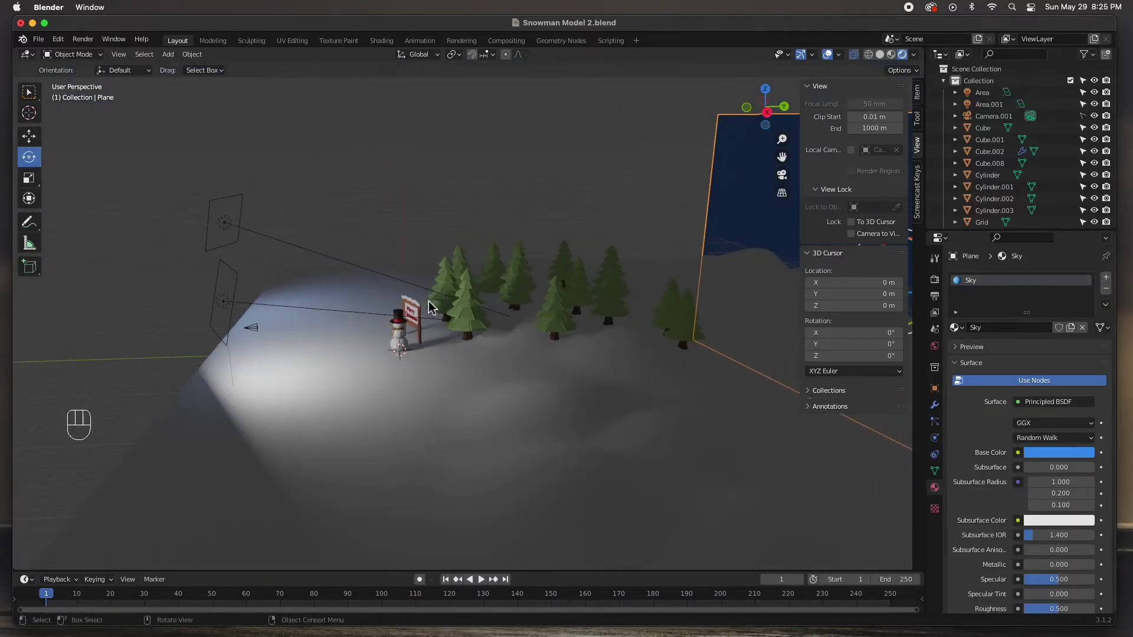
{"action": "left_click_drag", "start_coordinate": [490, 313], "coordinate": [499, 321]}
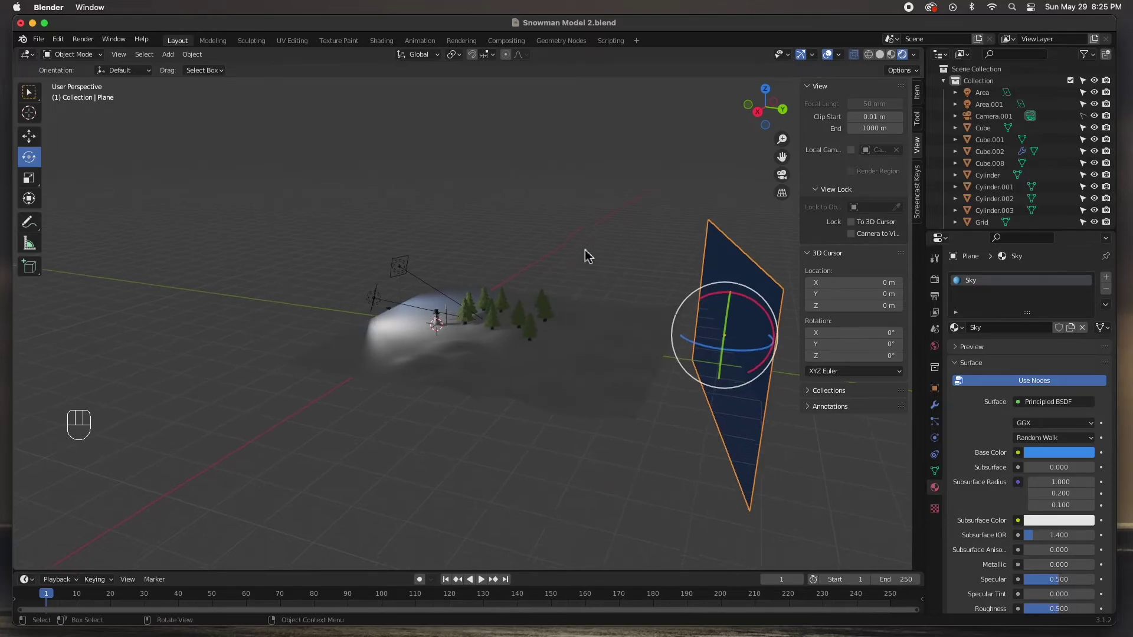
{"action": "left_click", "coordinate": [585, 241]}
{"action": "left_click", "coordinate": [407, 267]}
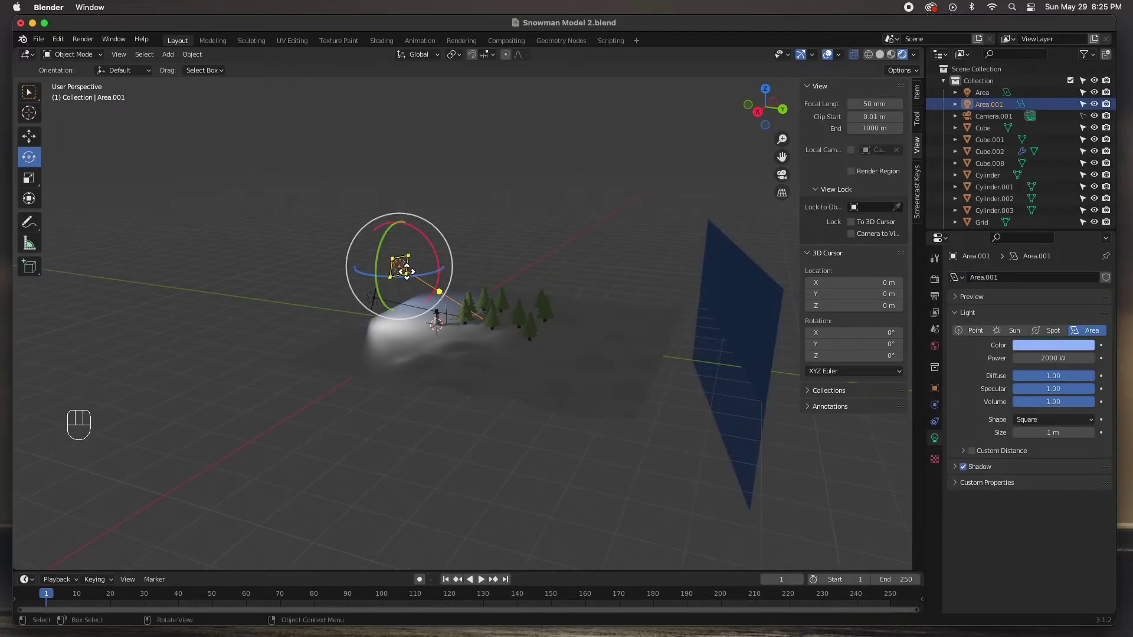
Step: Duplicate the pale blue light as Area.002 beside the sky backdrop and raise it about 10 m
{"action": "key", "text": "shift+d"}
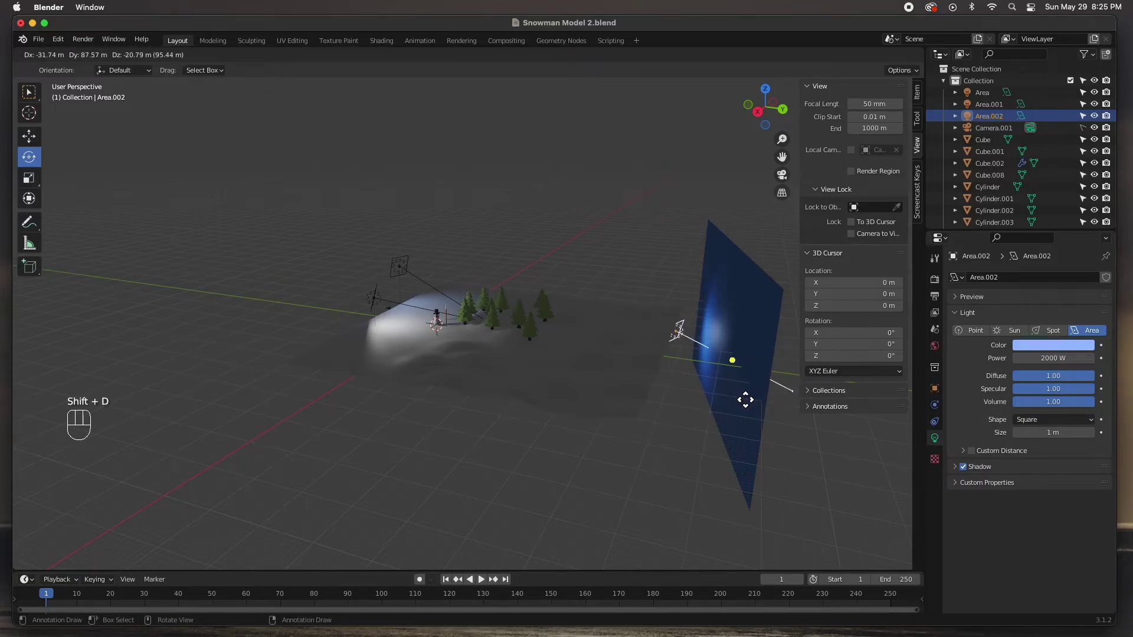
{"action": "left_click", "coordinate": [739, 395]}
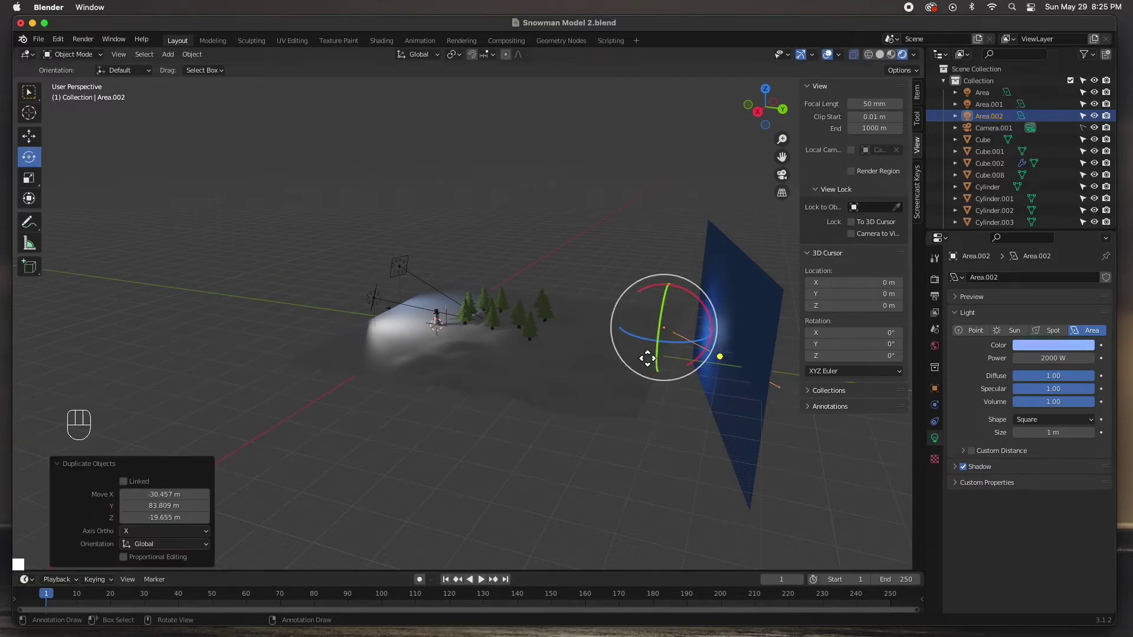
{"action": "key", "text": "w"}
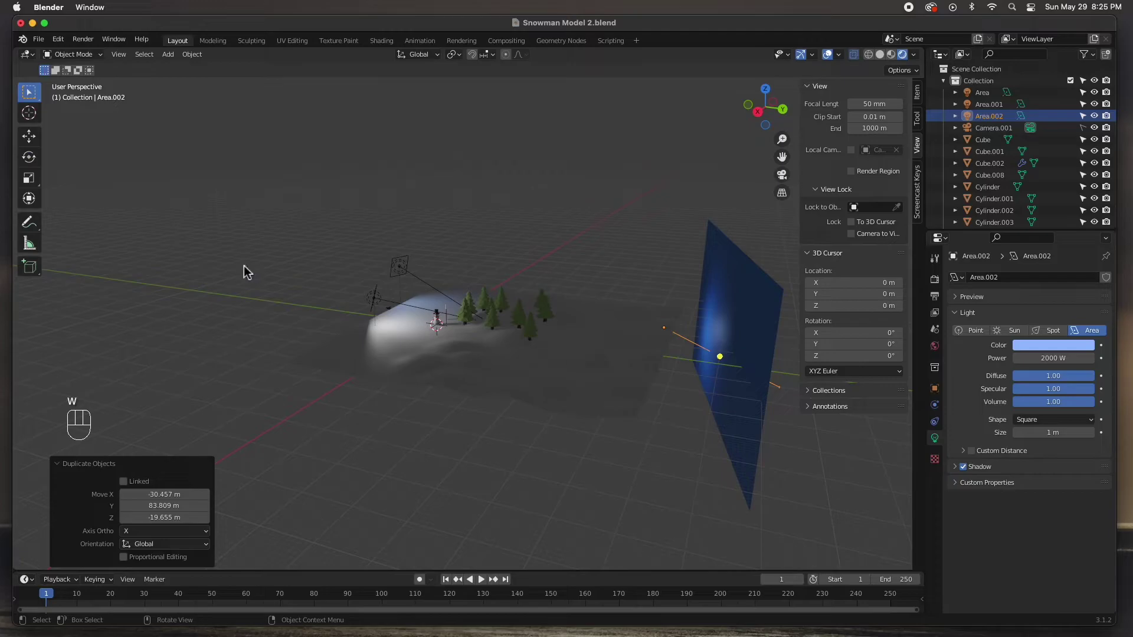
{"action": "left_click", "coordinate": [30, 136]}
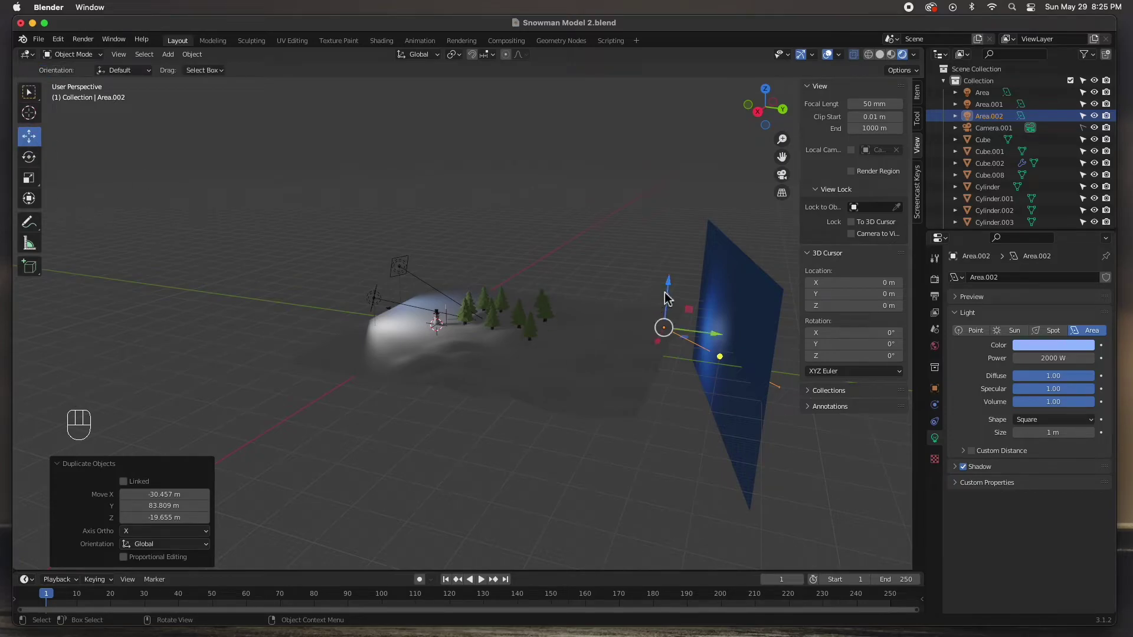
{"action": "left_click_drag", "start_coordinate": [674, 296], "coordinate": [669, 268]}
{"action": "left_click_drag", "start_coordinate": [623, 381], "coordinate": [704, 408]}
{"action": "left_click_drag", "start_coordinate": [620, 301], "coordinate": [655, 296]}
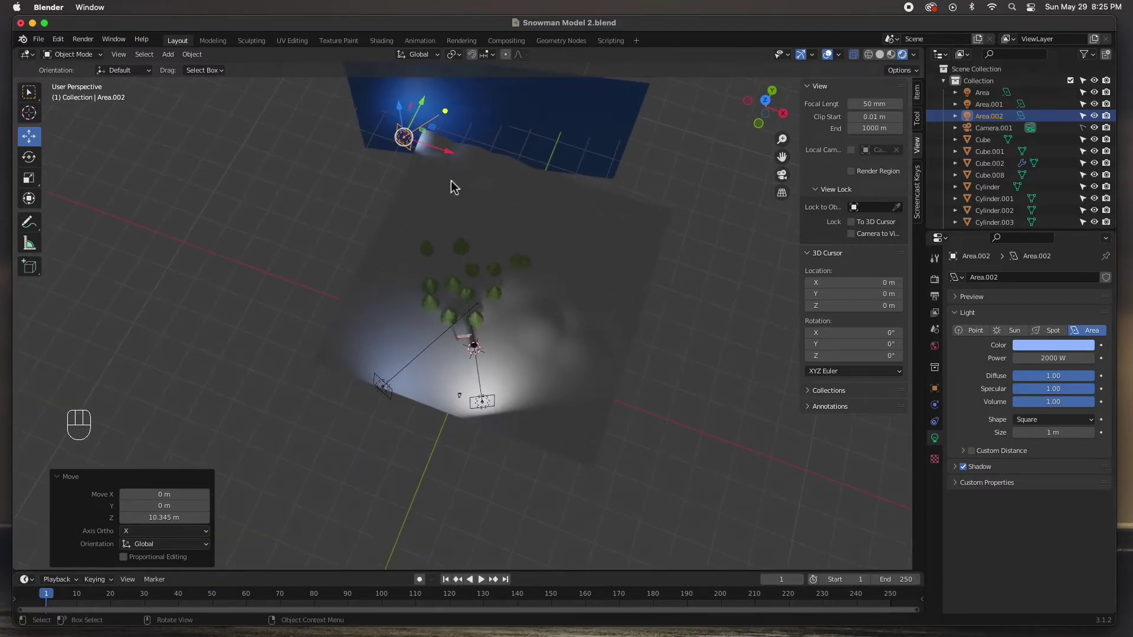
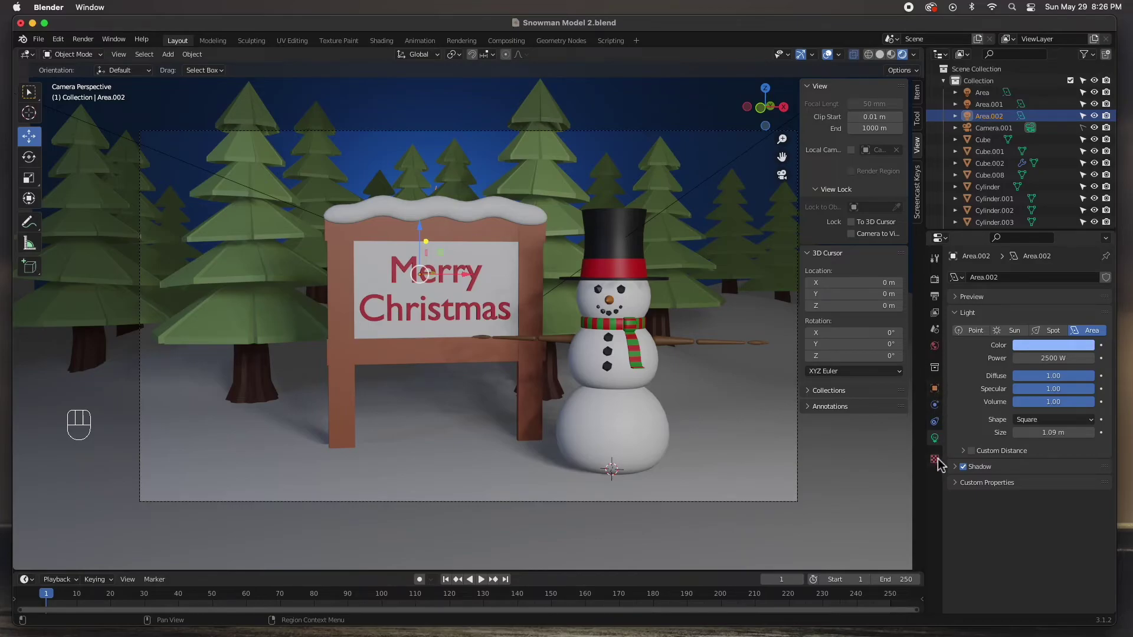
Step: Select a pine tree's Tree Branches material and bring up its Base Color picker to desaturate the green
{"action": "left_click", "coordinate": [266, 240]}
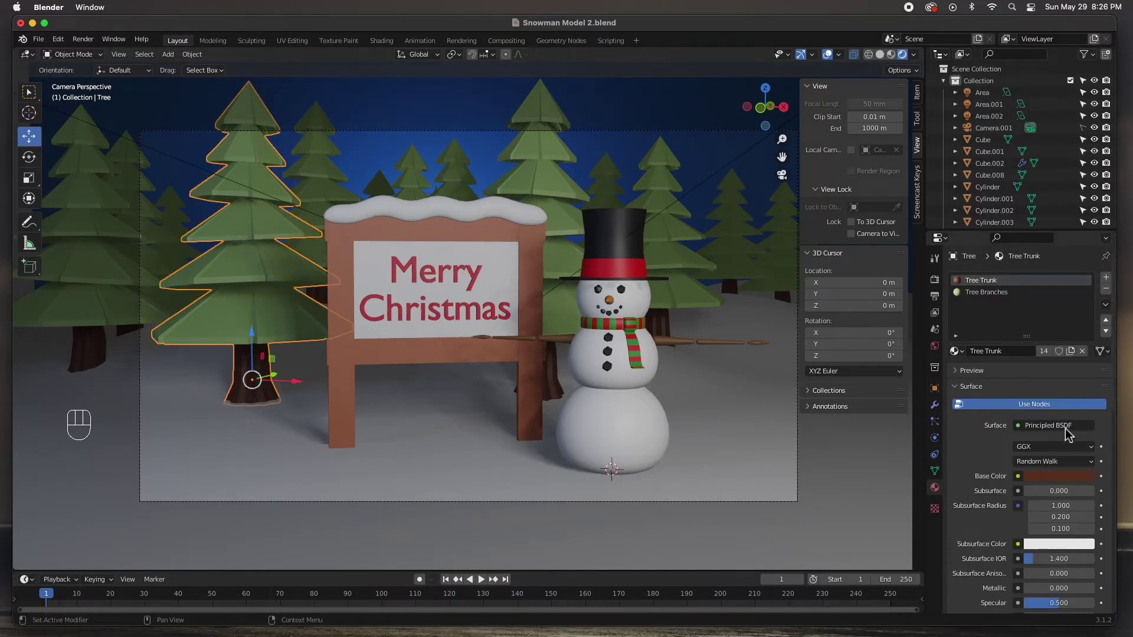
{"action": "left_click", "coordinate": [980, 298]}
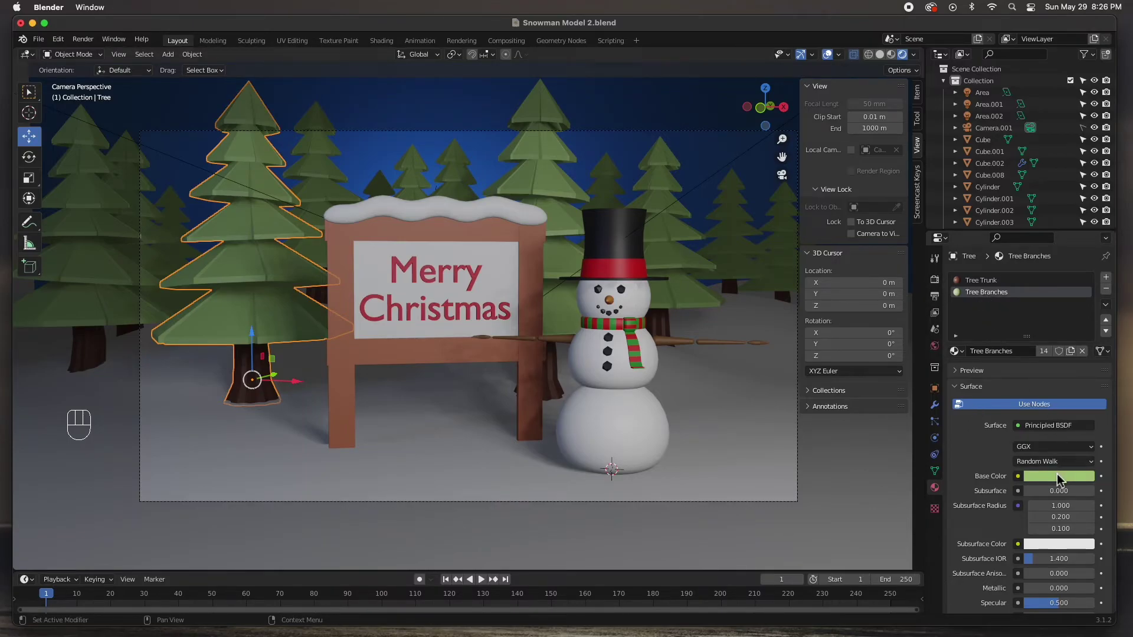
{"action": "left_click", "coordinate": [1060, 479]}
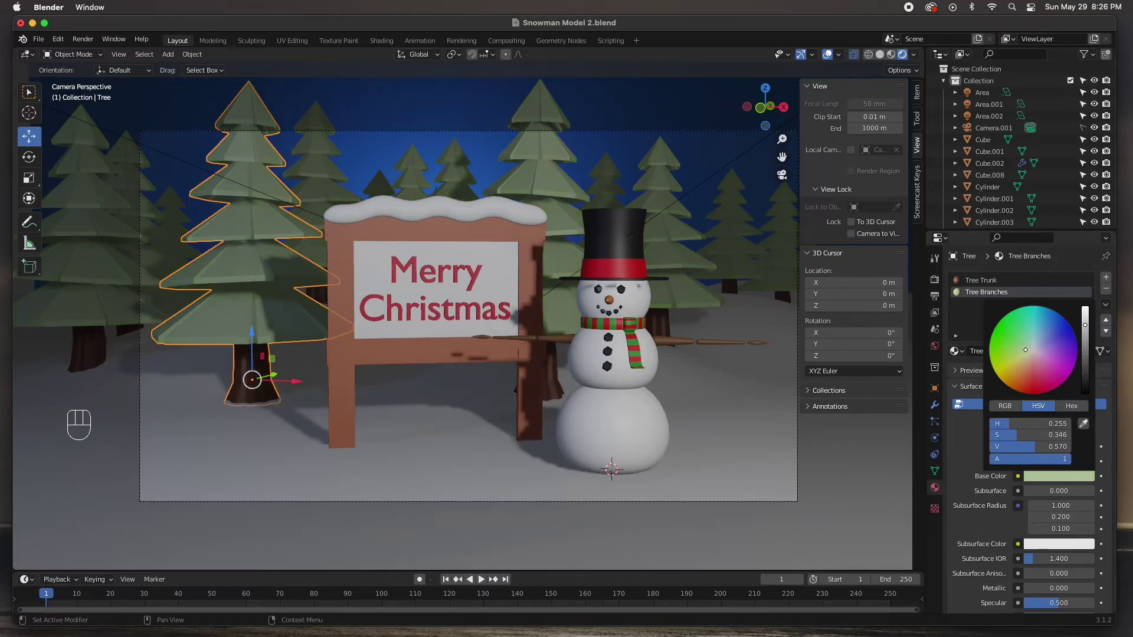
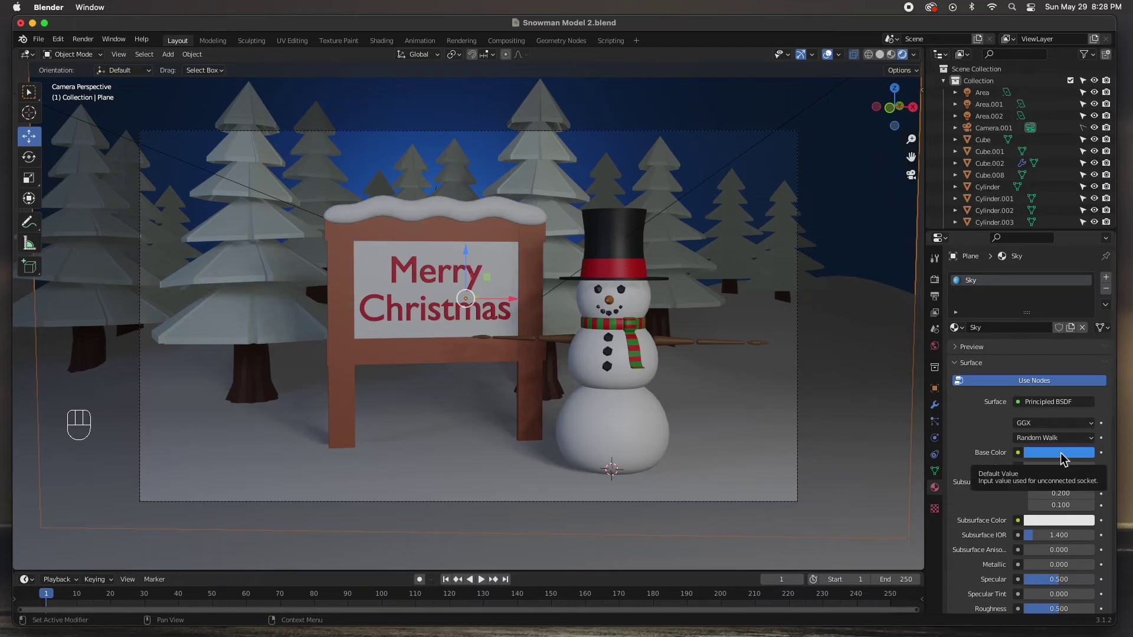
Step: Switch the Properties editor to the scene's Eevee Render Properties
{"action": "left_click", "coordinate": [1066, 457]}
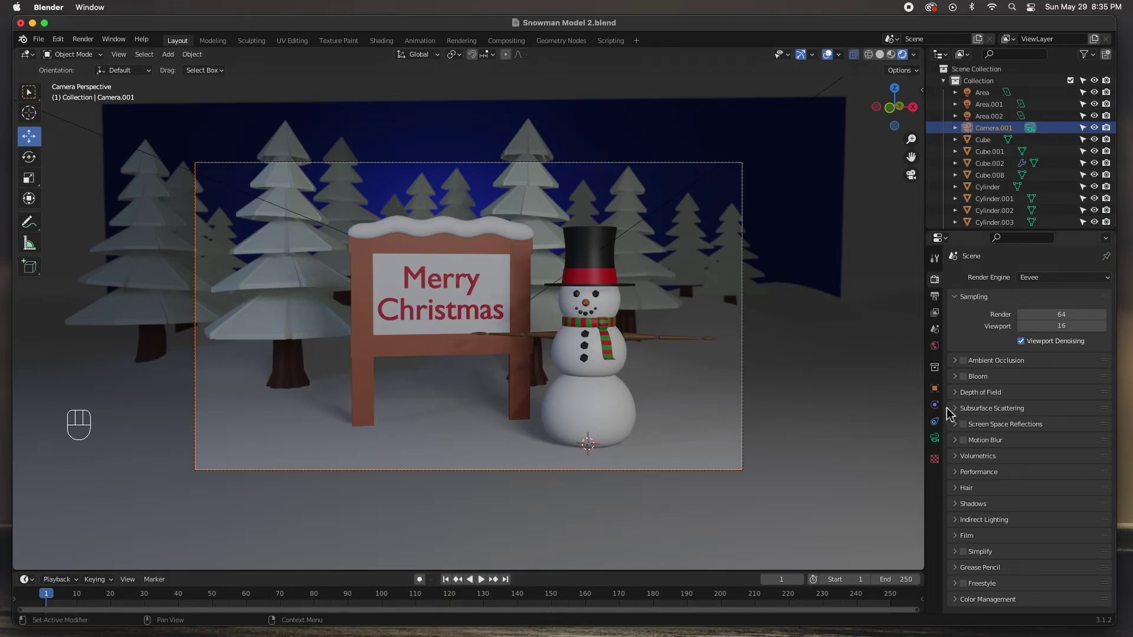
Step: Enable Depth of Field on the camera, focused on Sphere.003
{"action": "left_click", "coordinate": [943, 441]}
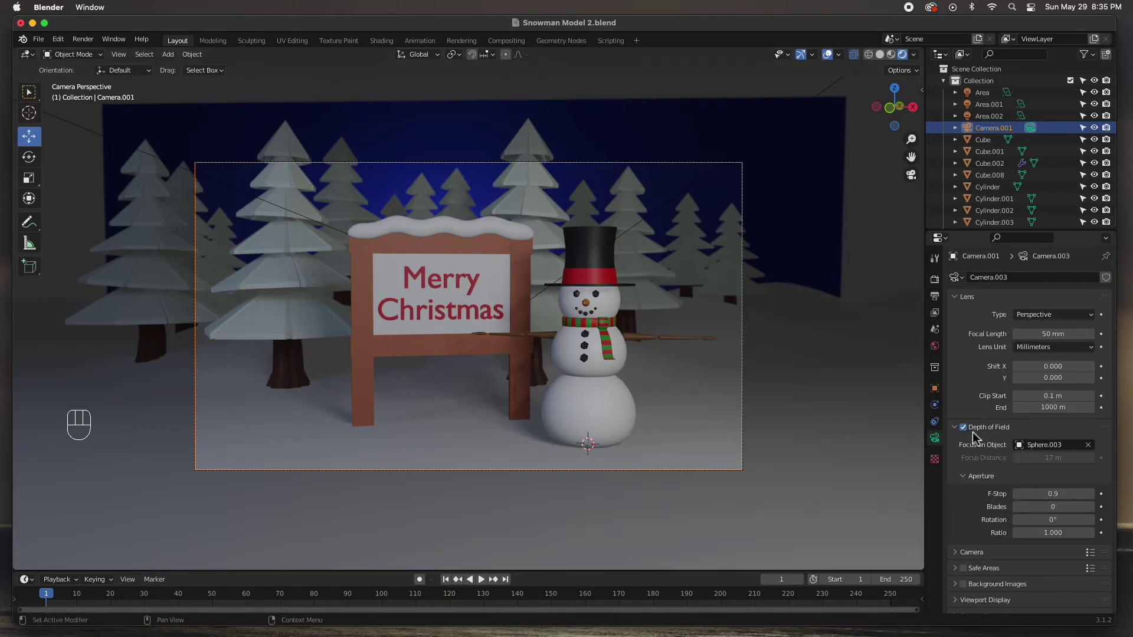
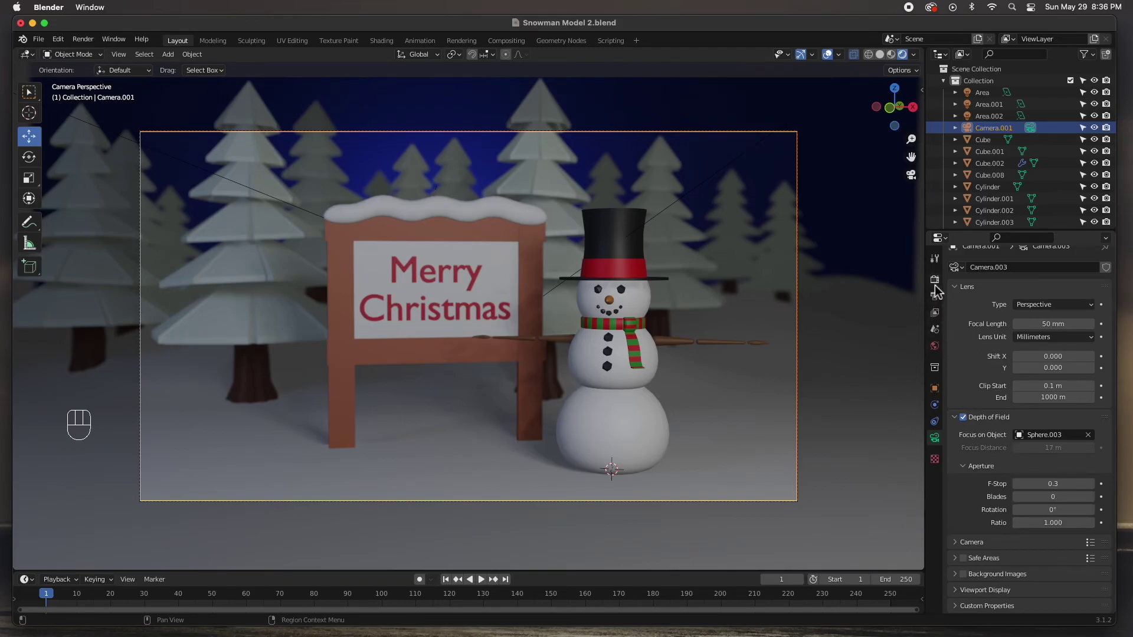
Step: In Eevee render settings, enable Ambient Occlusion and expand the Depth of Field options
{"action": "left_click", "coordinate": [942, 286]}
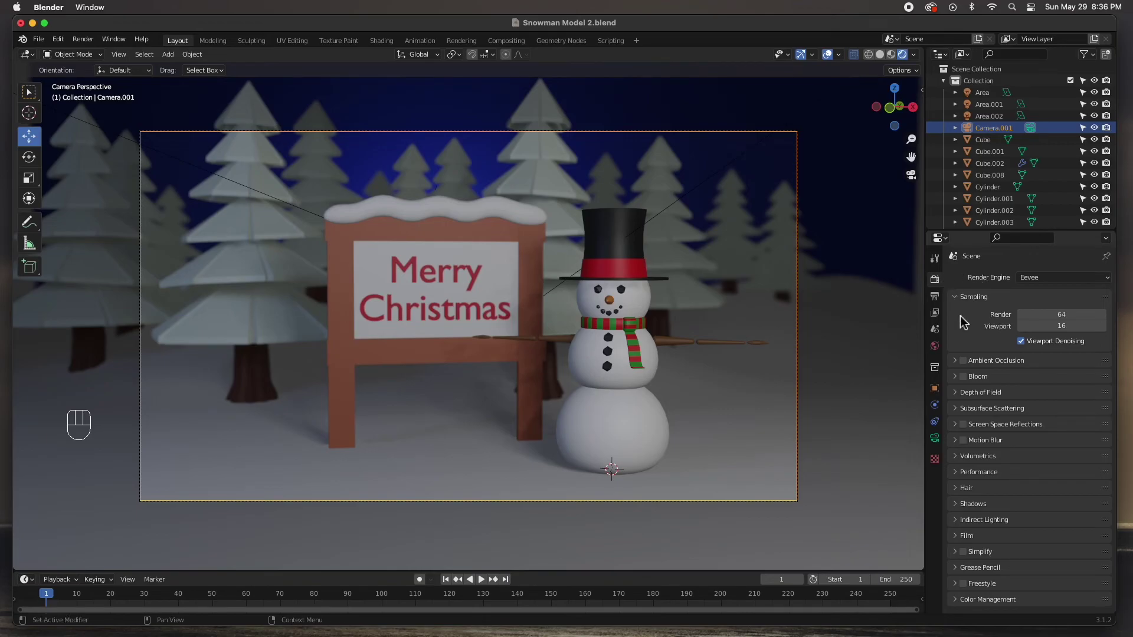
{"action": "left_click", "coordinate": [968, 366]}
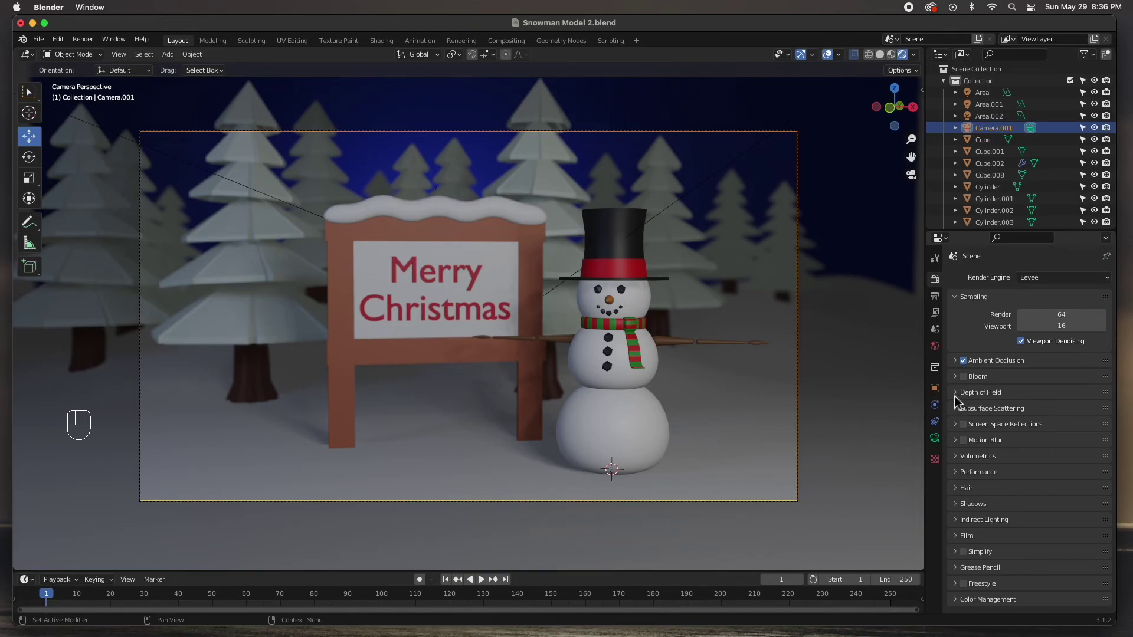
{"action": "left_click", "coordinate": [961, 397]}
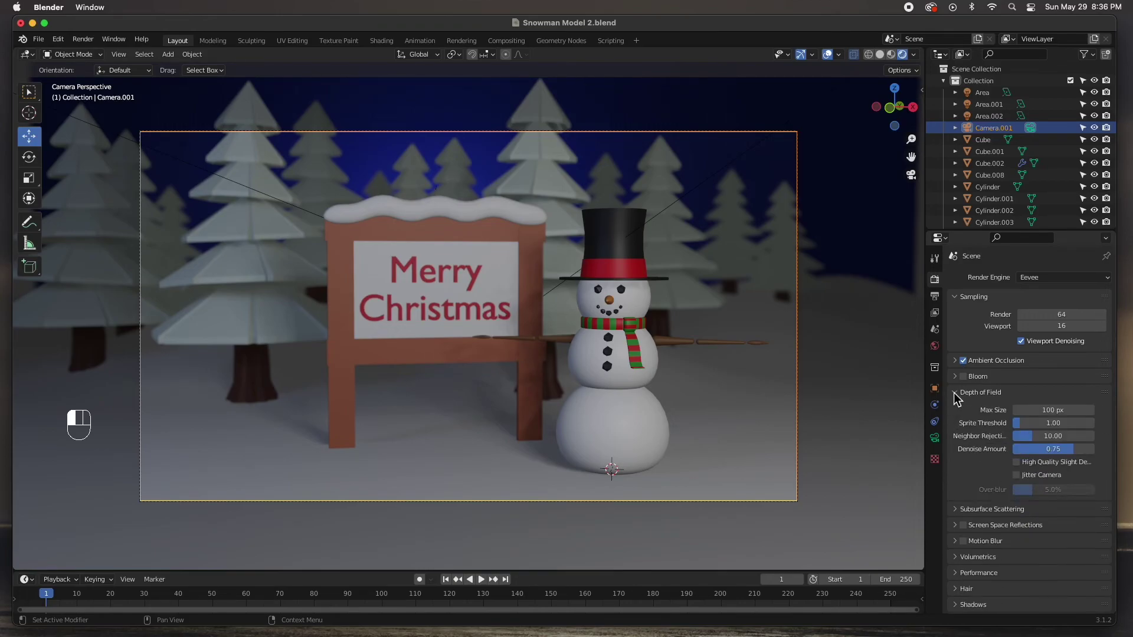